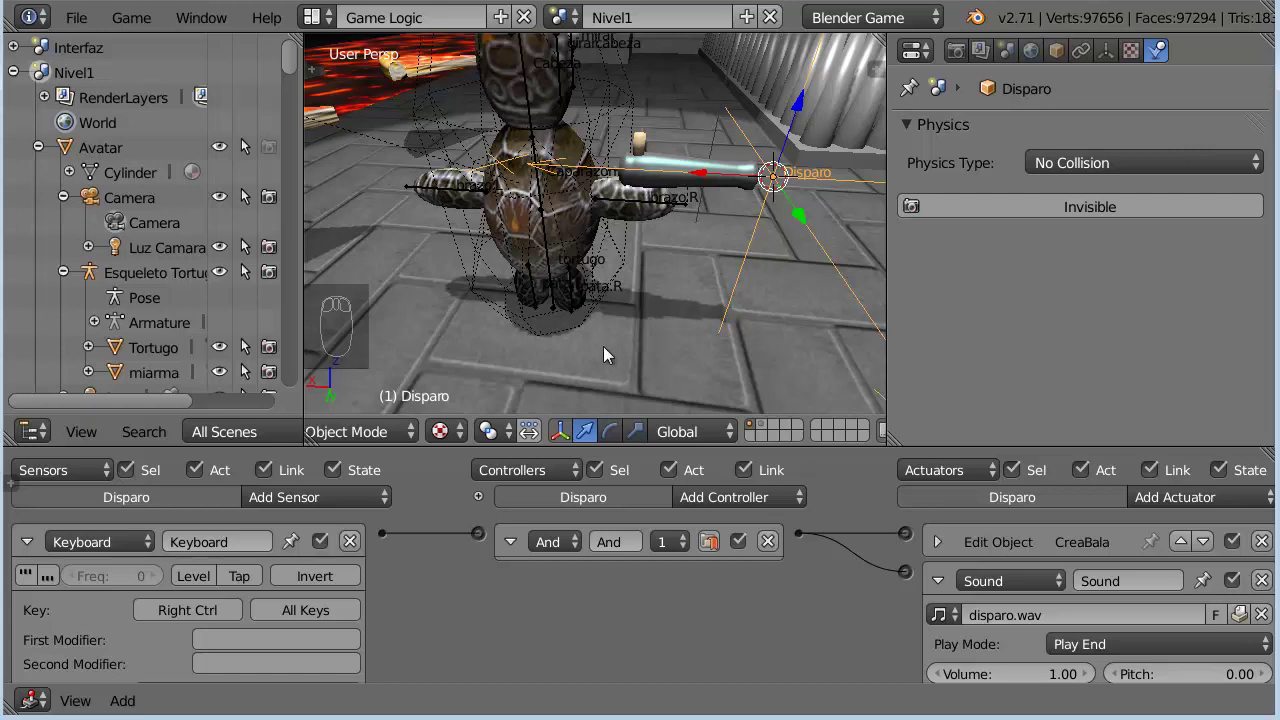
# Bring up the File menu while Disparo's logic bricks are shown
pyautogui.click(92, 21)
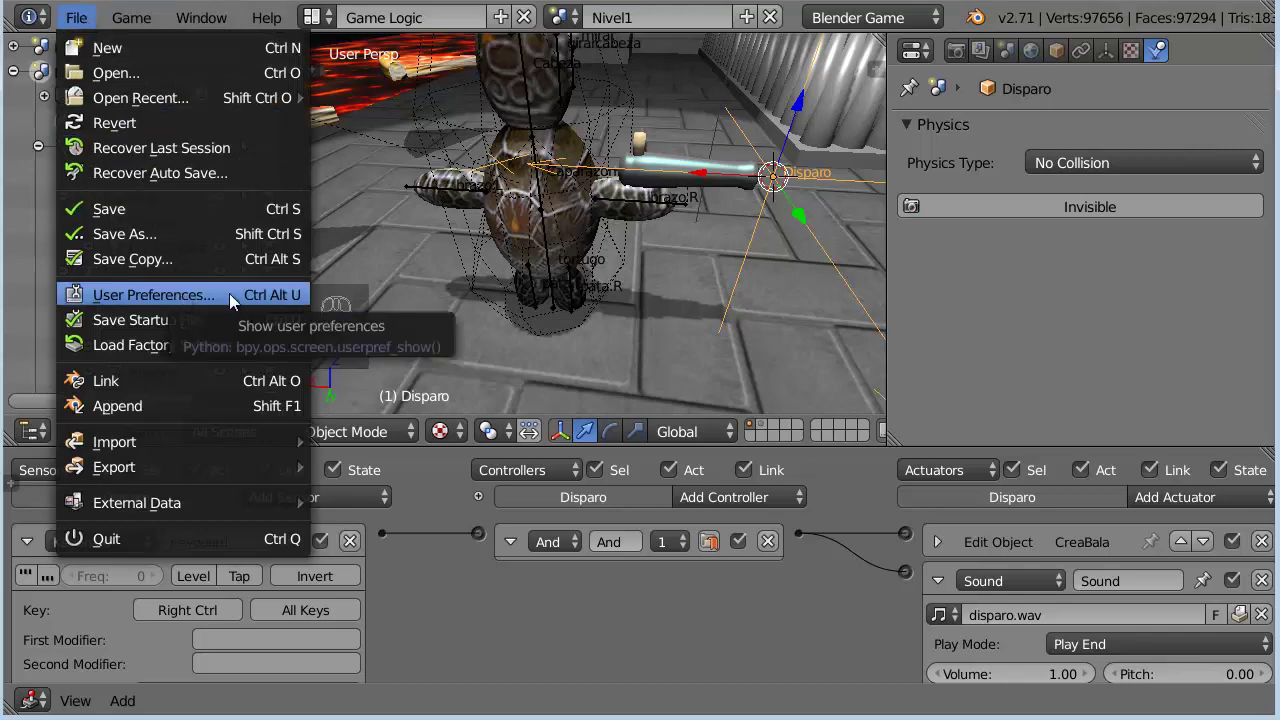
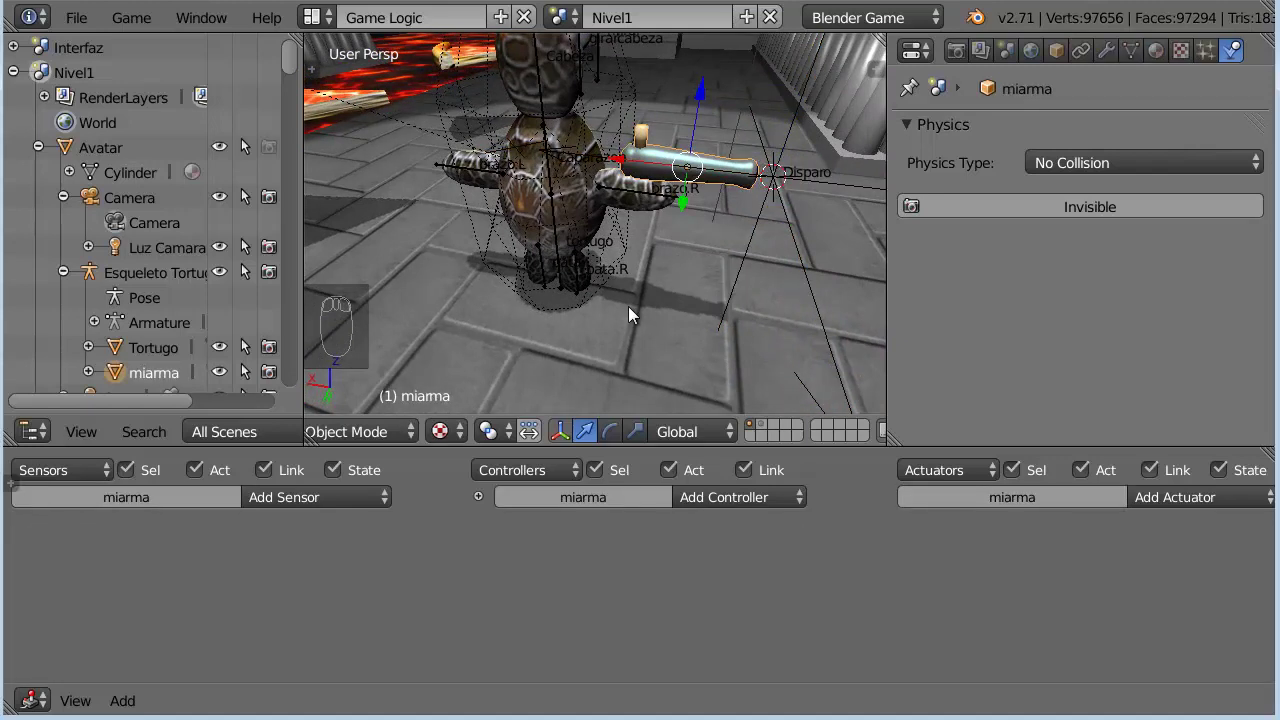
# Add a plain Empty via Shift+A and position it on the weapon in the character's hand
pyautogui.press('shift+s')
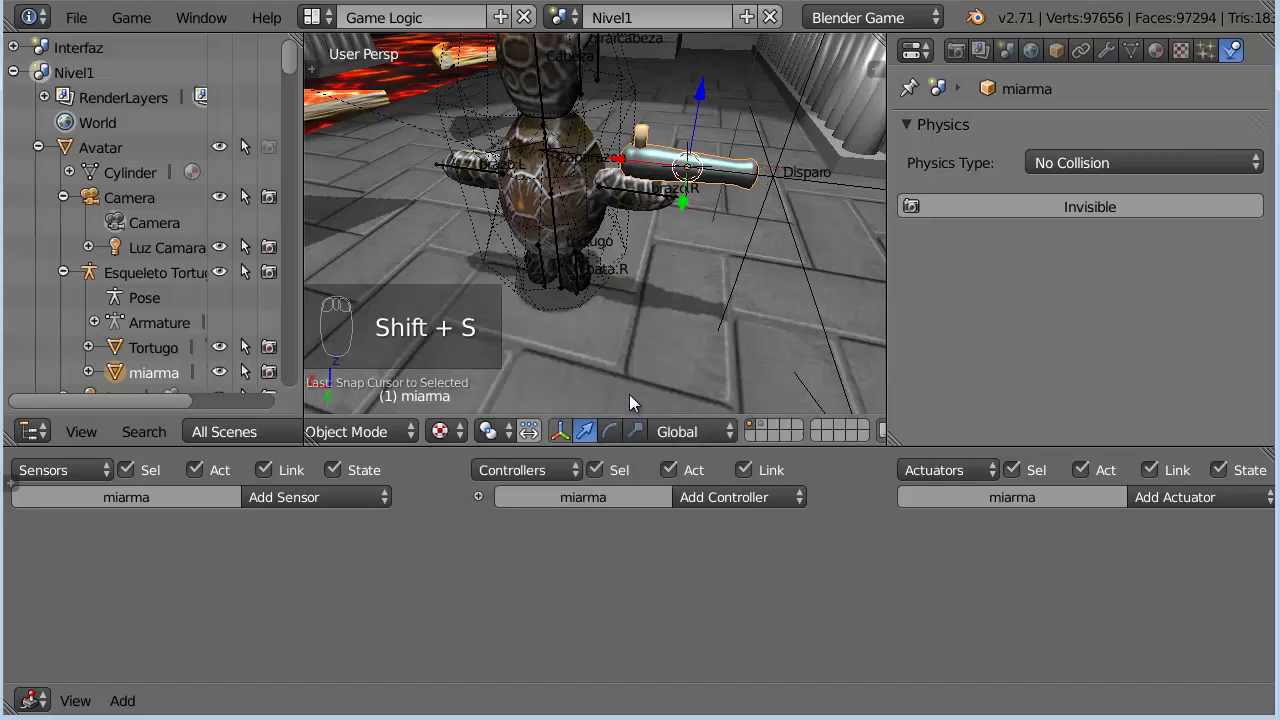
pyautogui.press('shift+a')
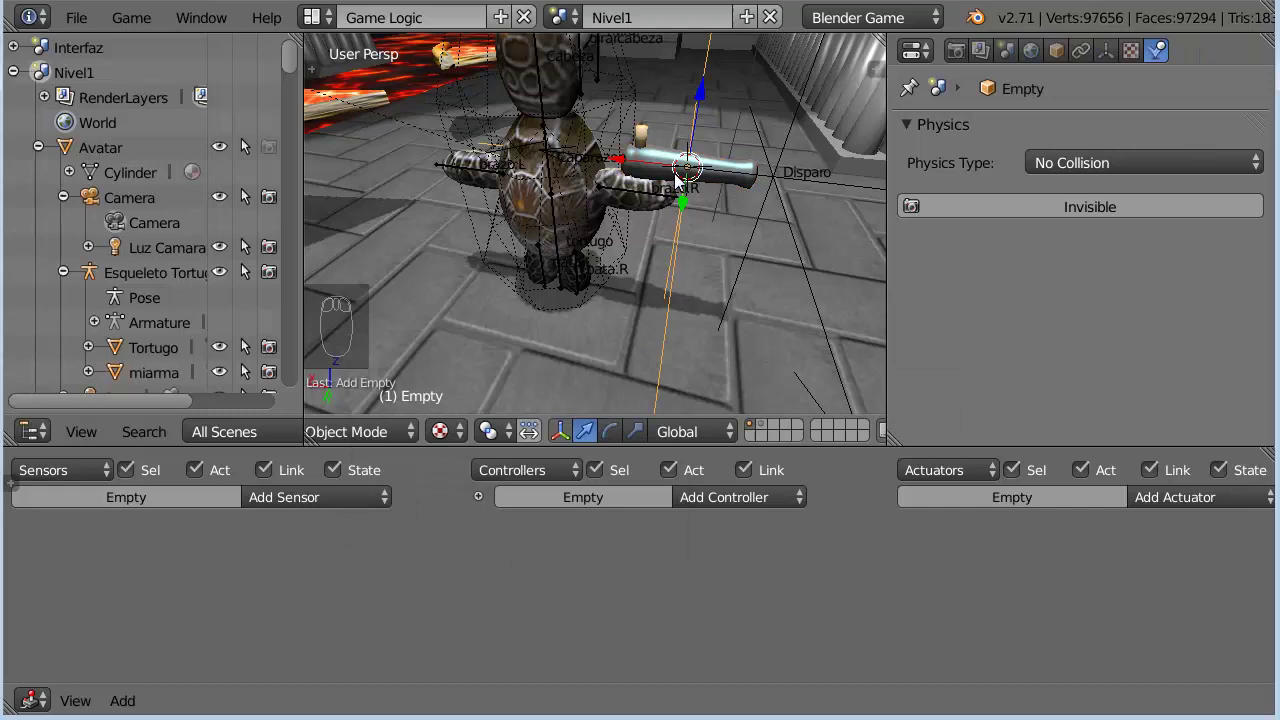
pyautogui.click(622, 164)
pyautogui.click(560, 164)
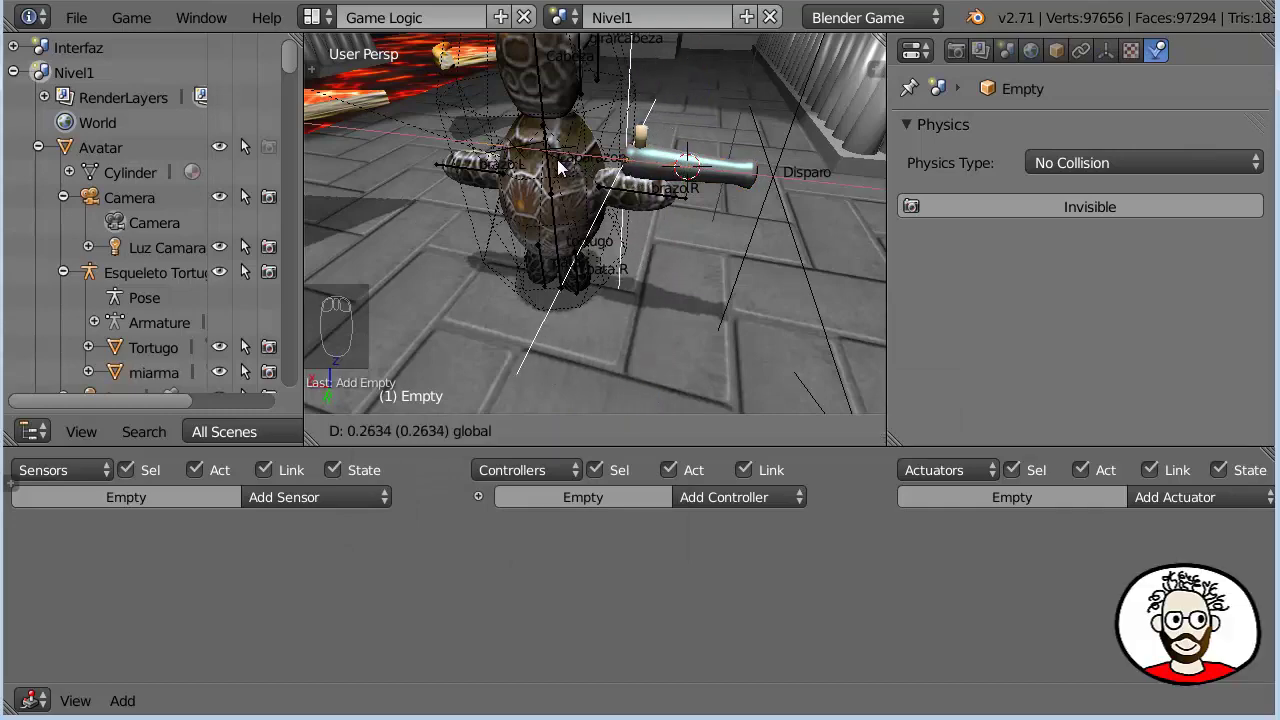
pyautogui.moveTo(692, 239); pyautogui.dragTo(614, 169)
pyautogui.click(569, 185)
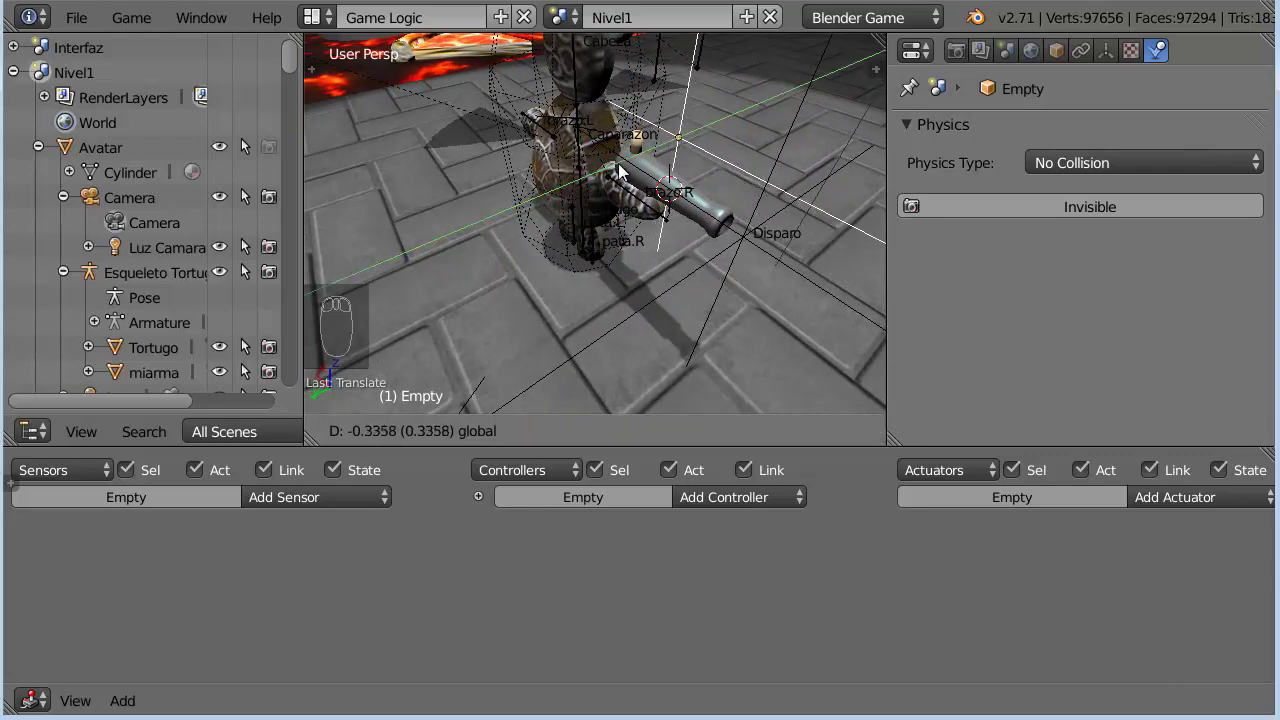
pyautogui.moveTo(555, 298); pyautogui.dragTo(603, 292)
pyautogui.moveTo(1063, 60); pyautogui.dragTo(1064, 120)
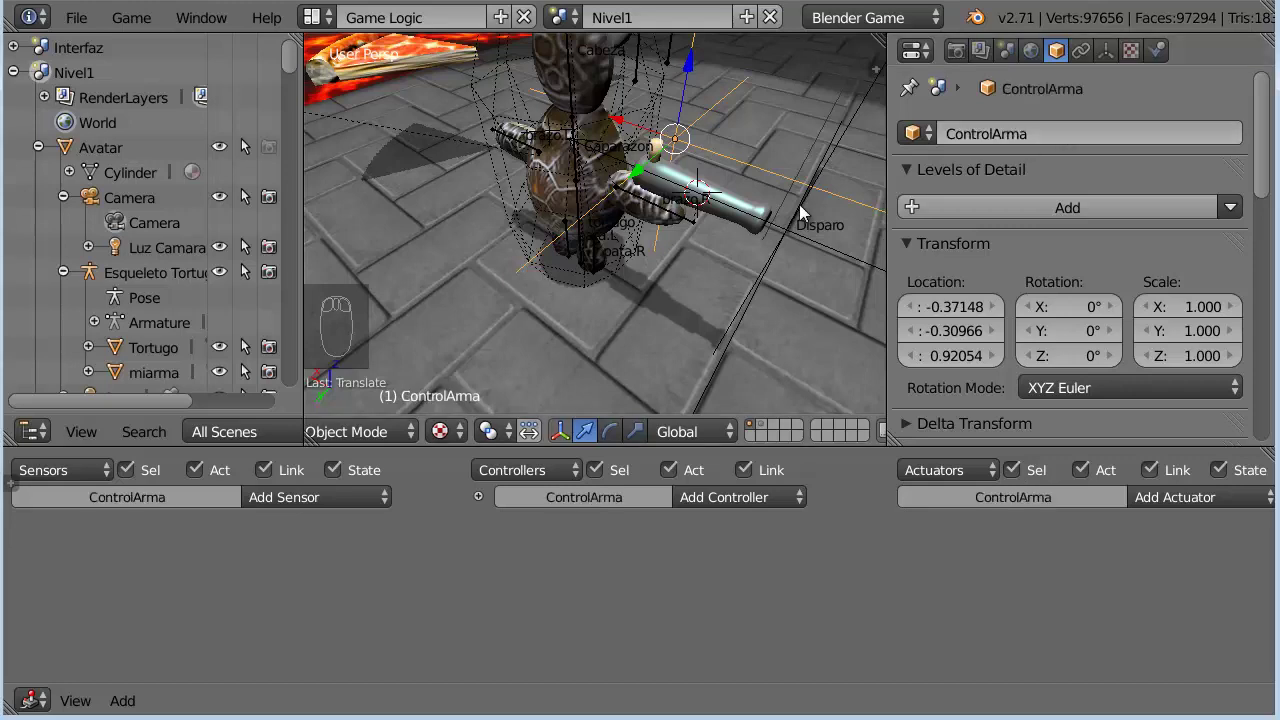
# Parent ControlArma to Avatar with Ctrl+P, then leave ControlArma selected alone
pyautogui.click(1272, 196)
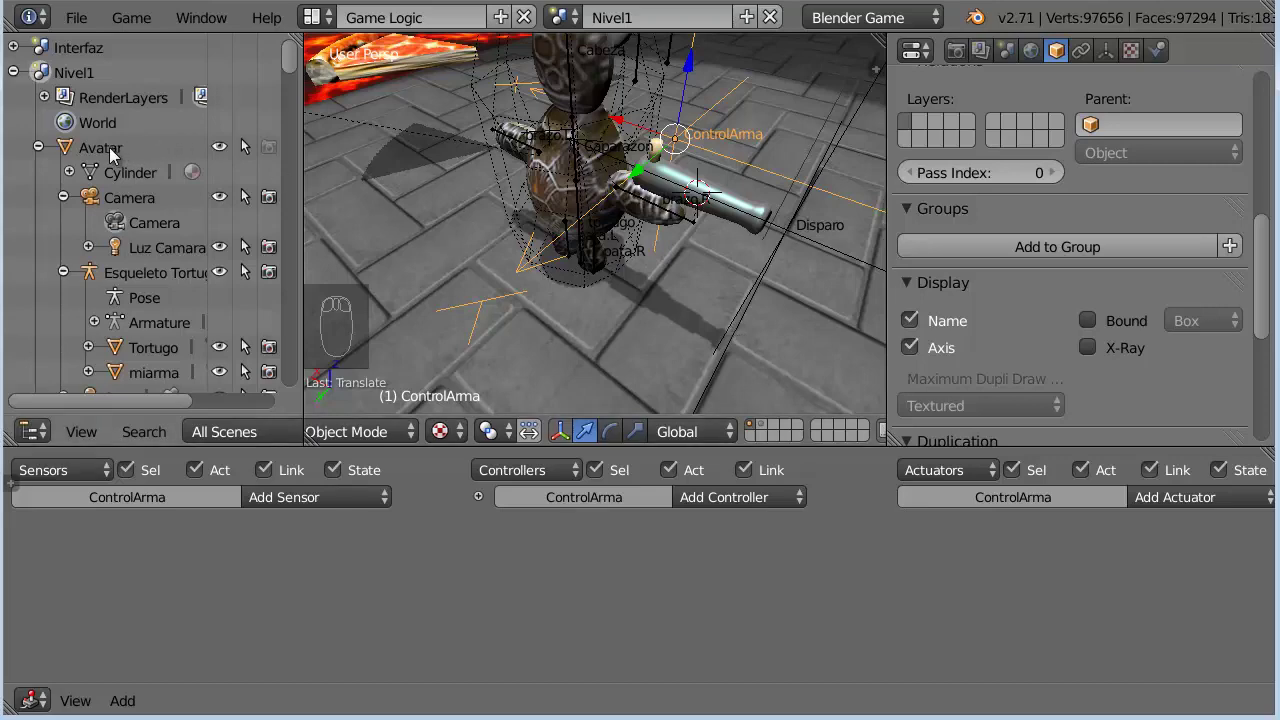
pyautogui.click(117, 155)
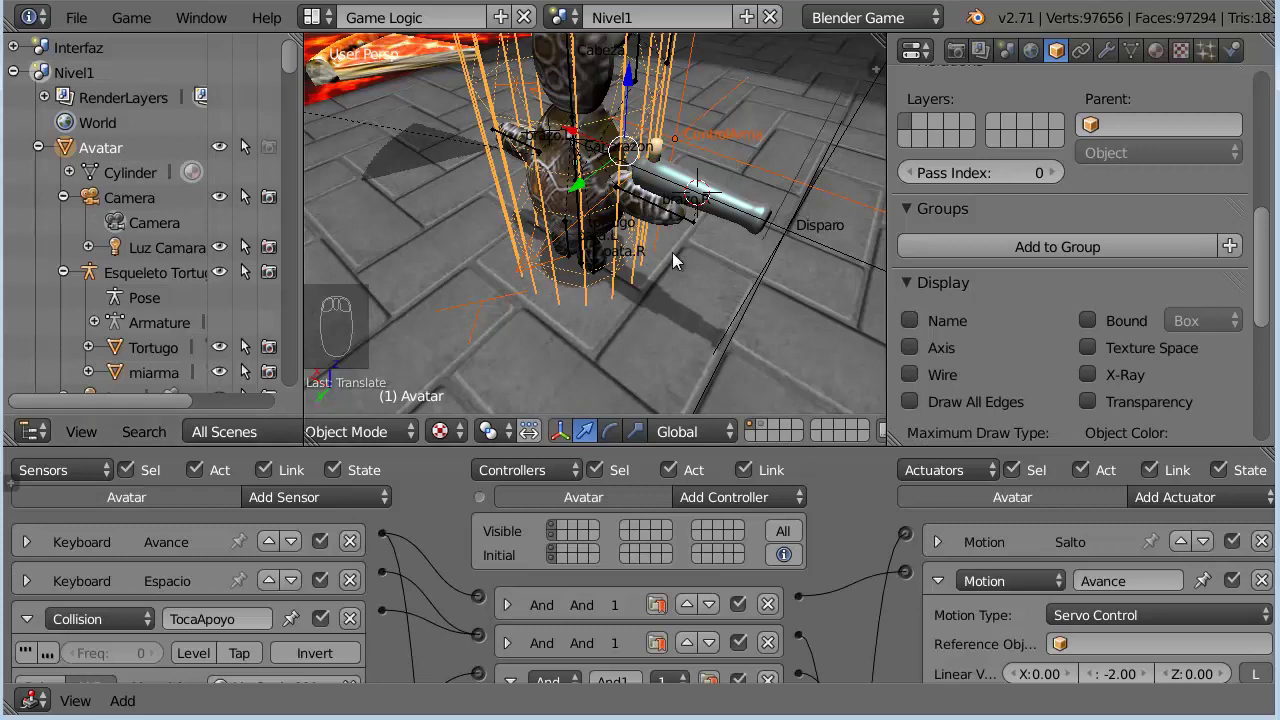
pyautogui.press('ctrl+p')
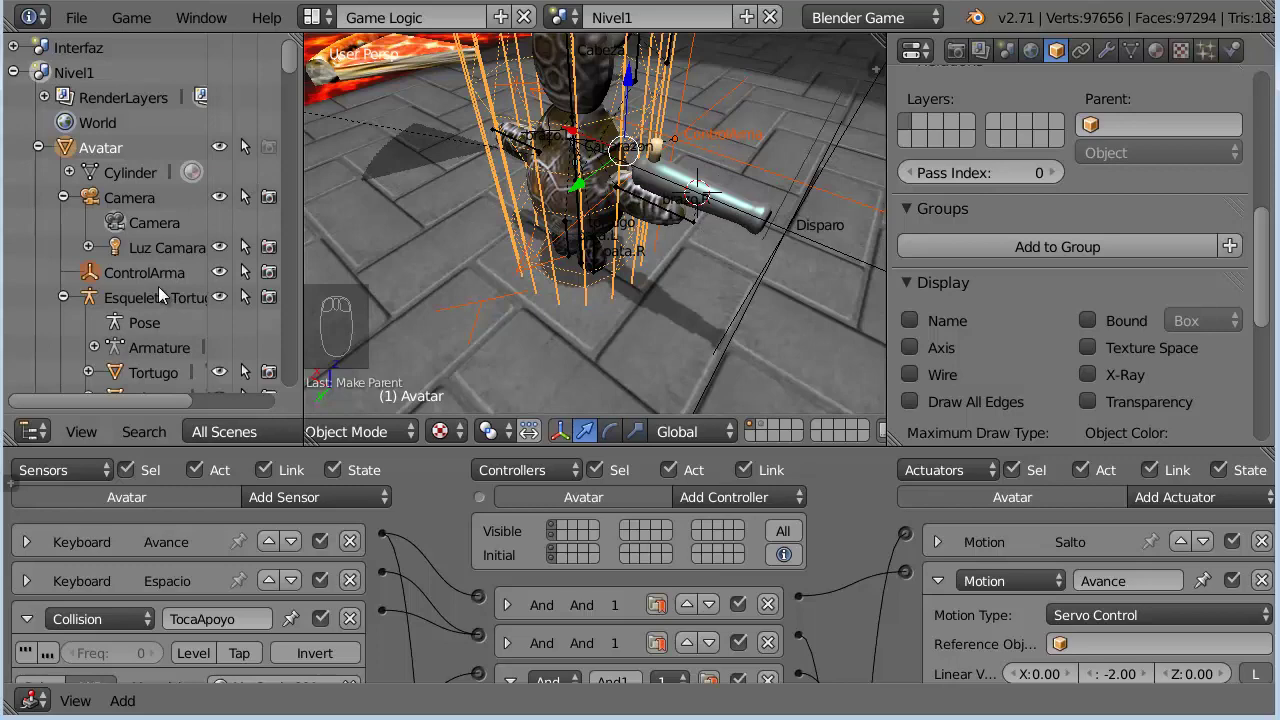
pyautogui.click(152, 279)
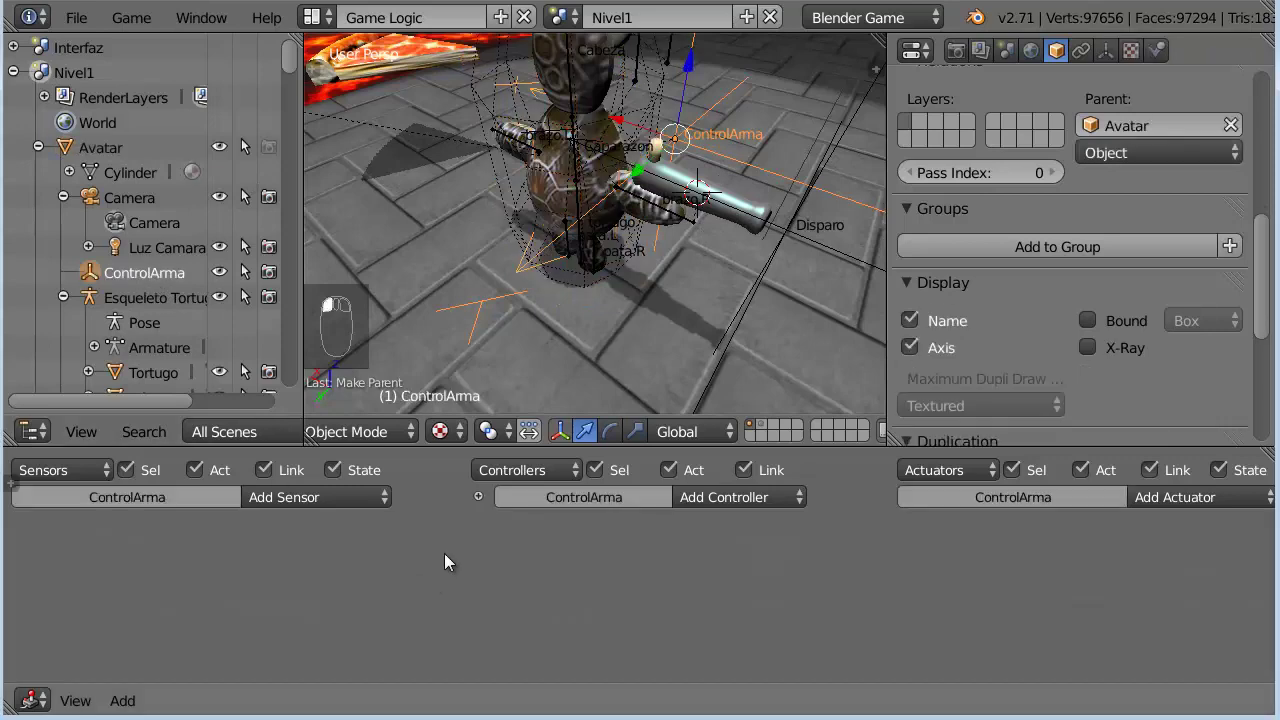
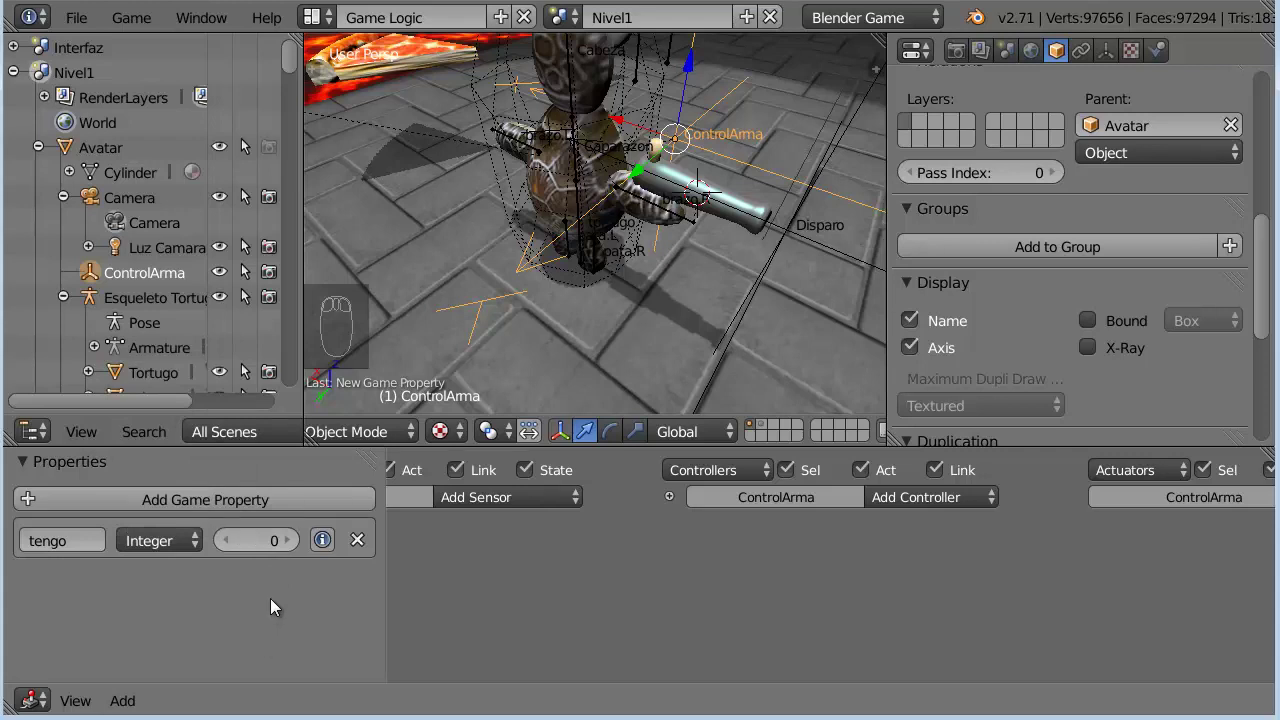
# Add the integer property tengo to ControlArma and select the miarma weapon
pyautogui.click(299, 64)
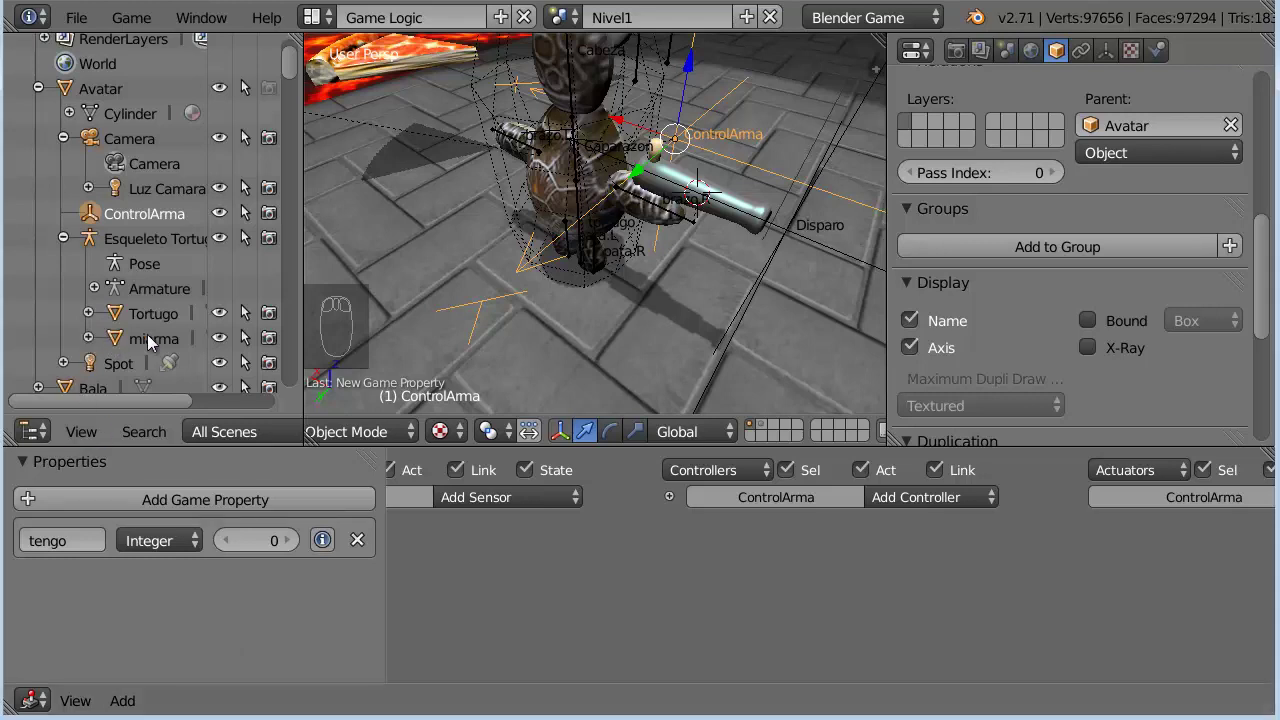
pyautogui.click(155, 343)
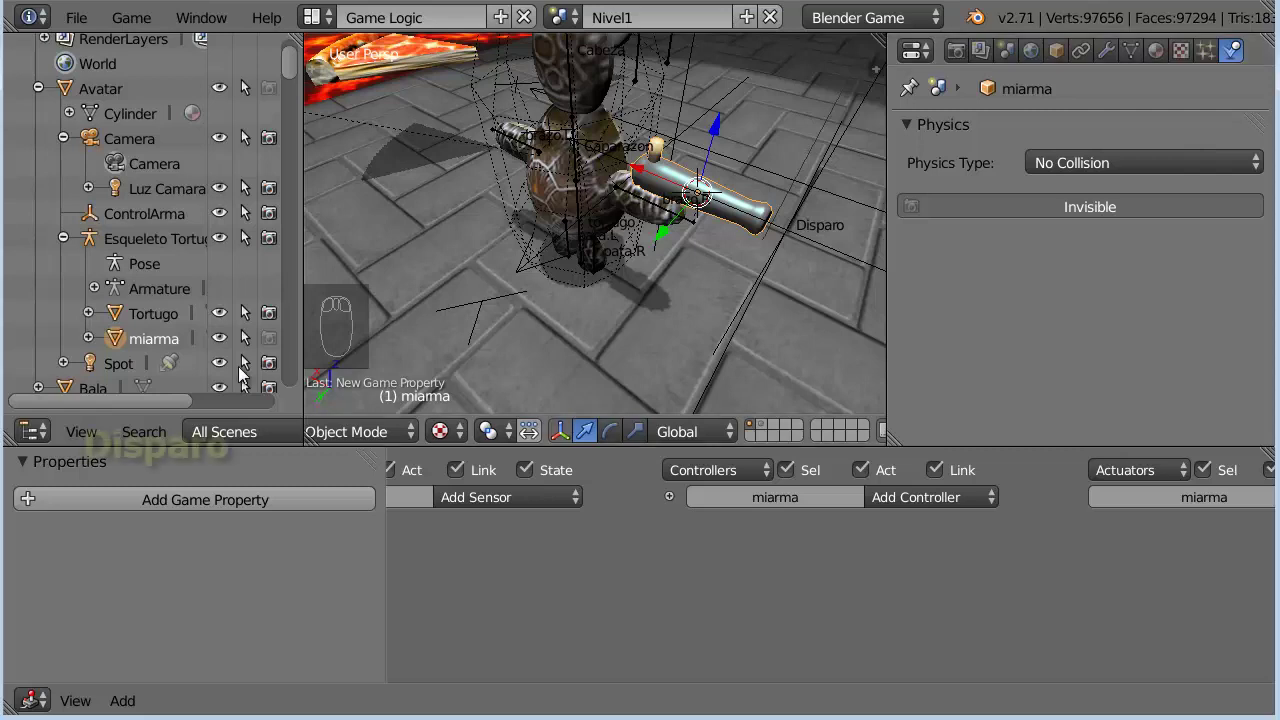
# Give Disparo a Boolean game property activo and collapse its keyboard sensor
pyautogui.moveTo(102, 345); pyautogui.dragTo(203, 312)
pyautogui.click(187, 301)
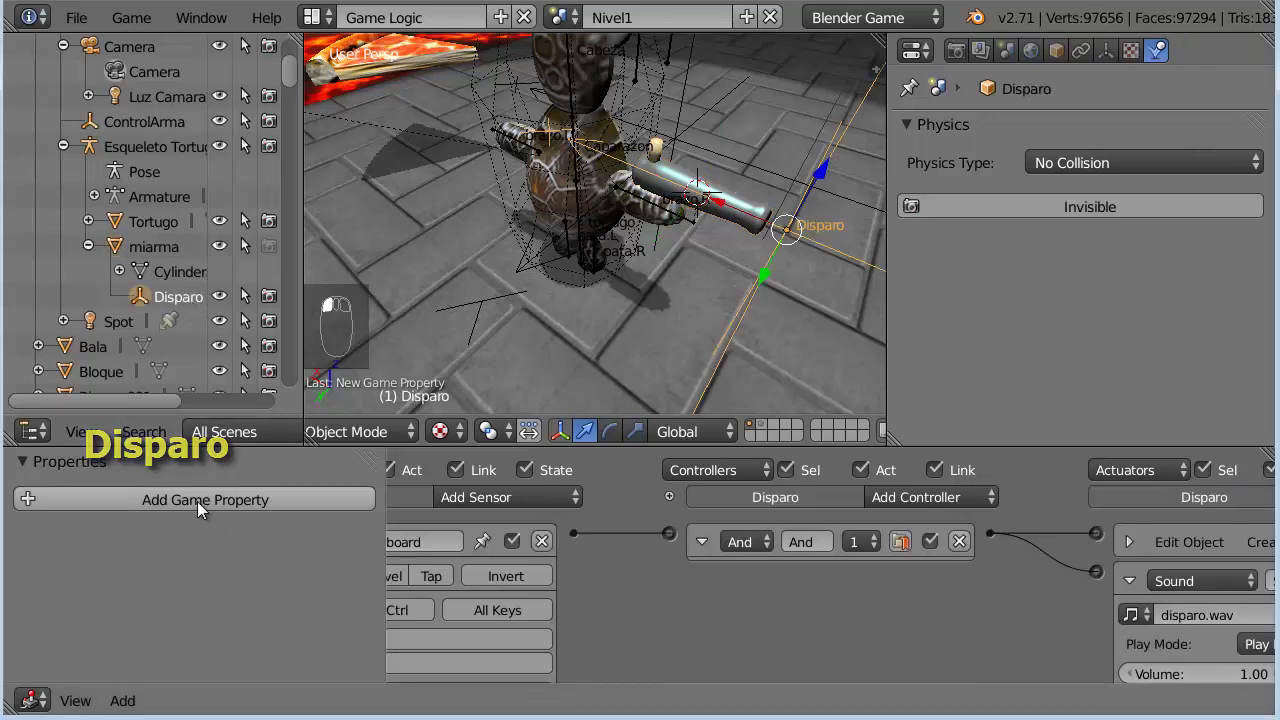
pyautogui.moveTo(199, 505); pyautogui.dragTo(120, 167)
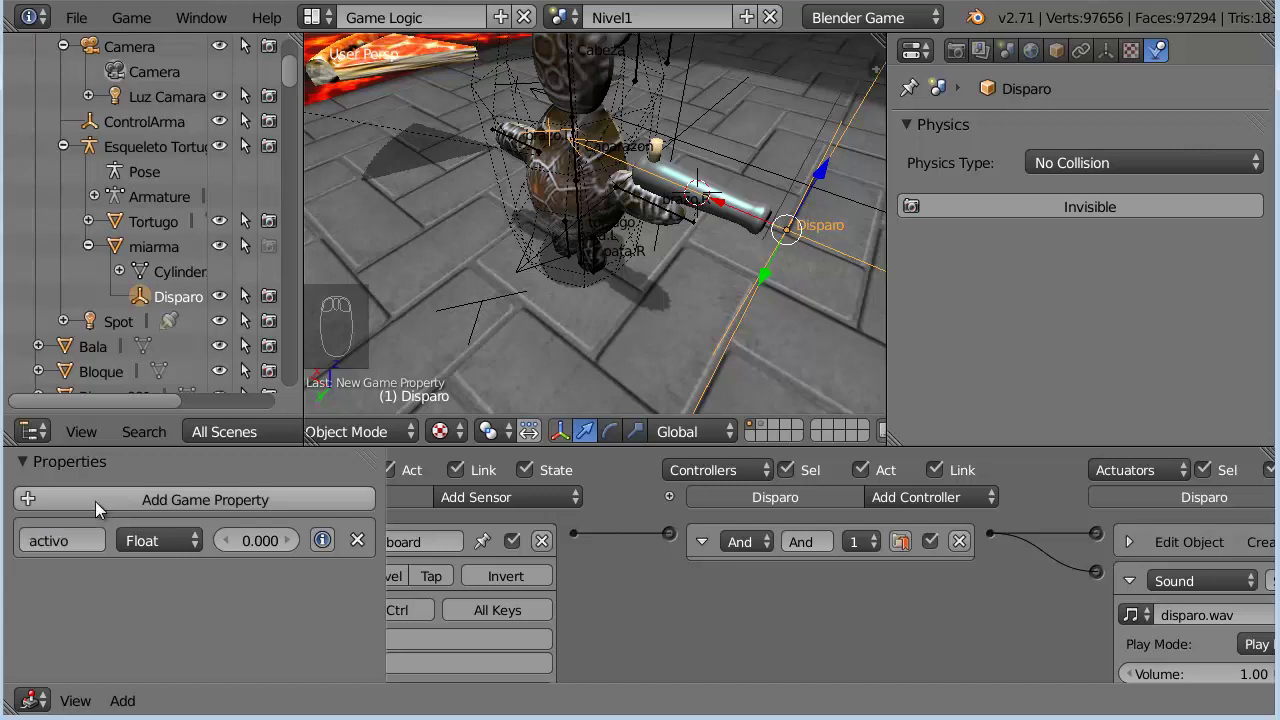
pyautogui.click(181, 549)
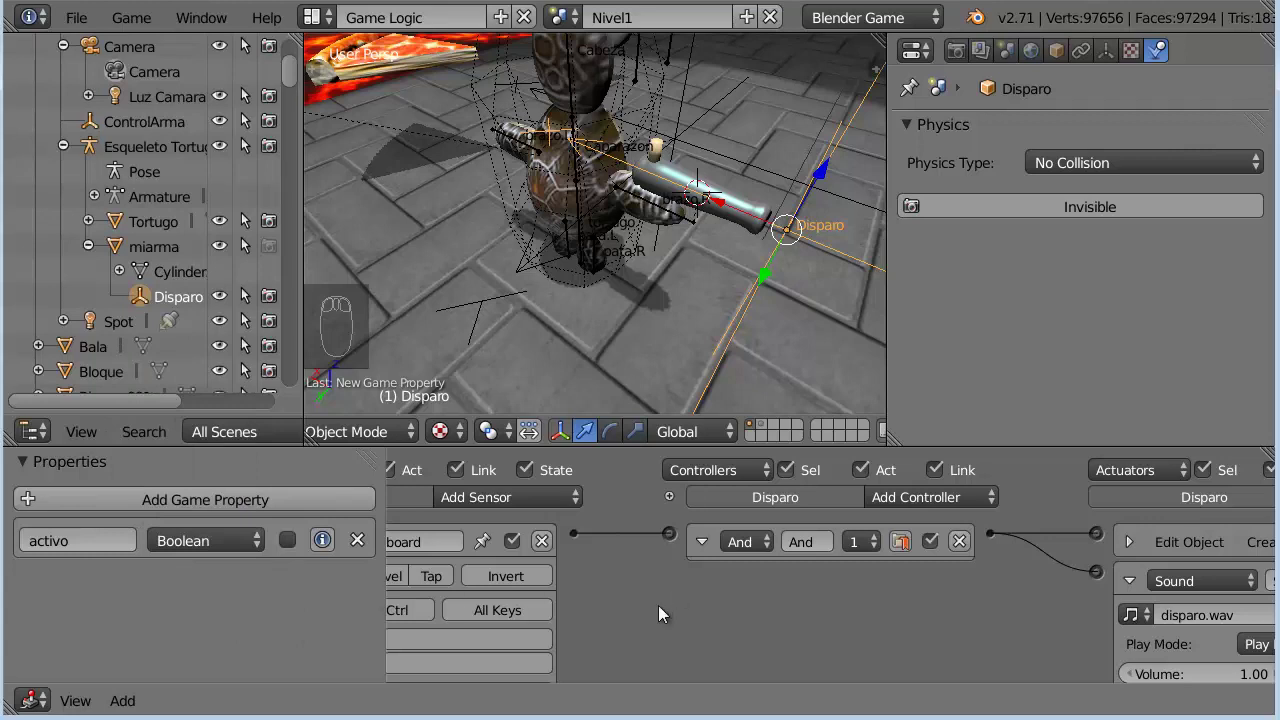
pyautogui.press('n')
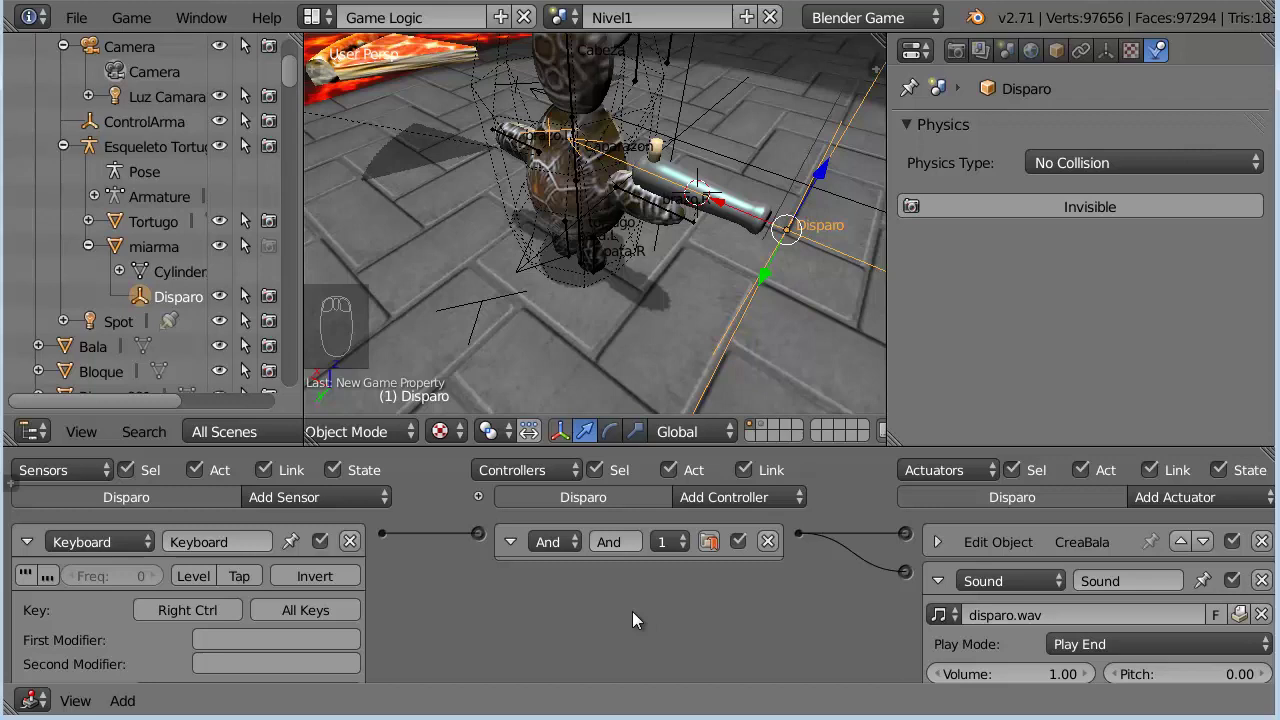
pyautogui.click(31, 540)
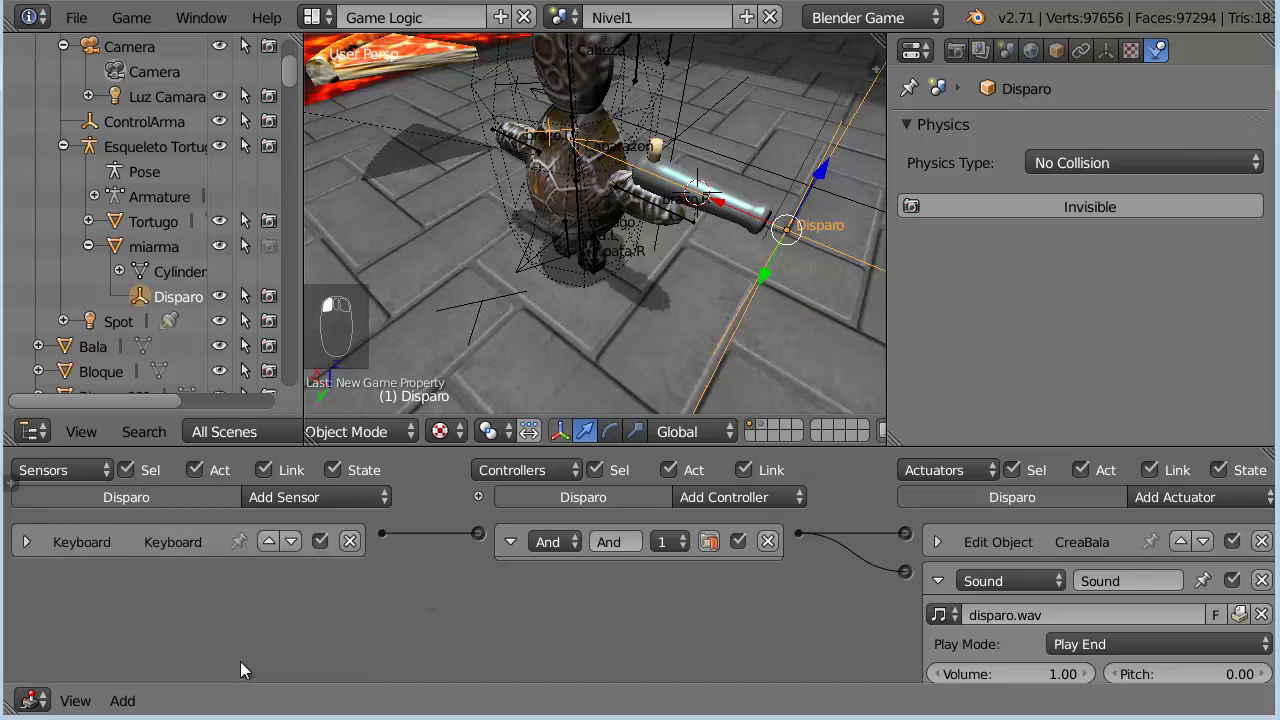
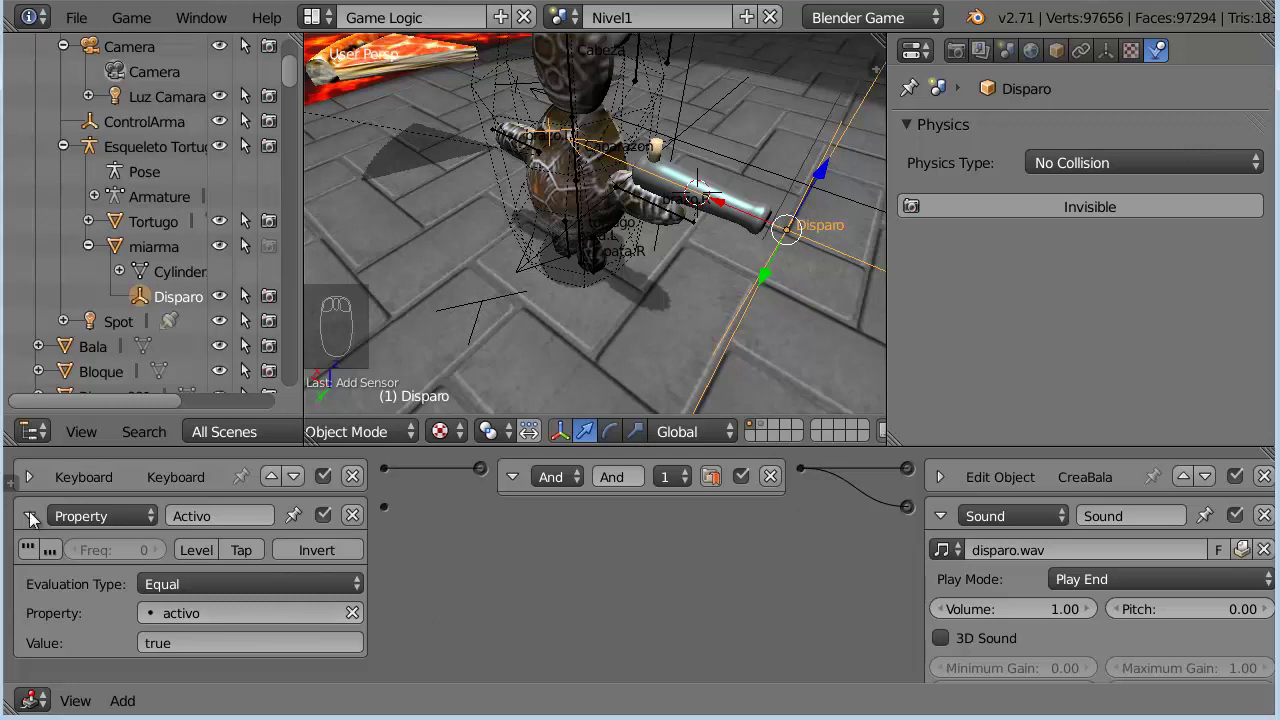
# Link the Activo property sensor into Disparo's And controller next to the keyboard sensor
pyautogui.moveTo(37, 520); pyautogui.dragTo(202, 585)
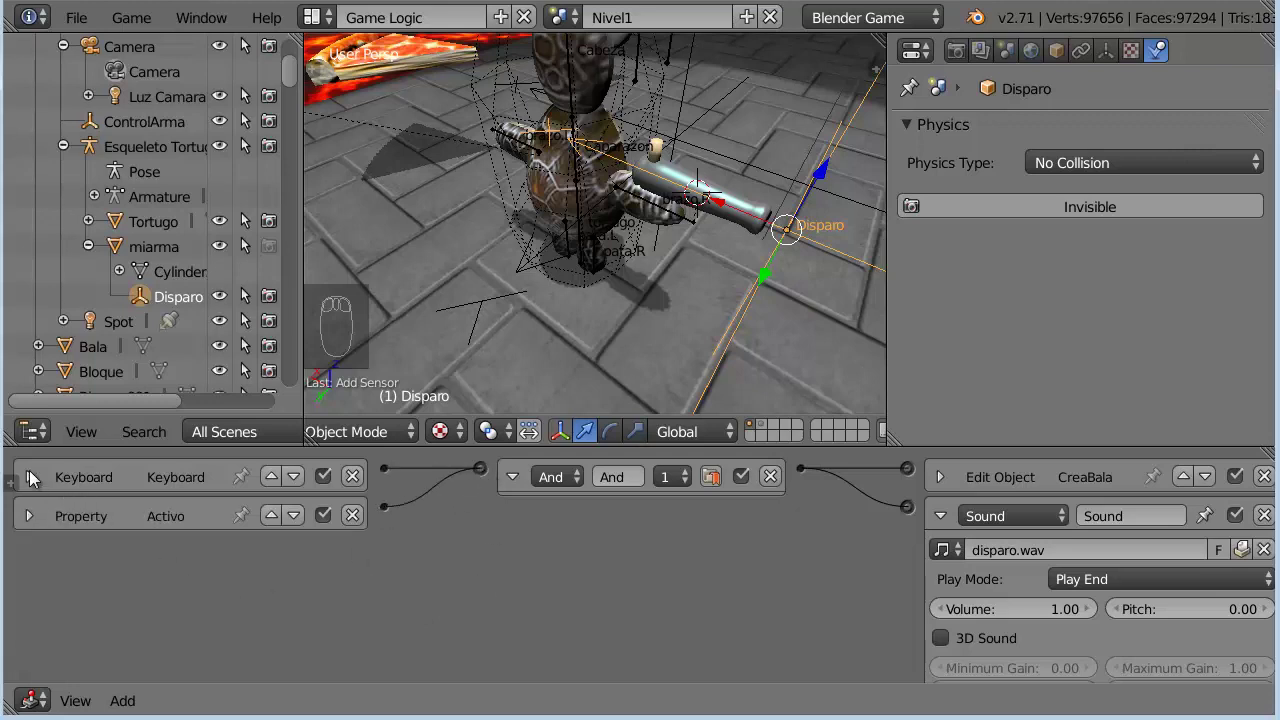
pyautogui.moveTo(27, 476); pyautogui.dragTo(487, 606)
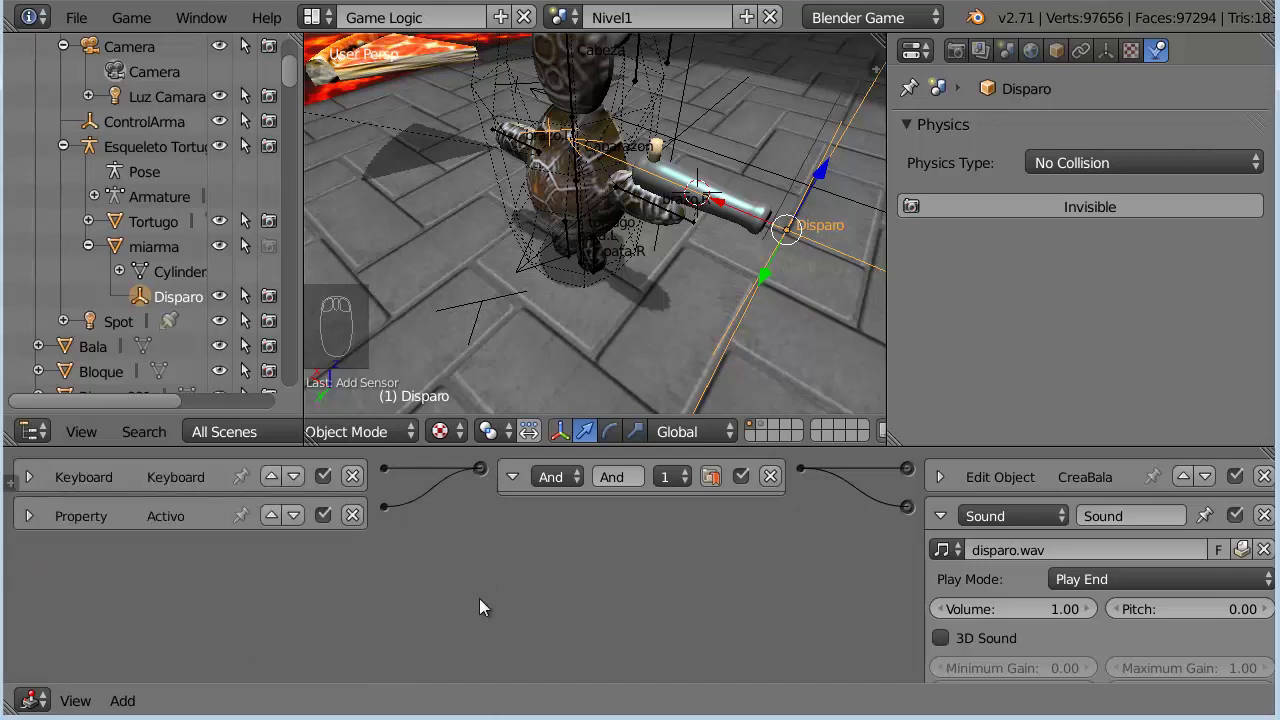
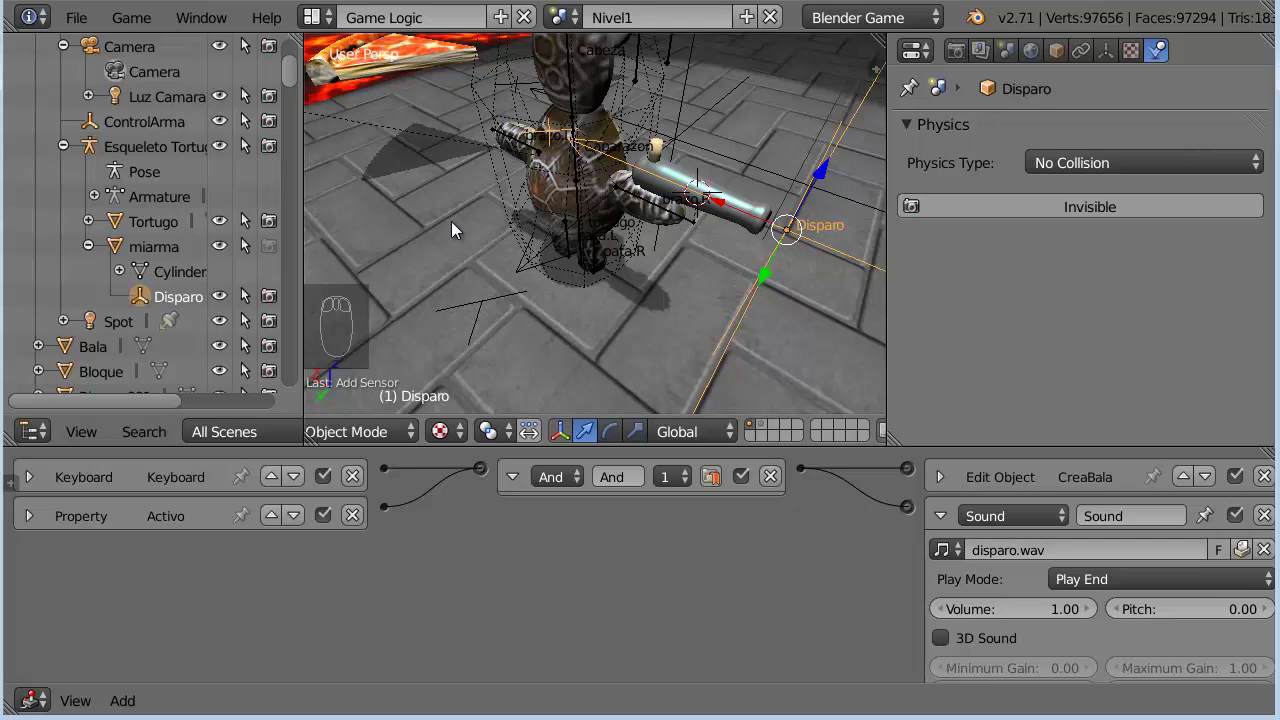
pyautogui.press('shift+s')
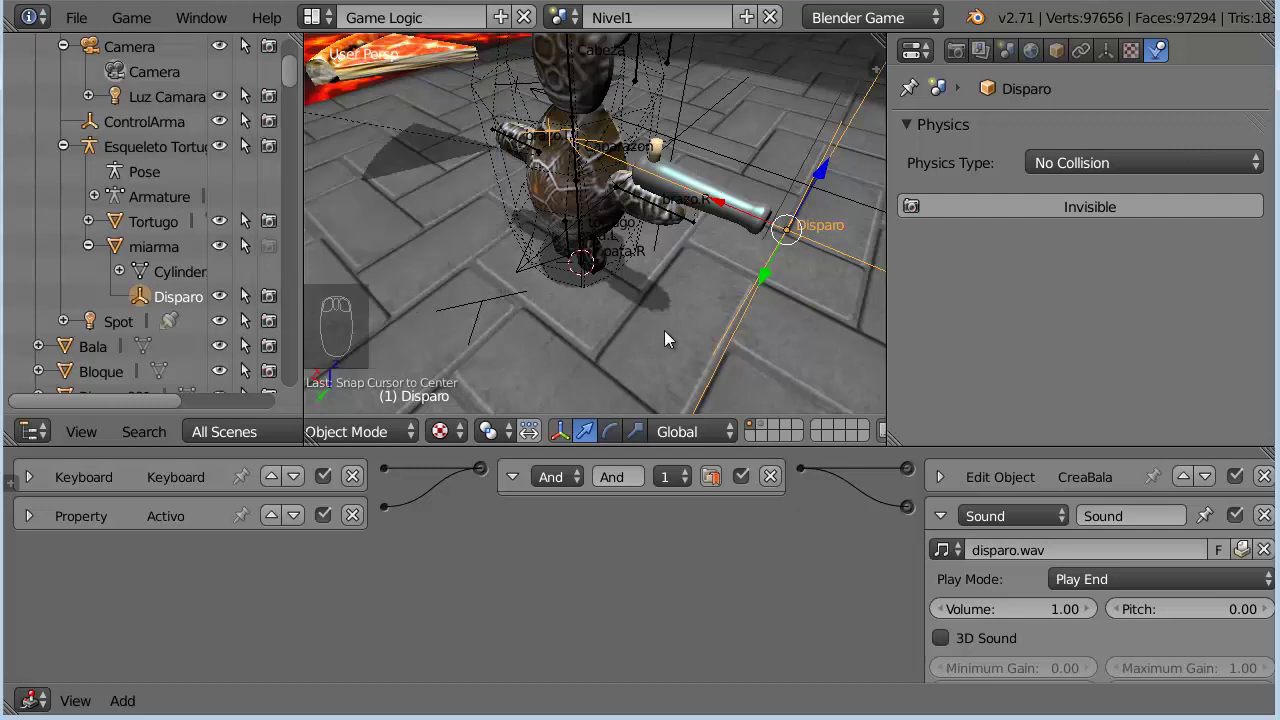
# Add a second plain Empty near the weapon from the Shift+A menu
pyautogui.press('shift+a')
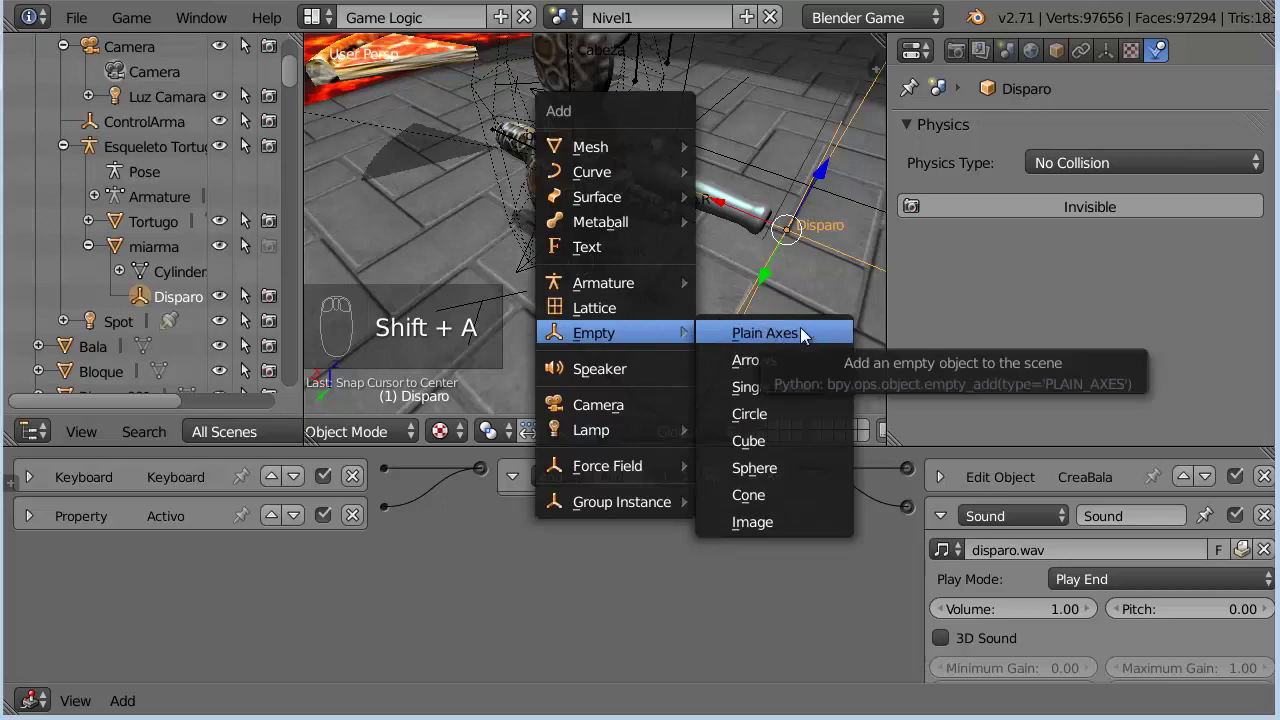
pyautogui.moveTo(796, 317); pyautogui.dragTo(523, 302)
pyautogui.click(523, 302)
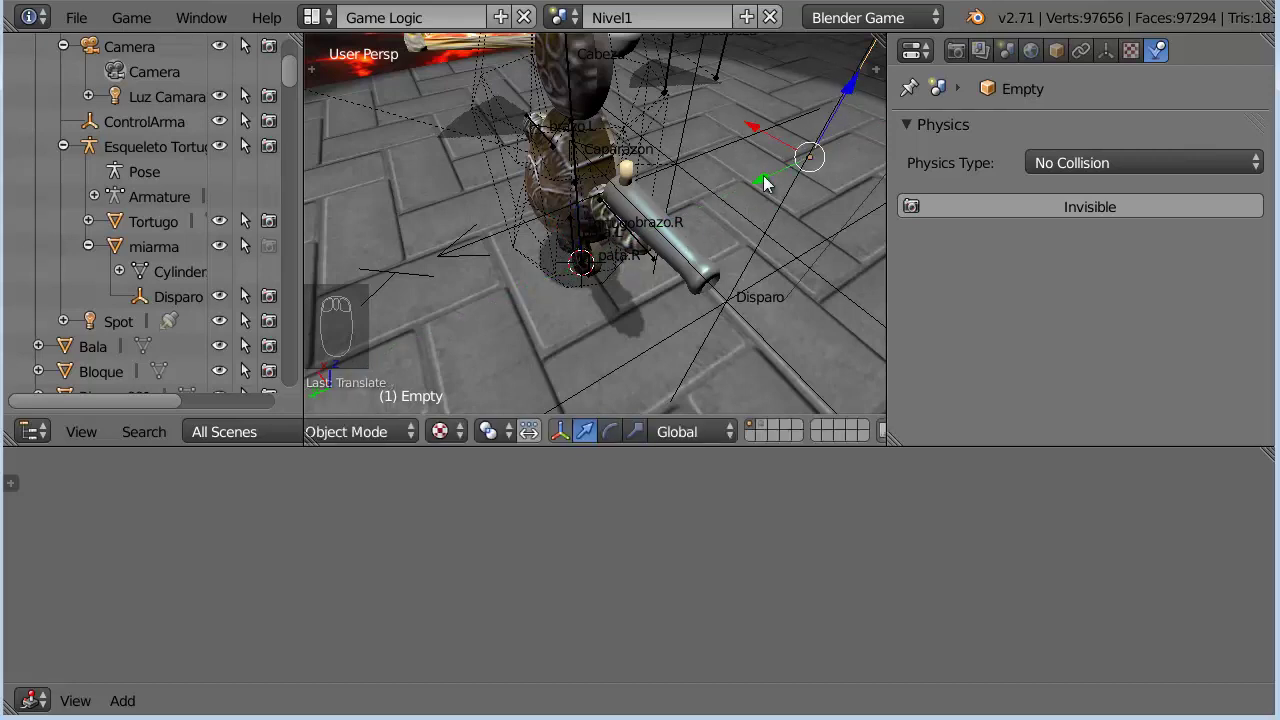
pyautogui.click(771, 184)
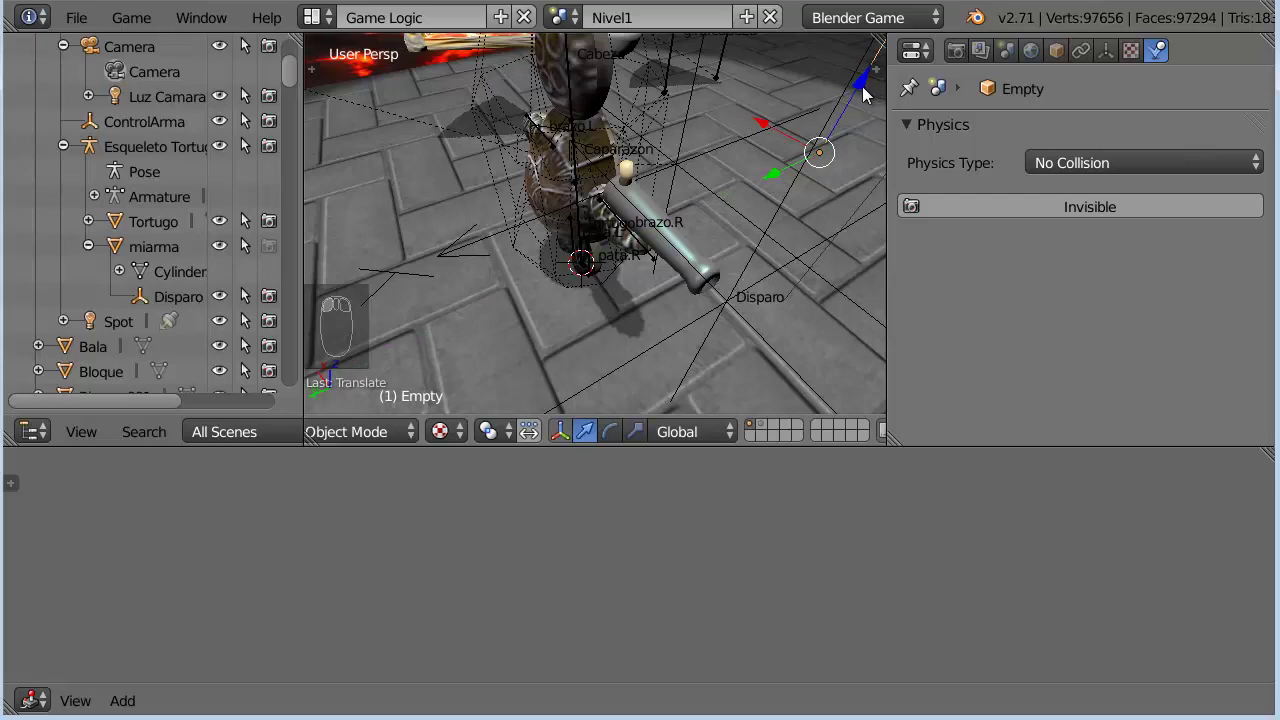
pyautogui.click(870, 95)
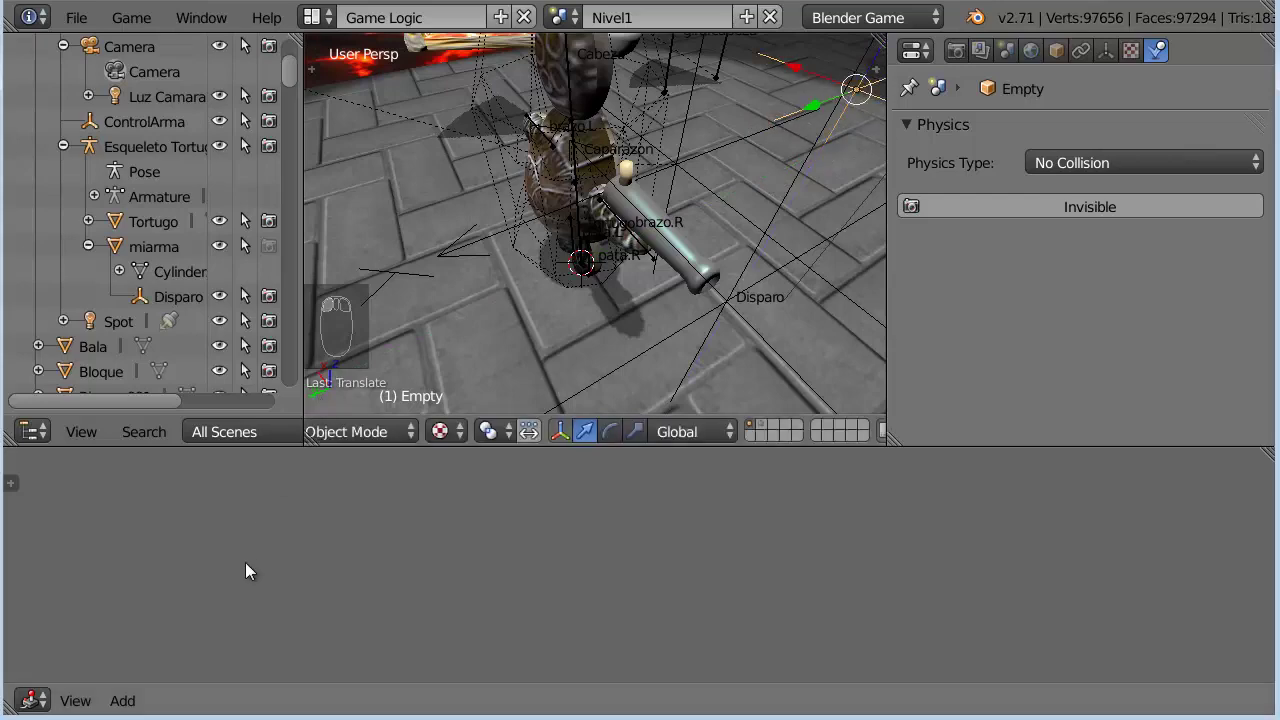
# In Object properties rename the empty ArmaOrigen and display its name in the scene
pyautogui.moveTo(568, 386); pyautogui.dragTo(1054, 53)
pyautogui.click(1054, 52)
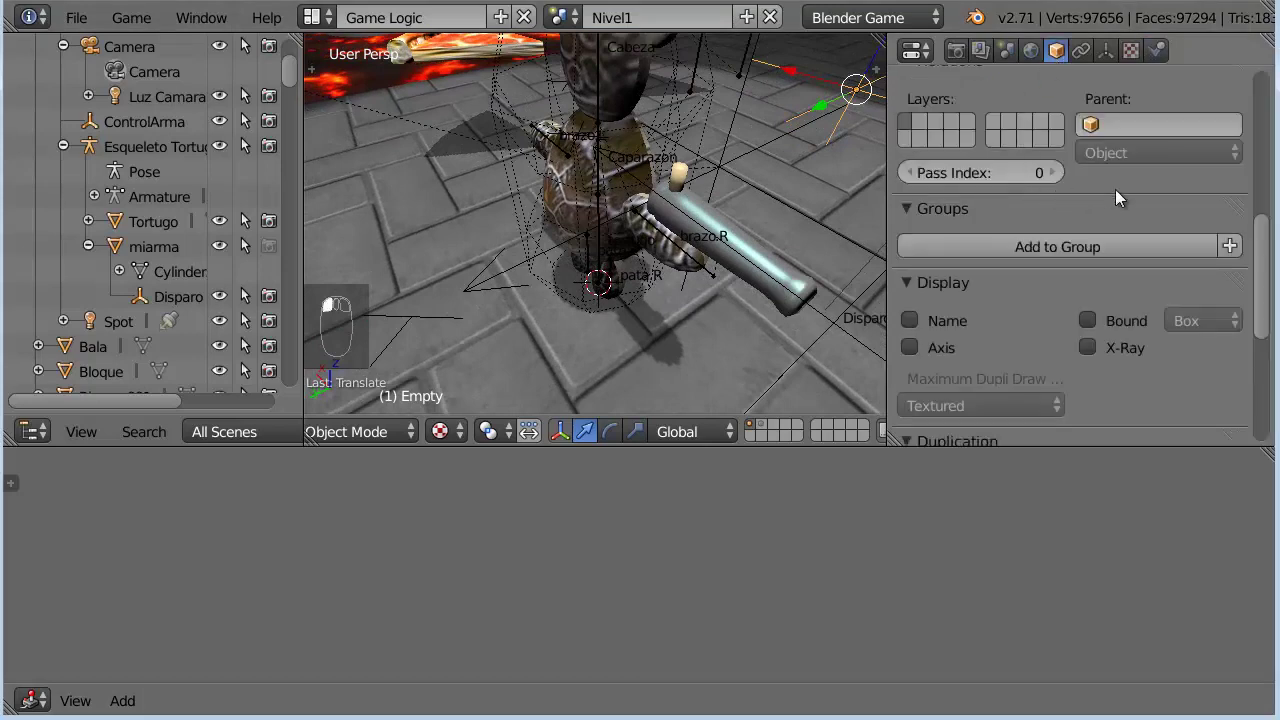
pyautogui.moveTo(1050, 150); pyautogui.dragTo(120, 167)
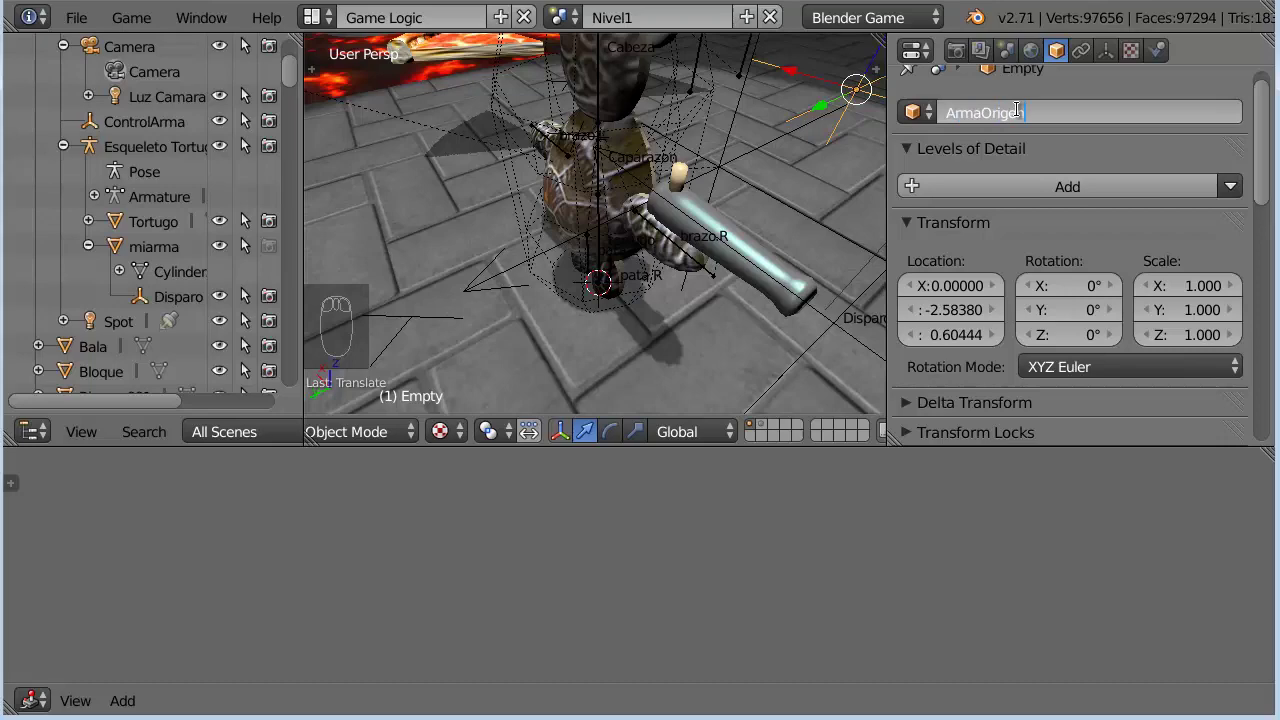
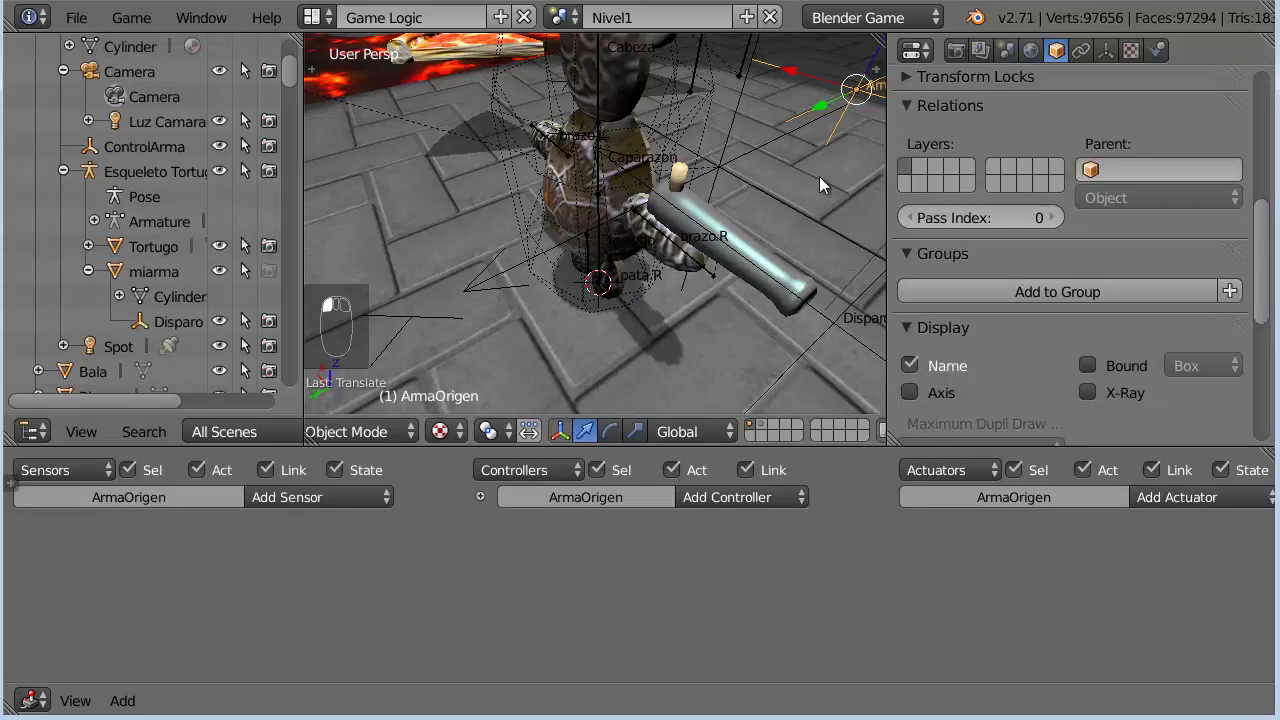
# Show the weapon's layer and rename arma.001 to arma
pyautogui.moveTo(824, 185); pyautogui.dragTo(770, 429)
pyautogui.click(770, 429)
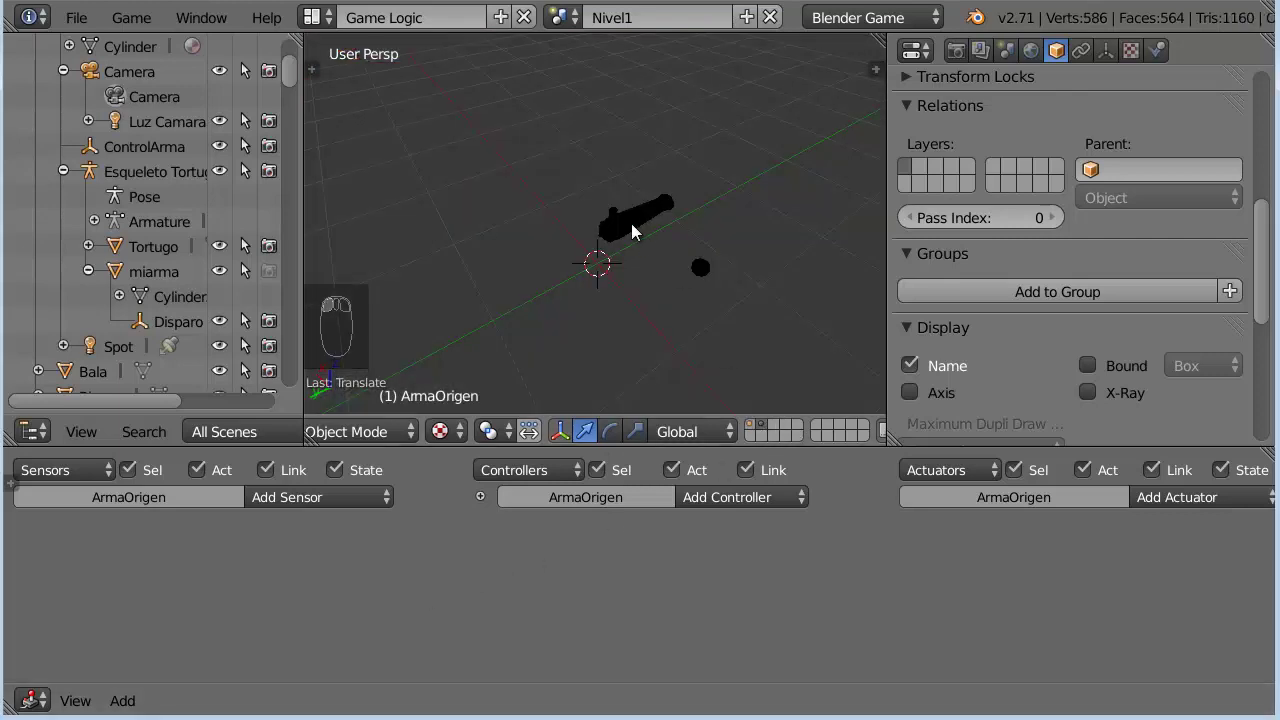
pyautogui.moveTo(633, 228); pyautogui.dragTo(1279, 163)
pyautogui.click(1263, 229)
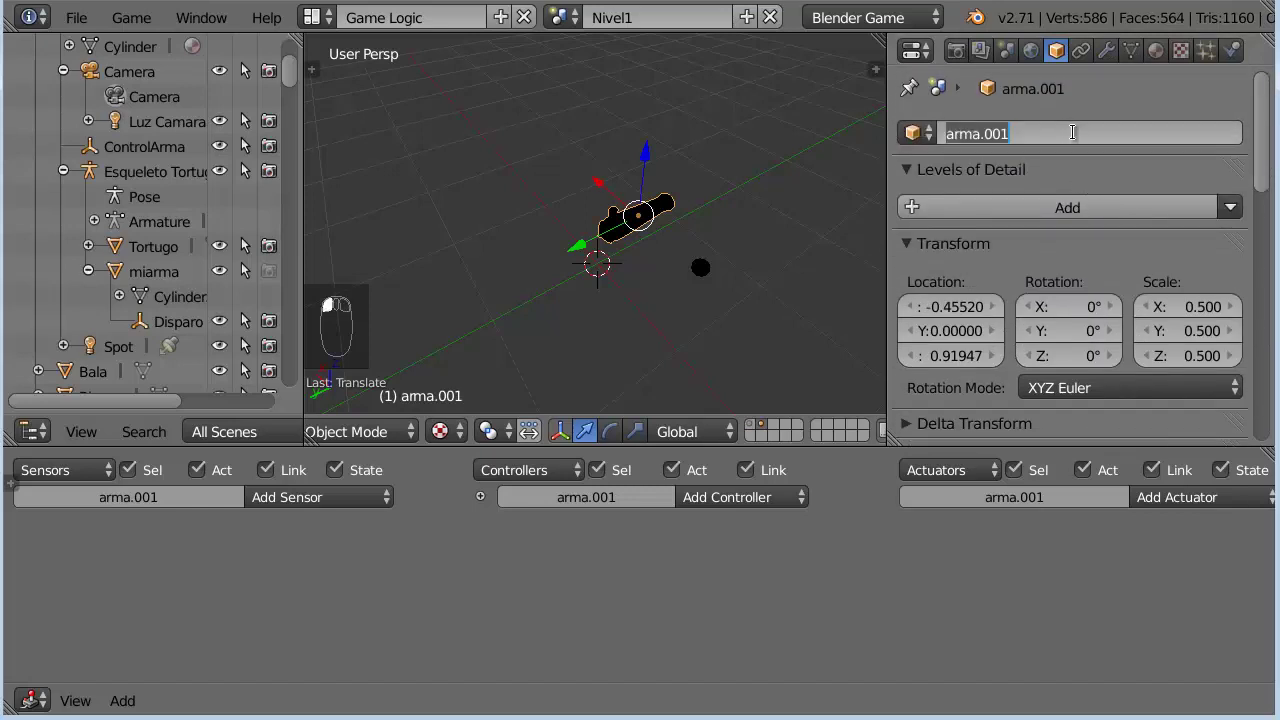
pyautogui.press('BackSpace')
pyautogui.press('BackSpace')
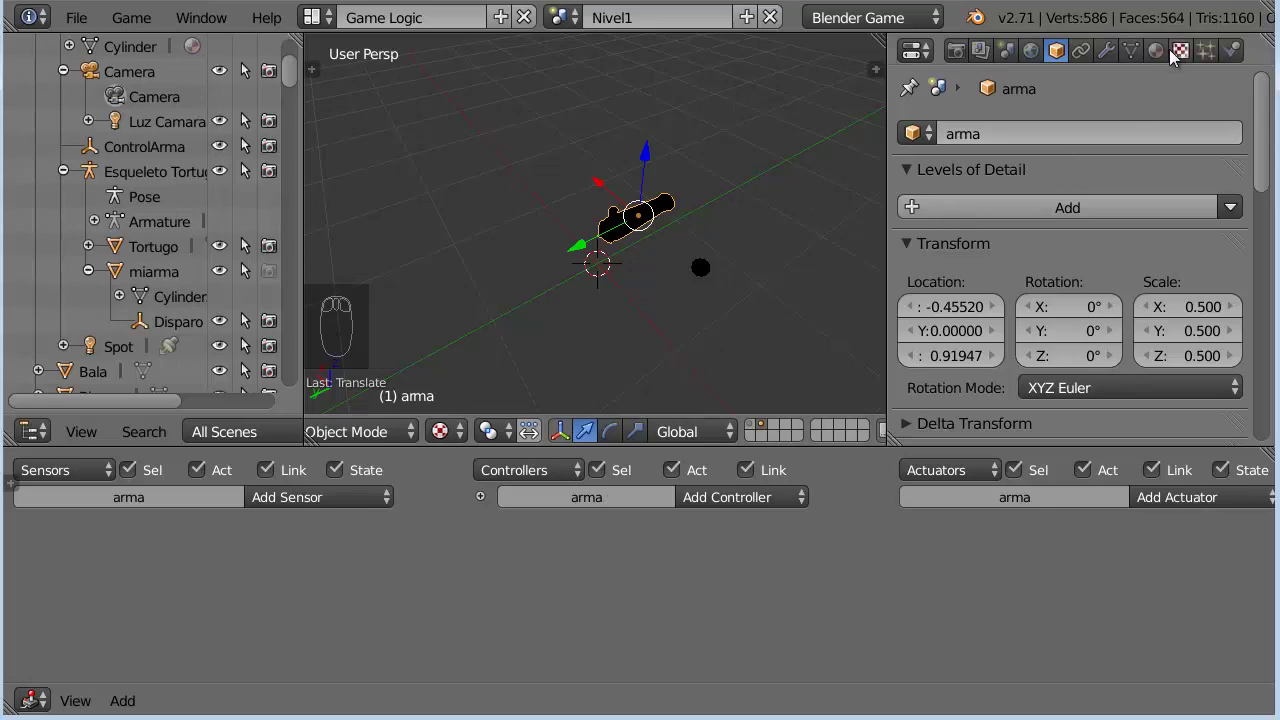
# Give arma Convex Hull collision bounds and a Float property equipo, then return to the main layer
pyautogui.moveTo(1240, 55); pyautogui.dragTo(1009, 304)
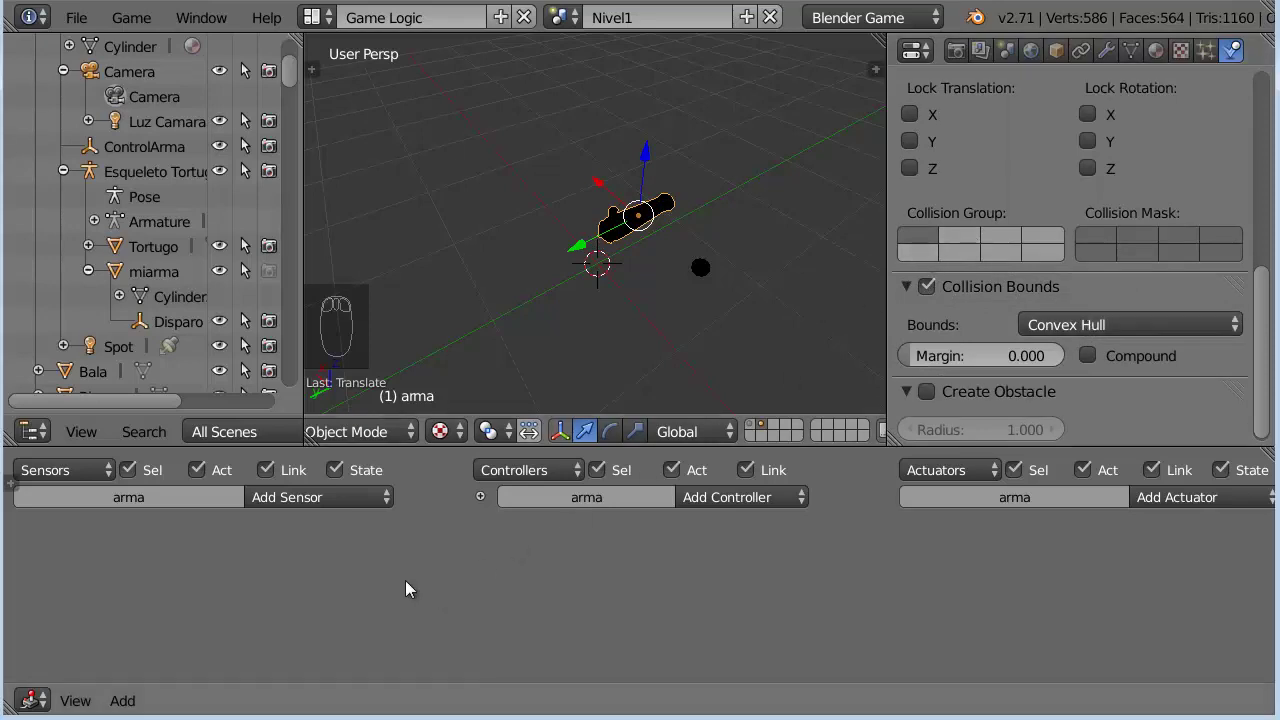
pyautogui.press('n')
pyautogui.moveTo(253, 509); pyautogui.dragTo(120, 472)
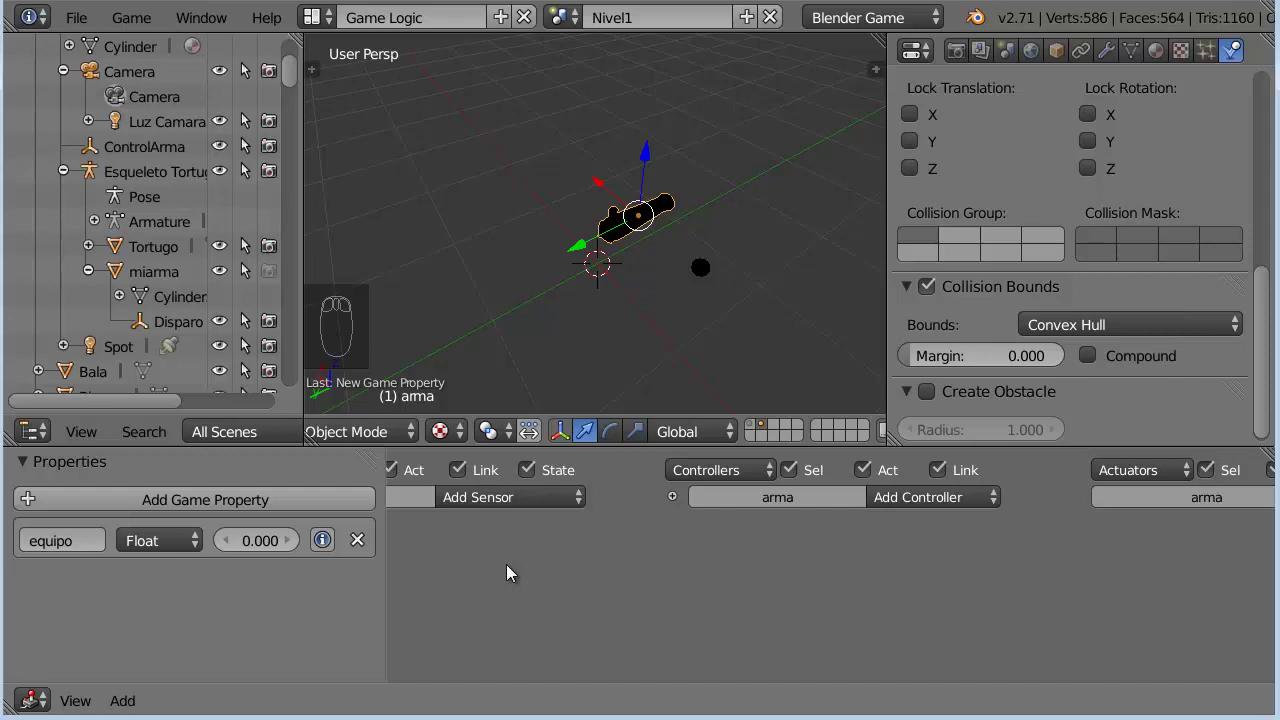
pyautogui.press('n')
pyautogui.click(756, 432)
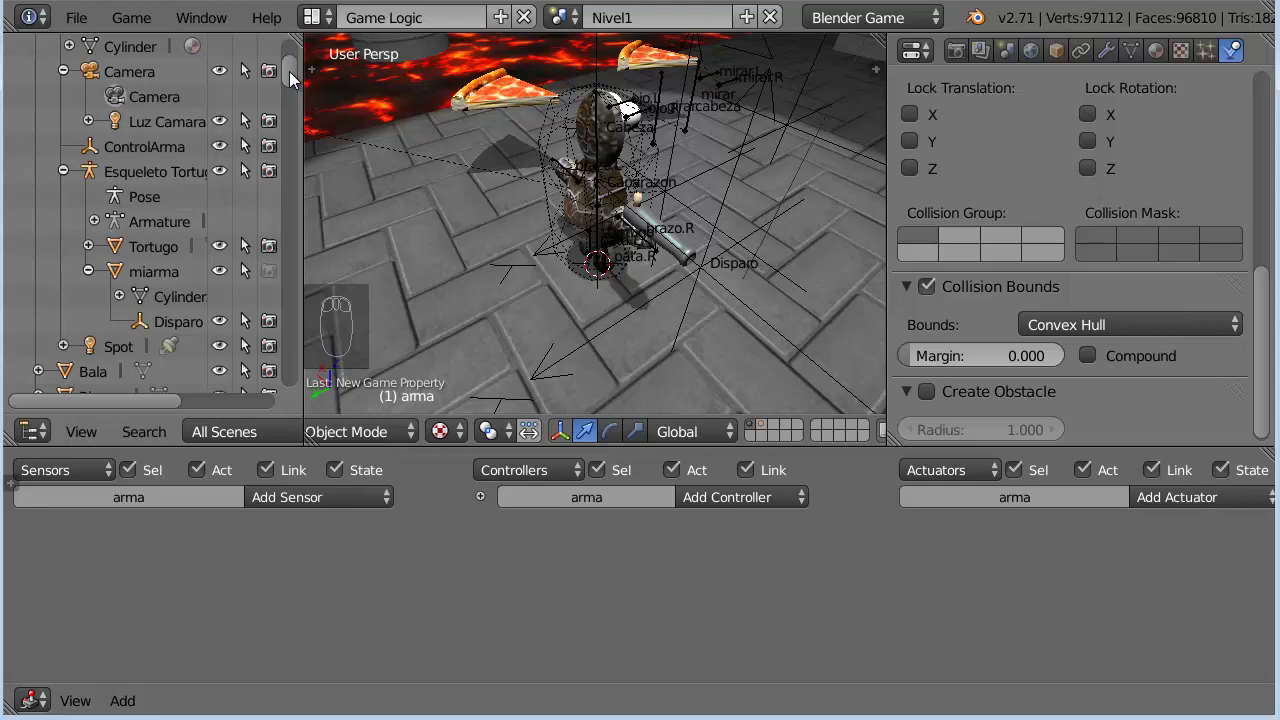
# Wire ArmaOrigen's Always sensor through an And controller to an Add Object actuator spawning arma
pyautogui.click(297, 80)
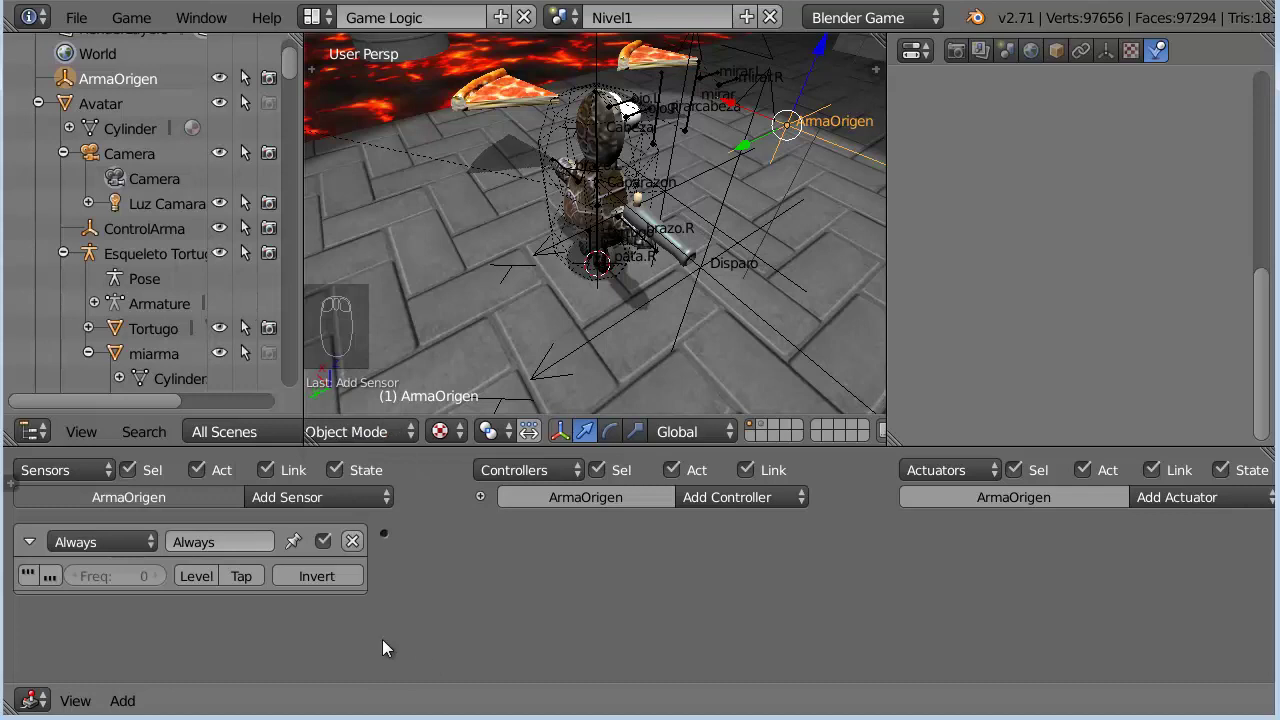
pyautogui.click(1175, 501)
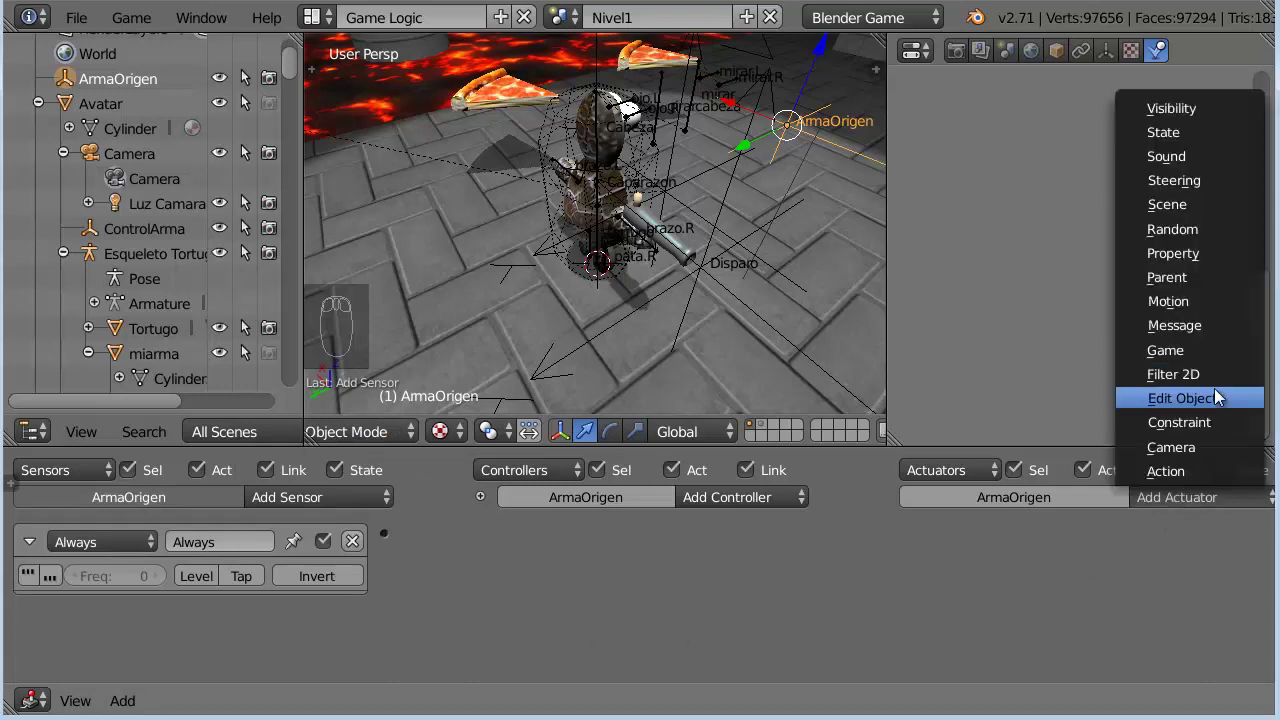
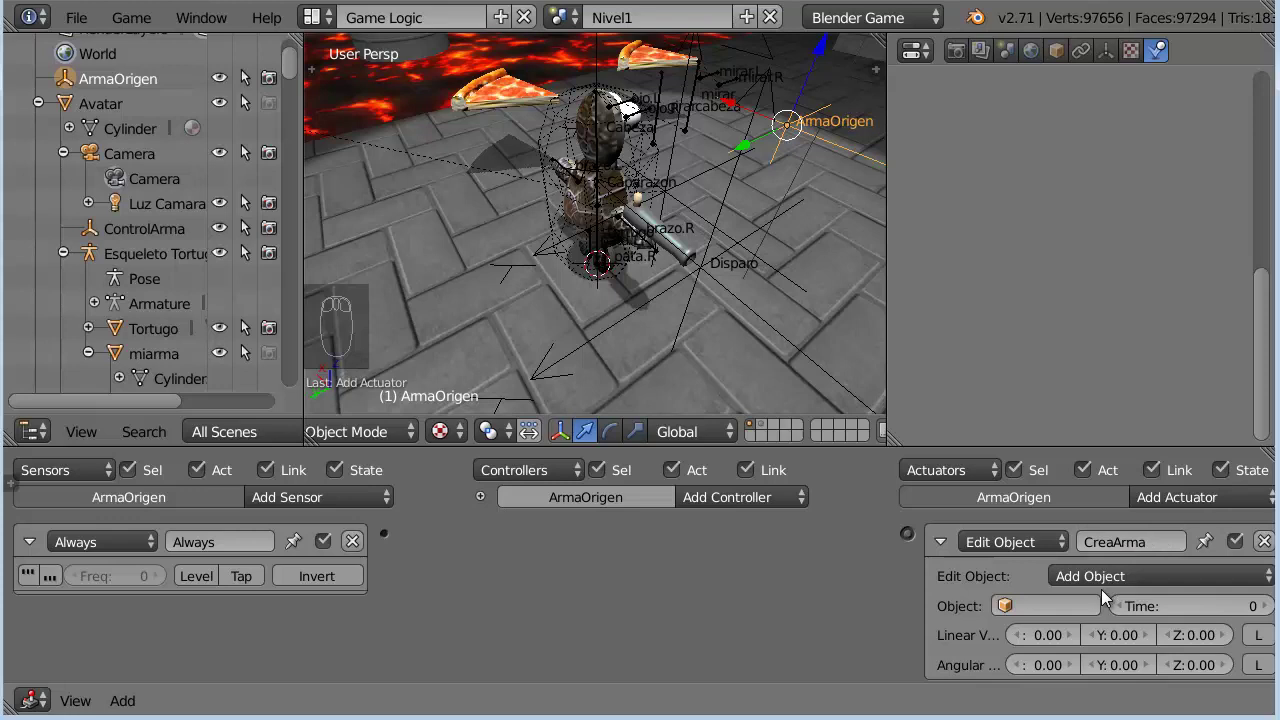
pyautogui.click(1076, 619)
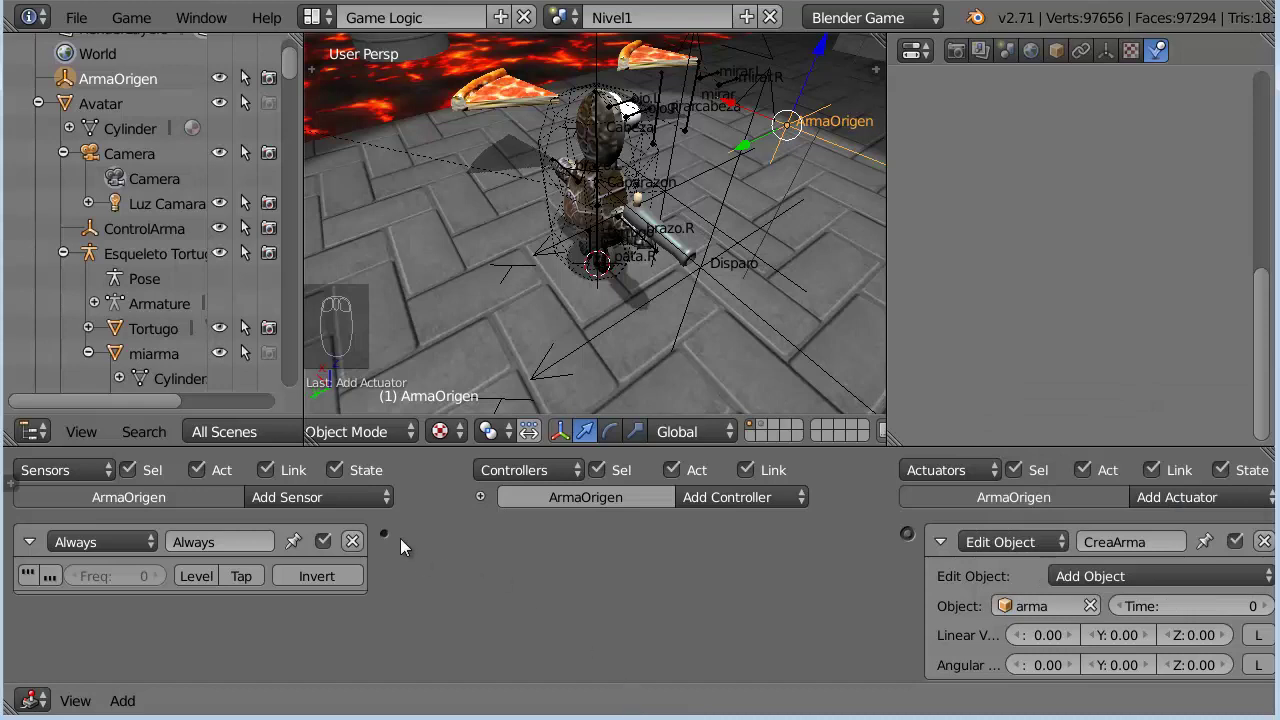
pyautogui.click(417, 544)
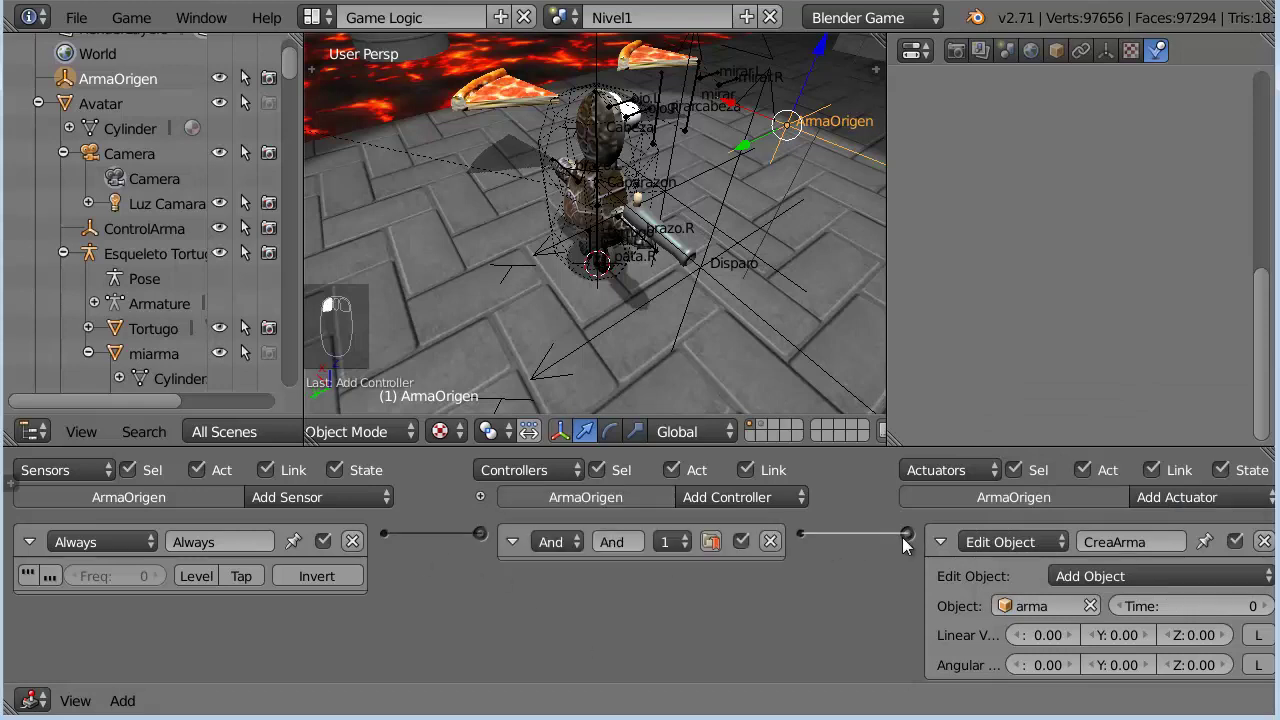
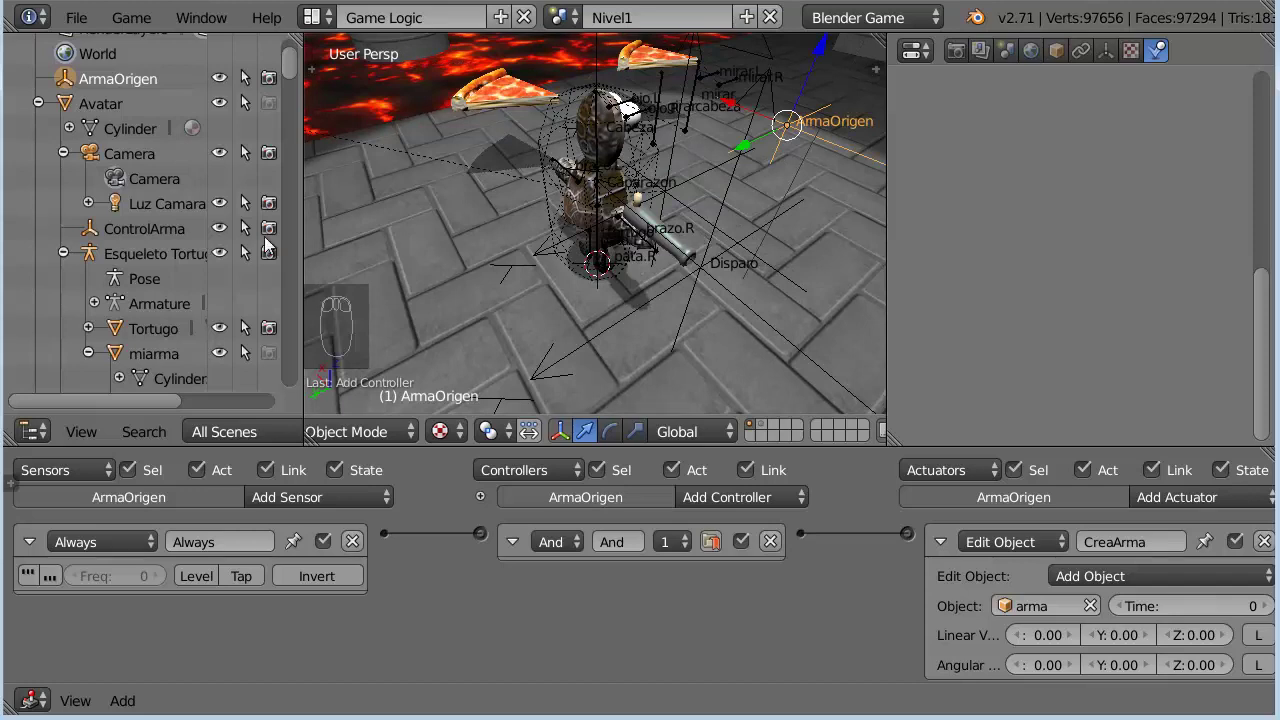
pyautogui.click(150, 235)
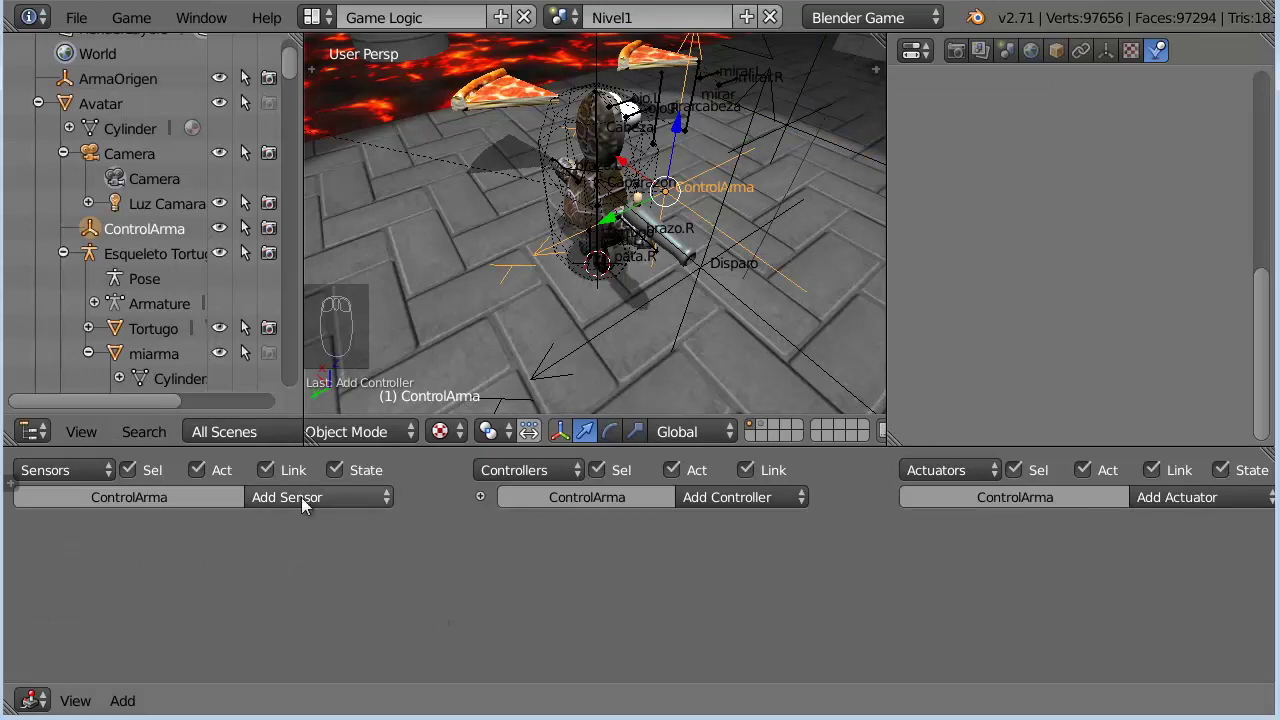
# Add Near sensor CercaArma detecting property equipo with reset distance 1
pyautogui.click(338, 282)
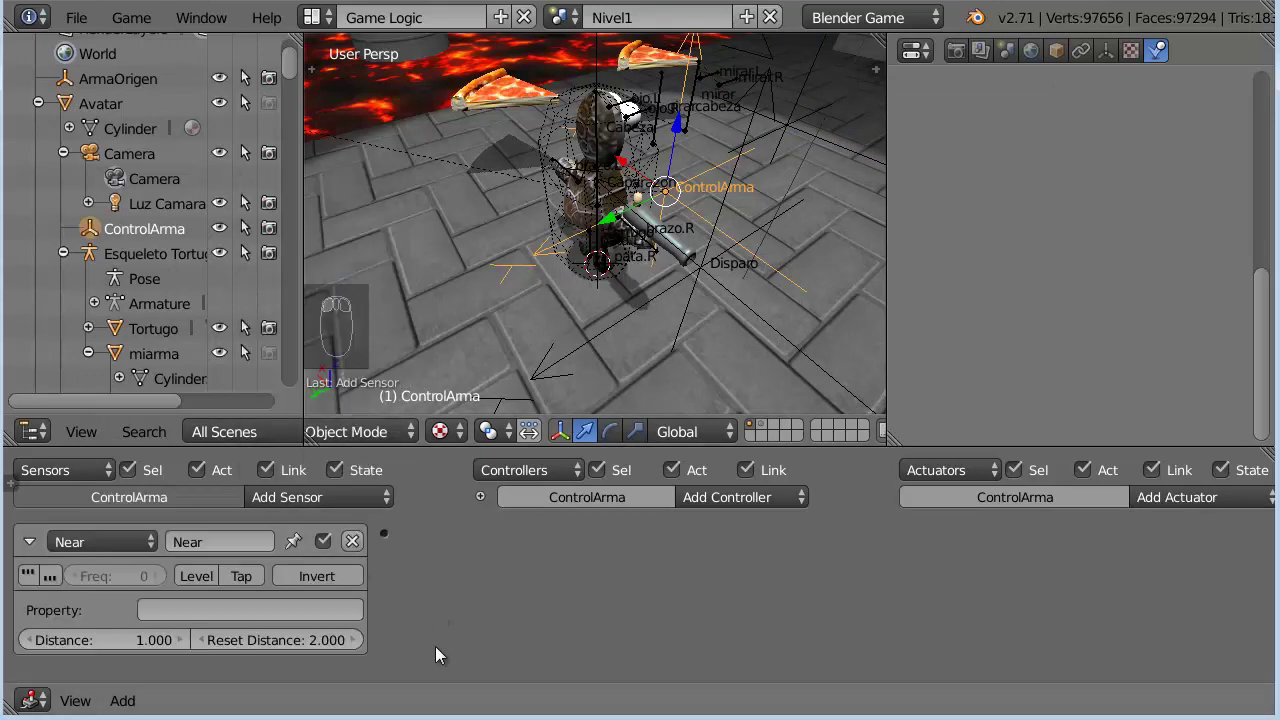
pyautogui.click(243, 541)
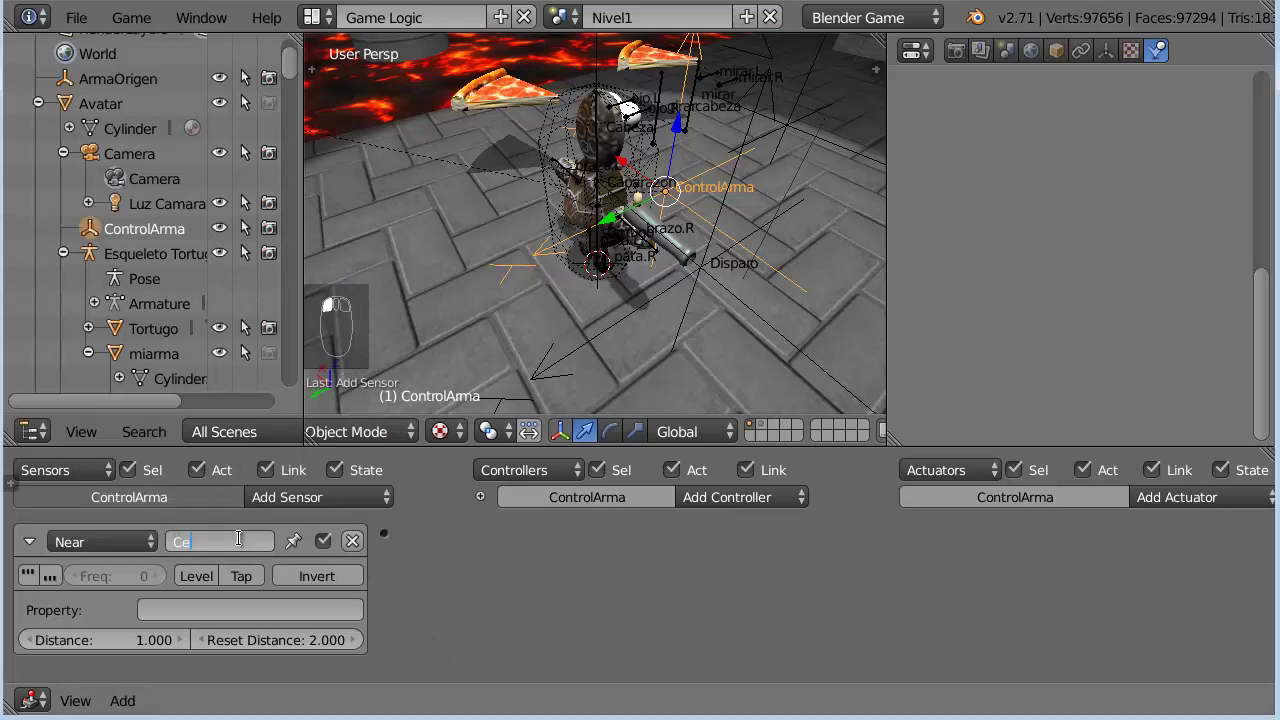
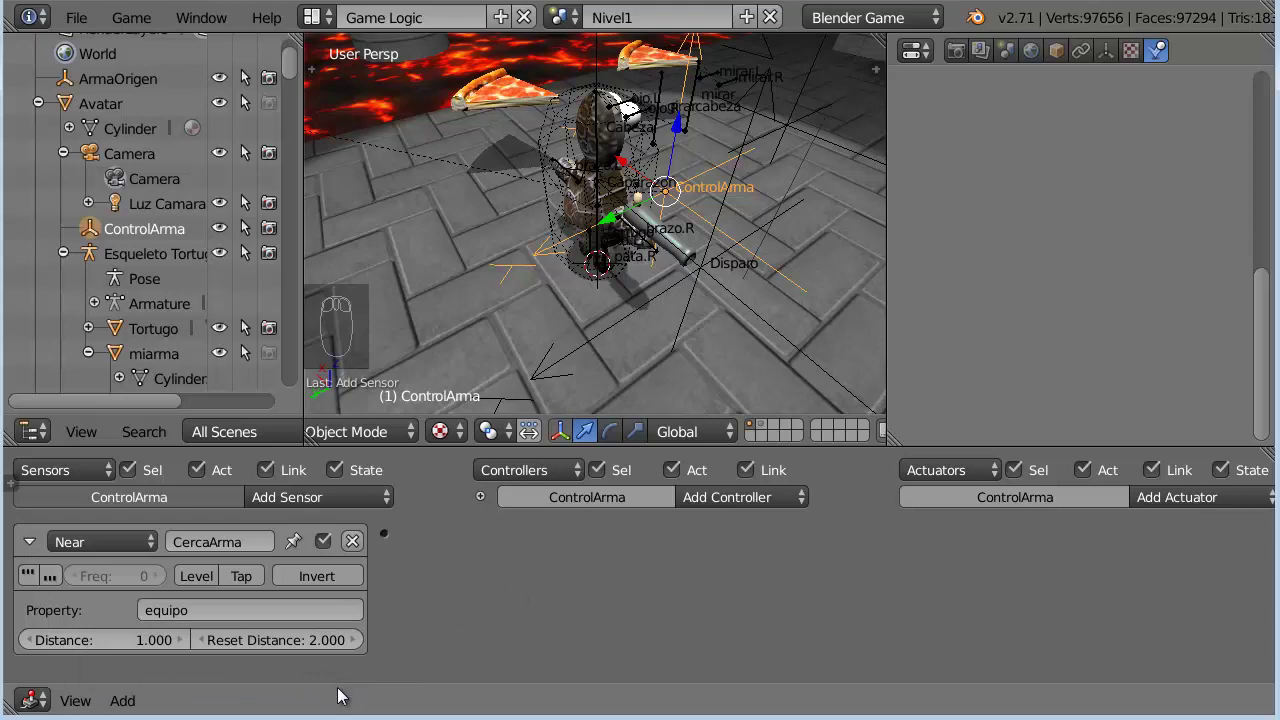
pyautogui.click(325, 650)
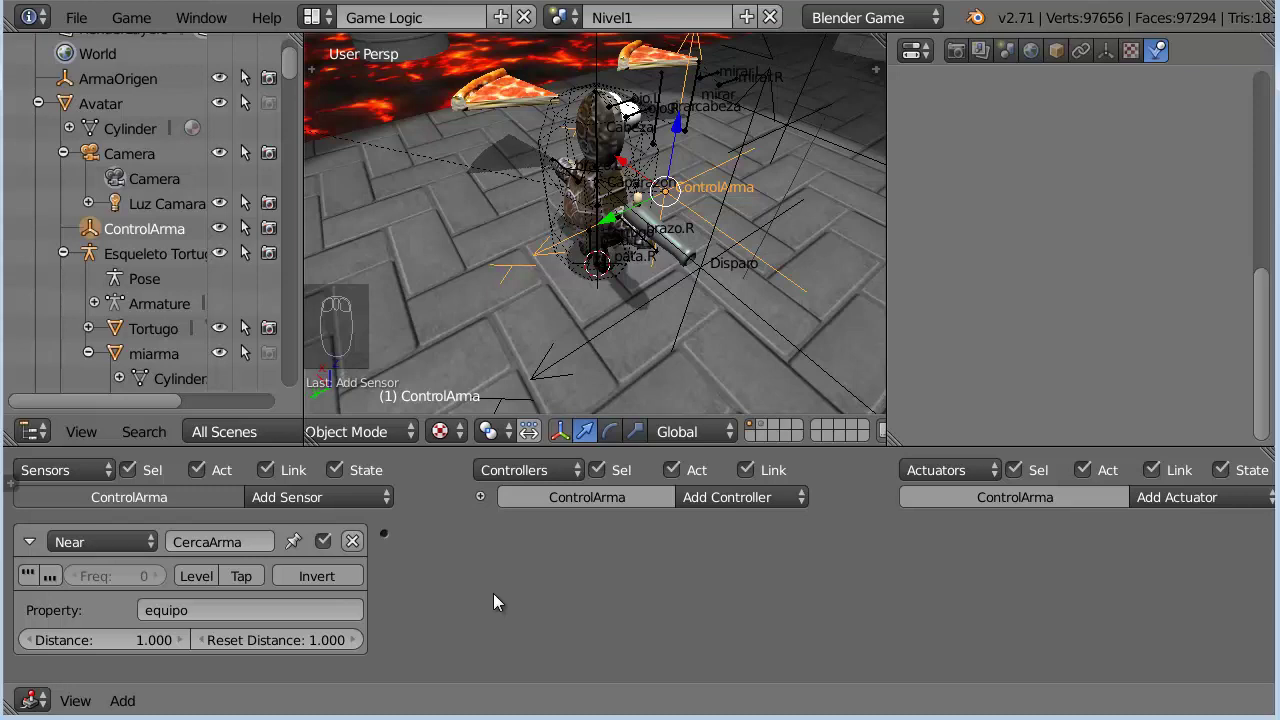
pyautogui.click(30, 542)
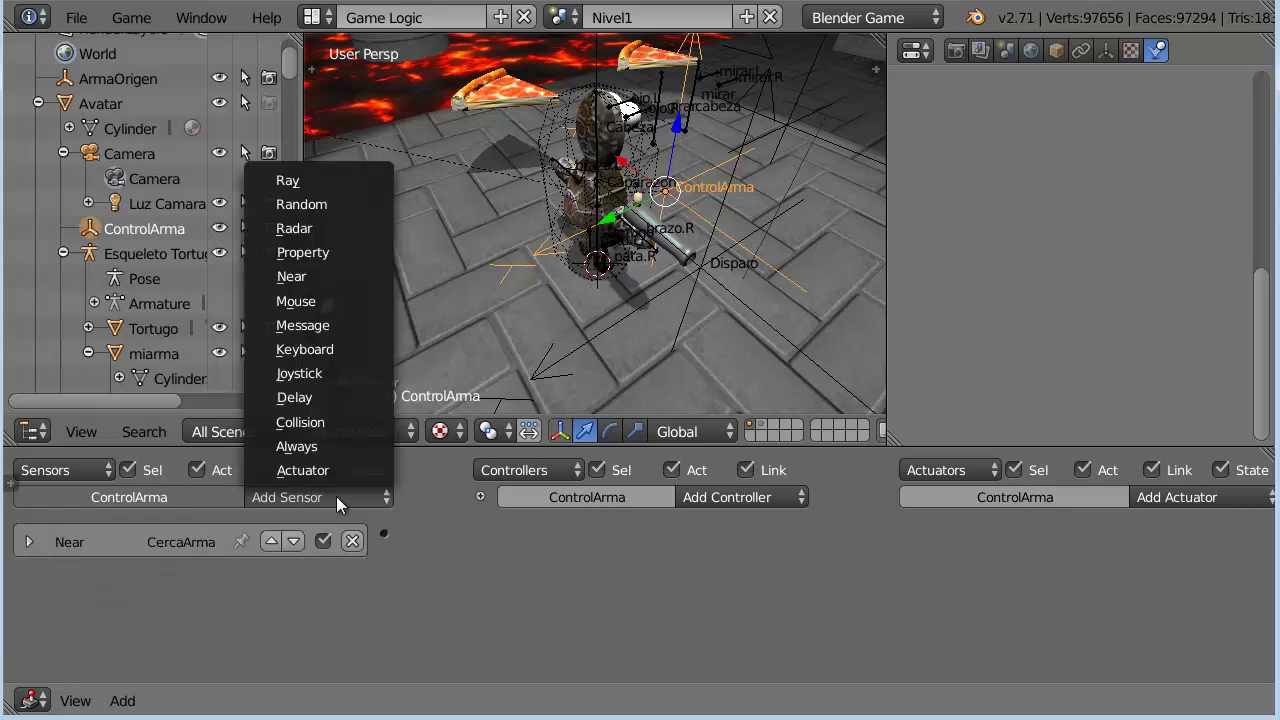
# Add Keyboard sensor TeclaC reacting to the C key
pyautogui.click(314, 360)
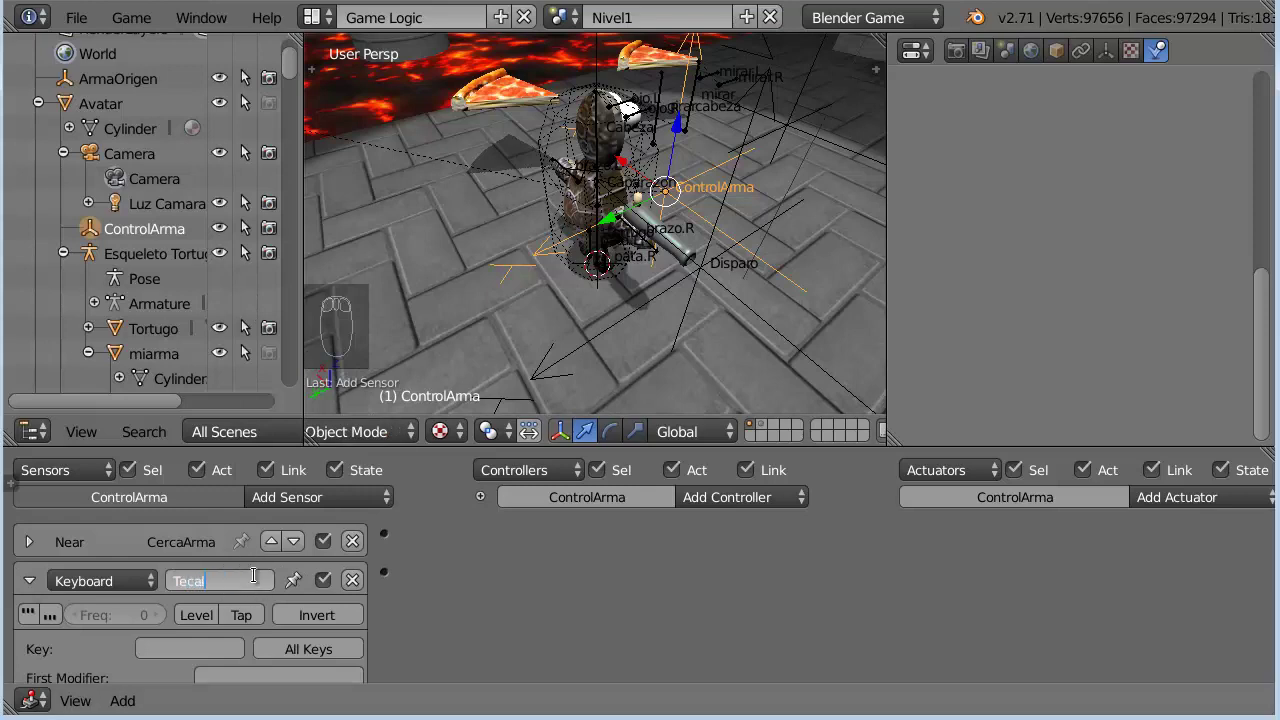
pyautogui.press('BackSpace')
pyautogui.press('BackSpace')
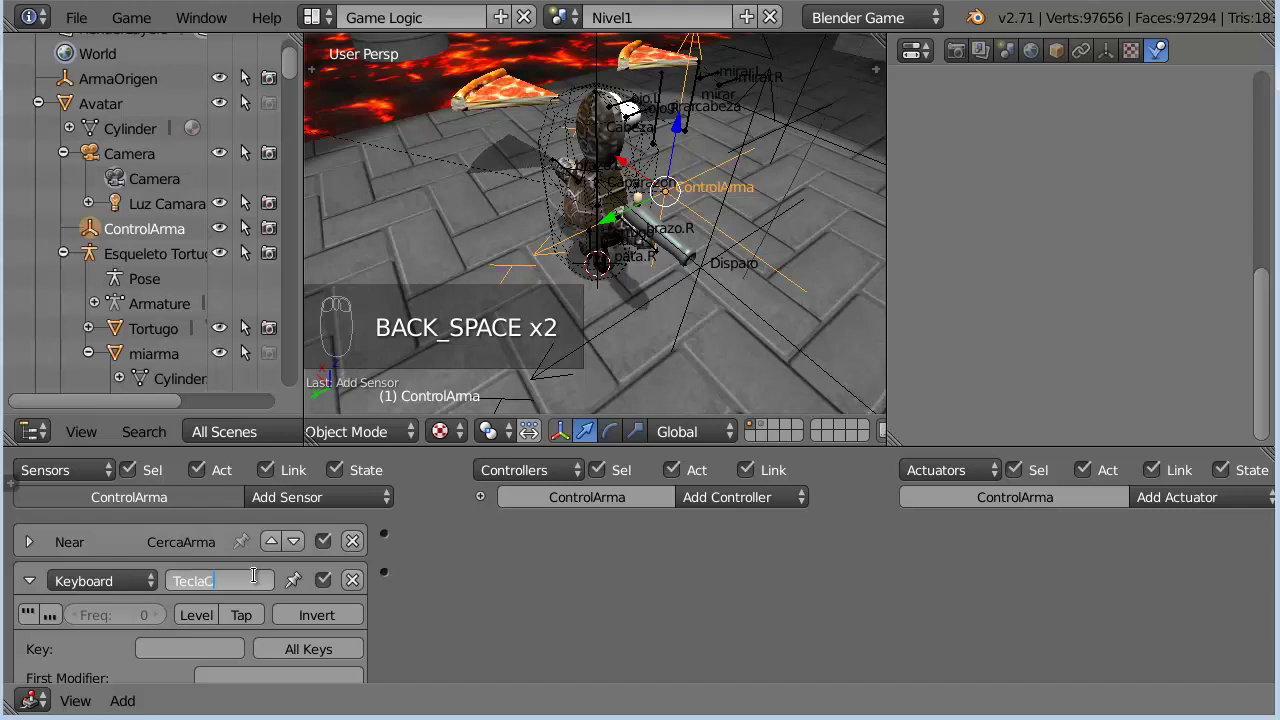
pyautogui.click(208, 652)
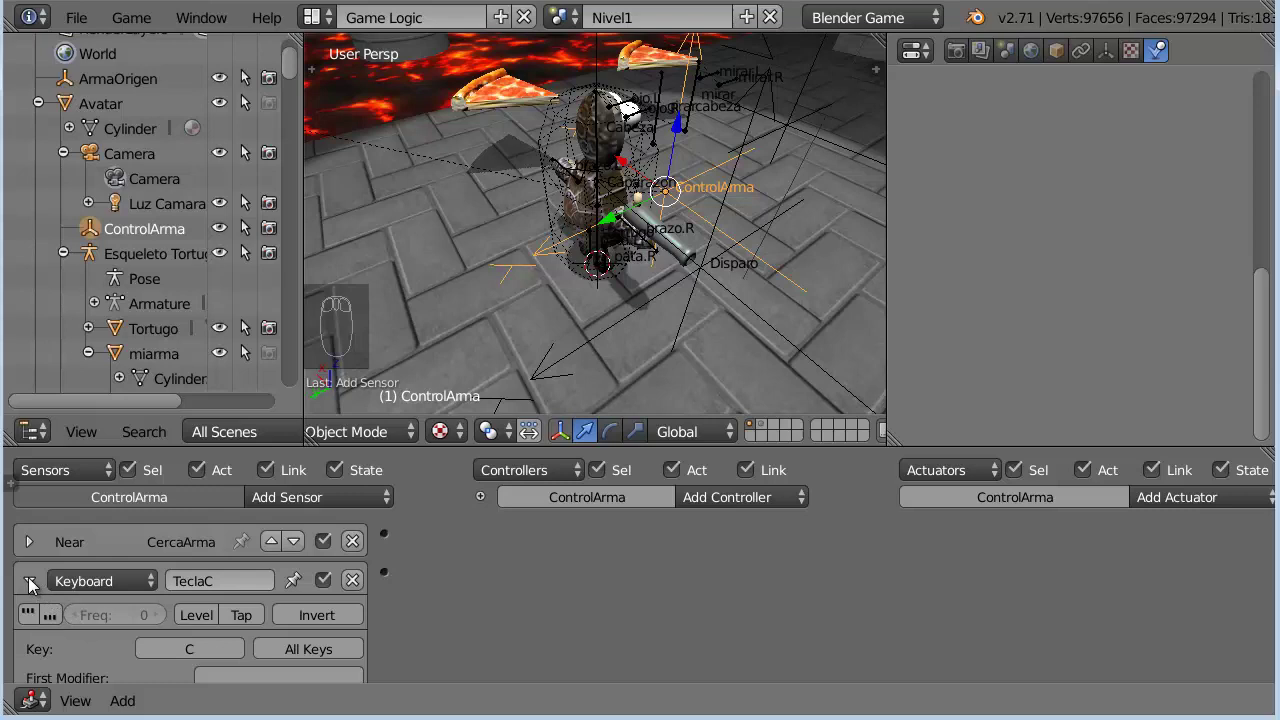
pyautogui.click(36, 585)
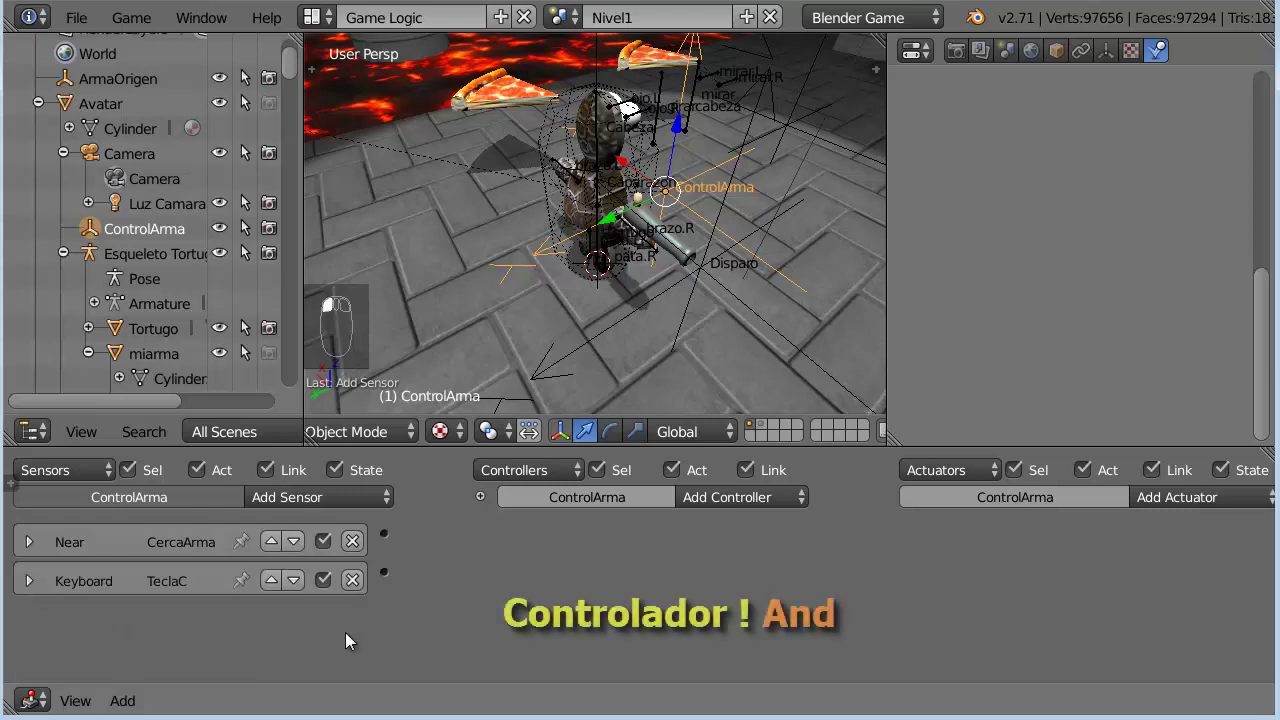
# Add a Message actuator named Coger and wire the And controller to it
pyautogui.moveTo(1204, 493); pyautogui.dragTo(587, 632)
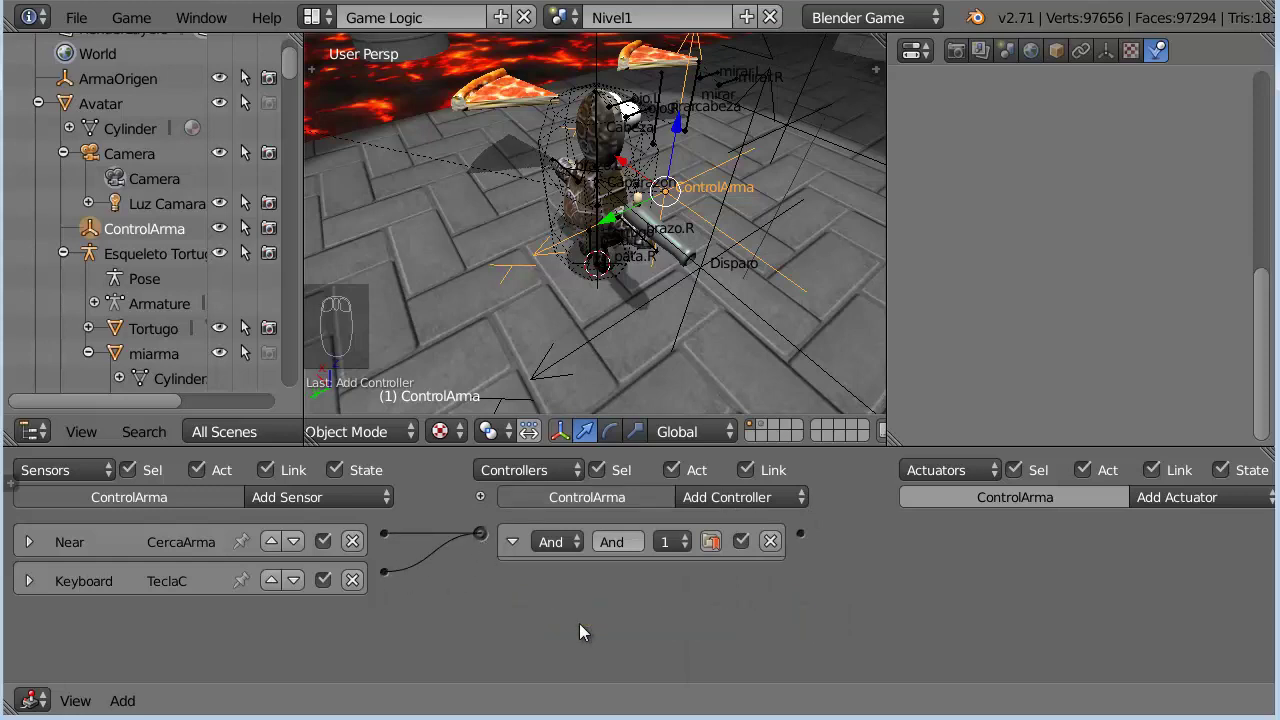
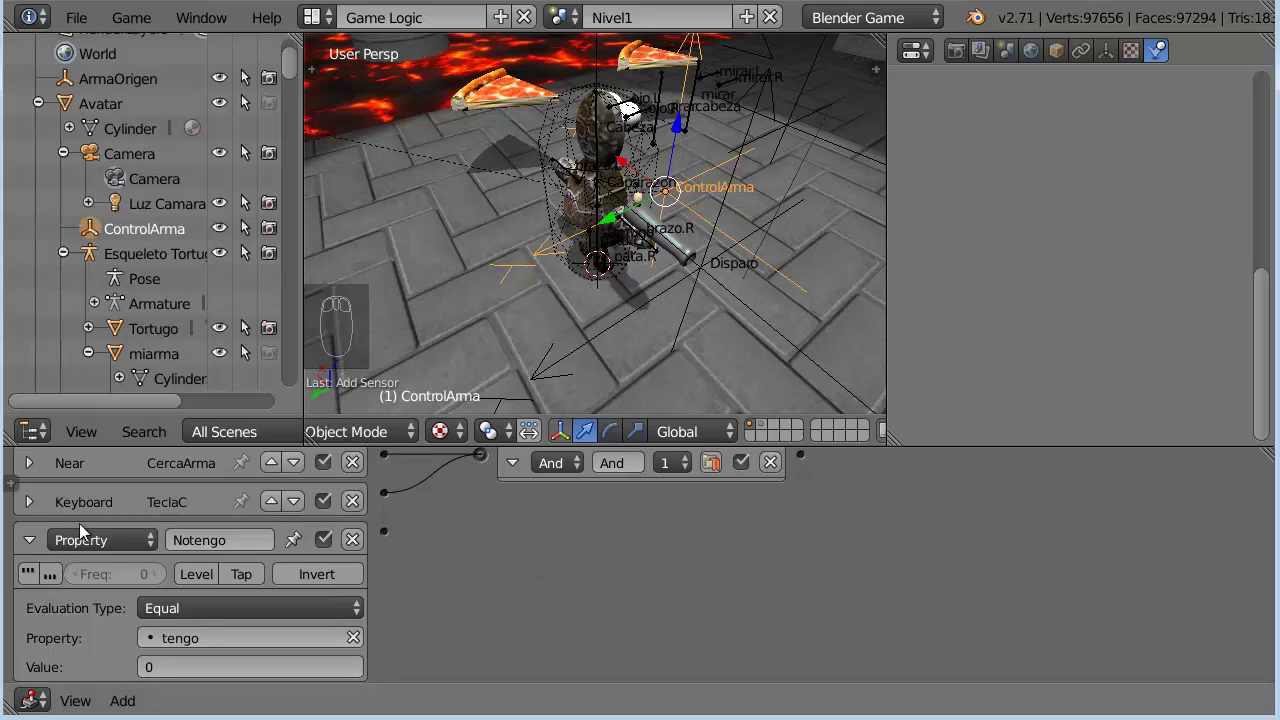
pyautogui.moveTo(40, 548); pyautogui.dragTo(602, 621)
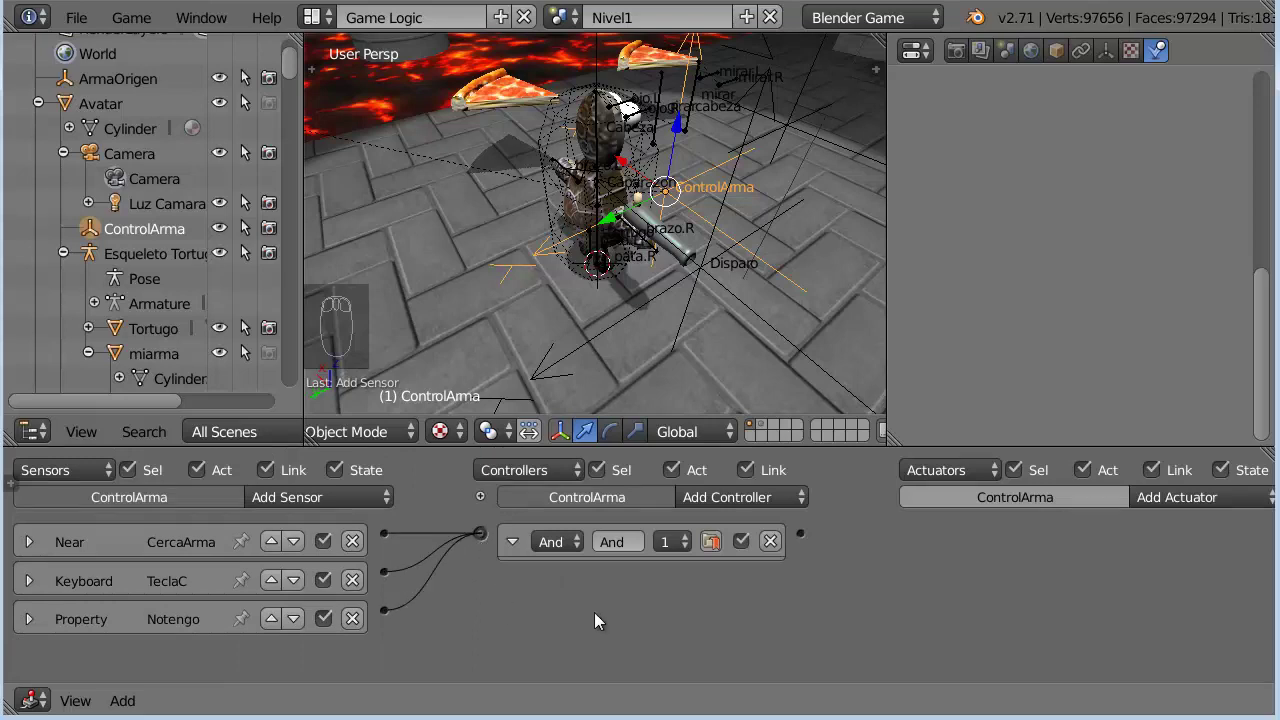
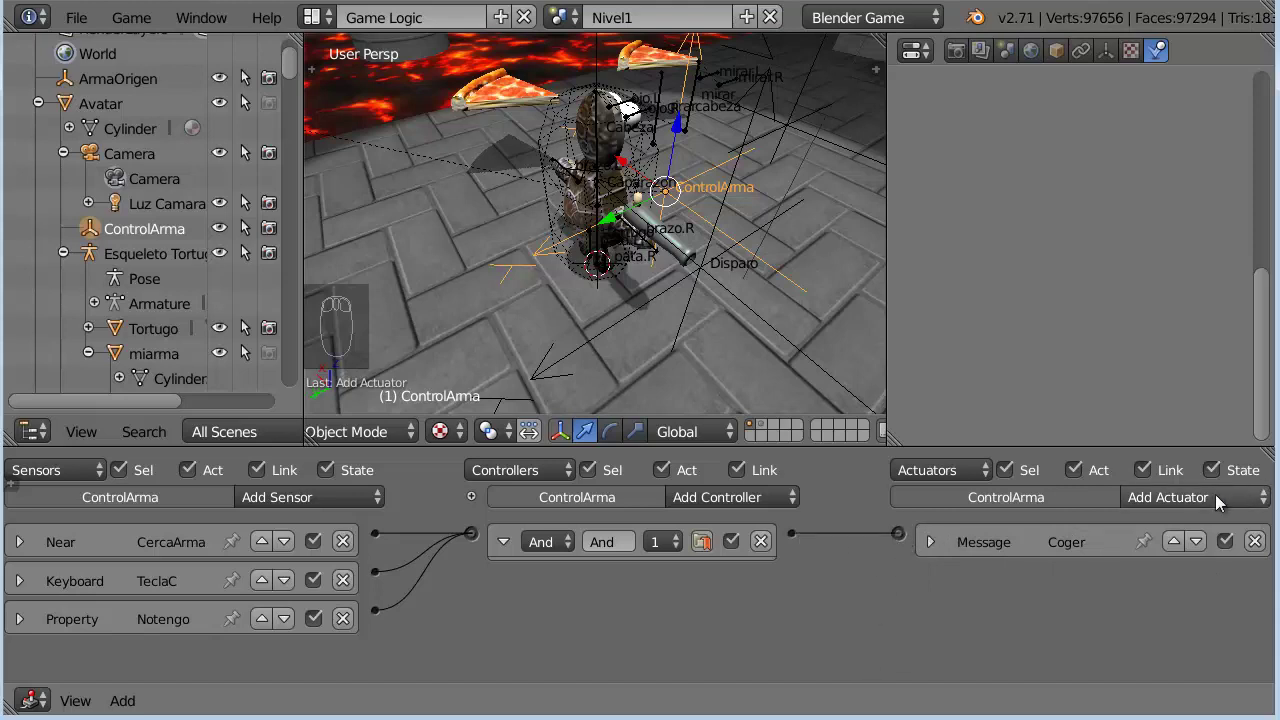
# Add Property actuator Yatengo assigning 1 to tengo, linked to the And controller
pyautogui.click(1224, 506)
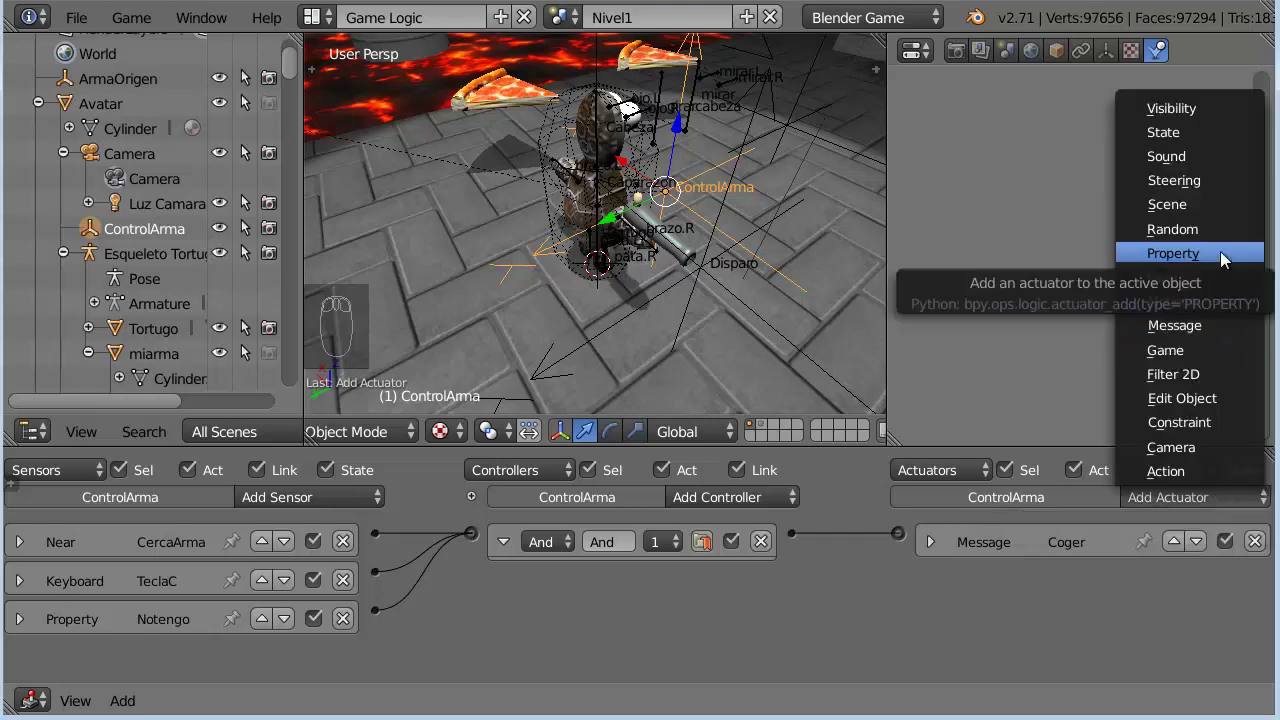
pyautogui.click(1155, 587)
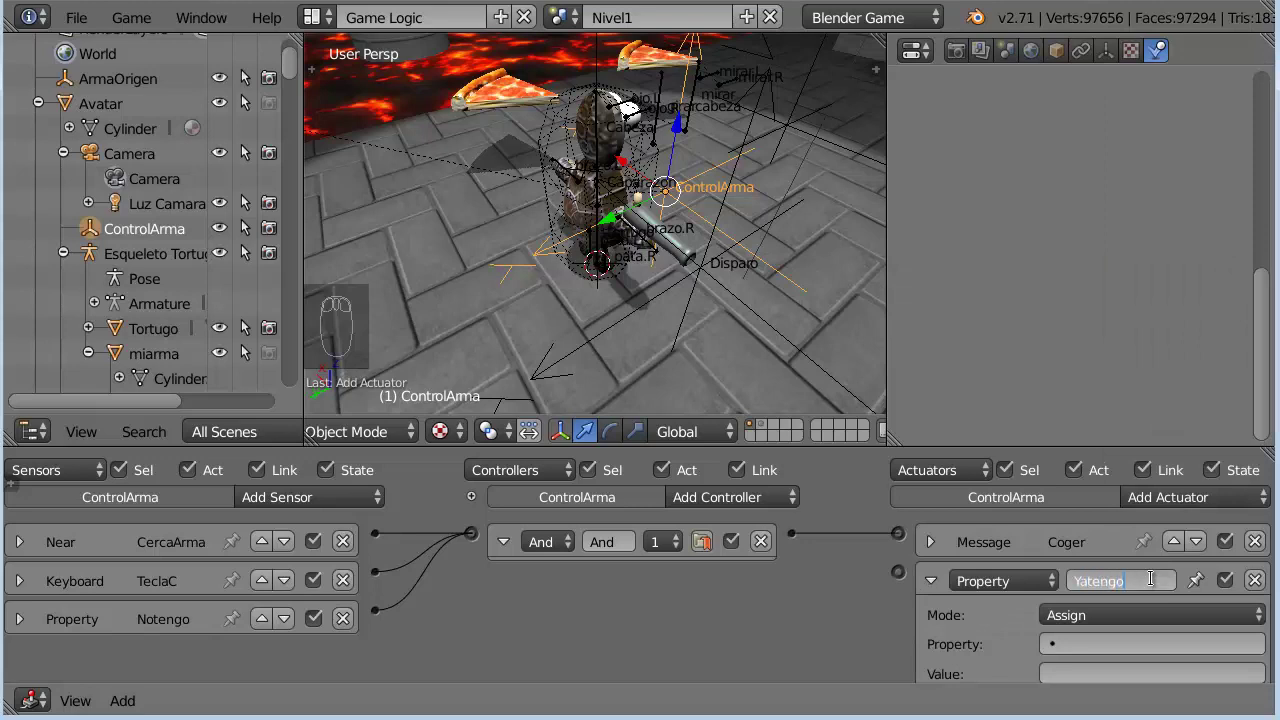
pyautogui.click(1149, 646)
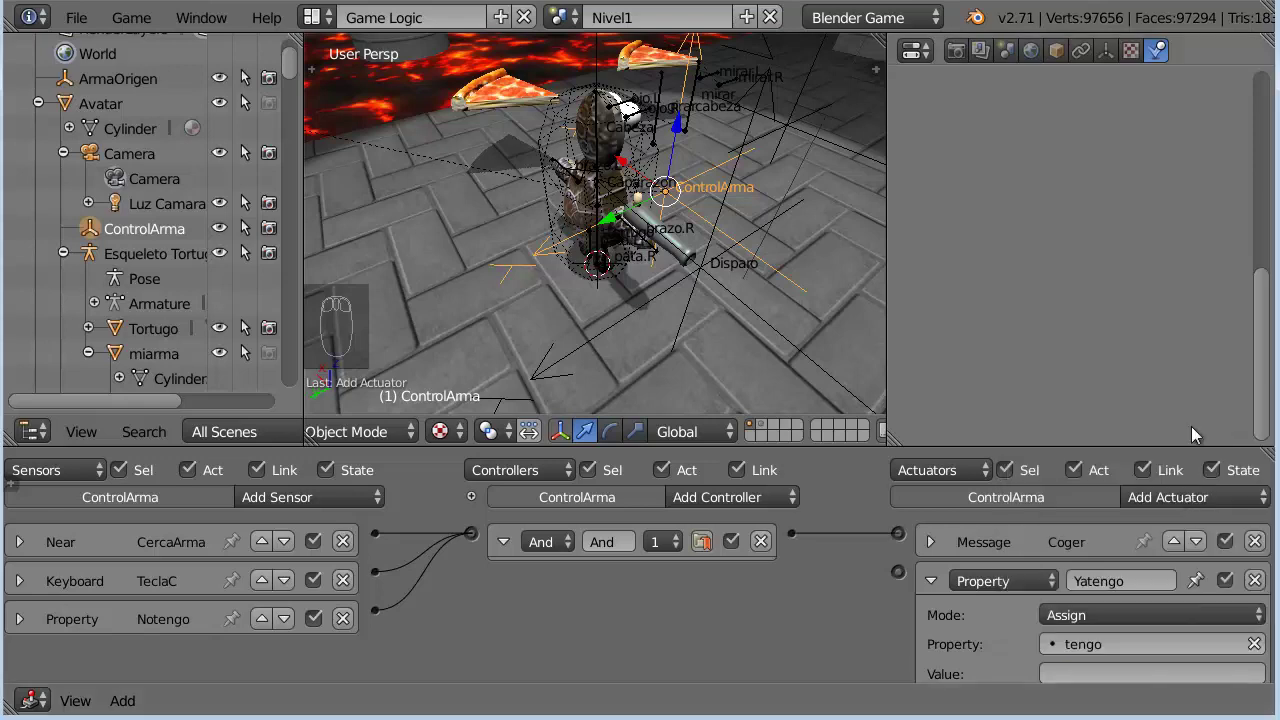
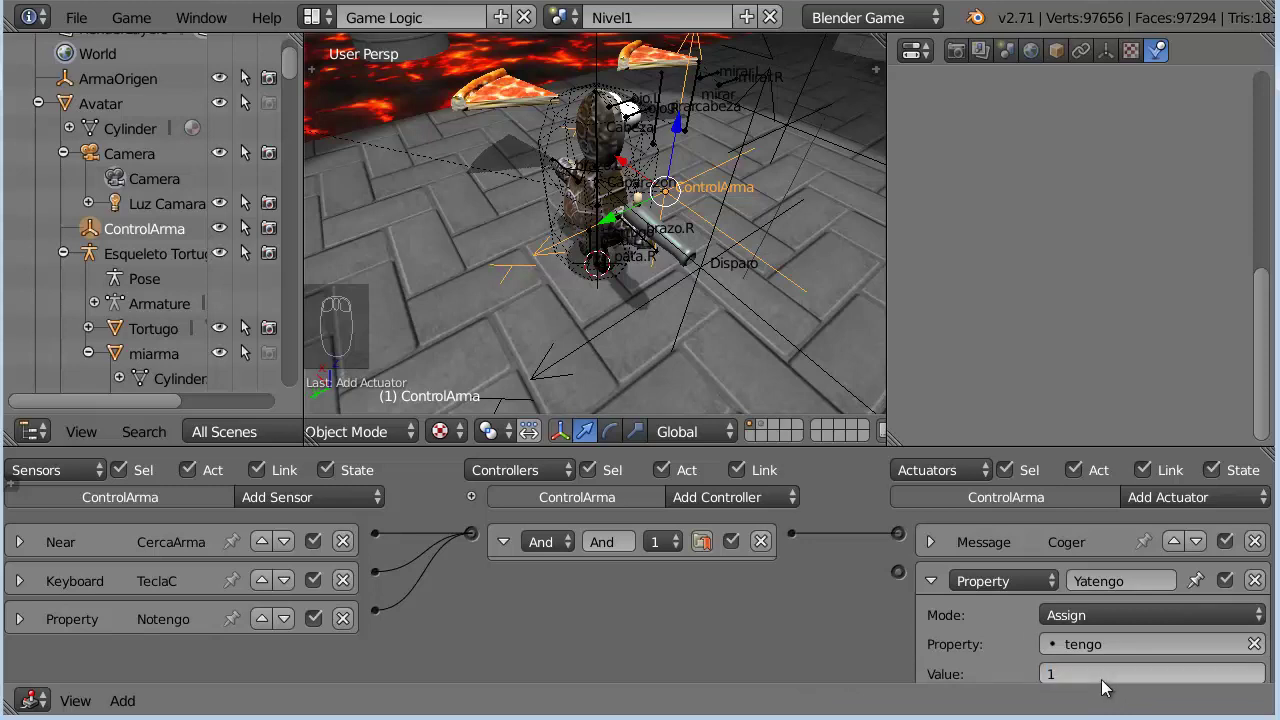
pyautogui.moveTo(822, 547); pyautogui.dragTo(638, 641)
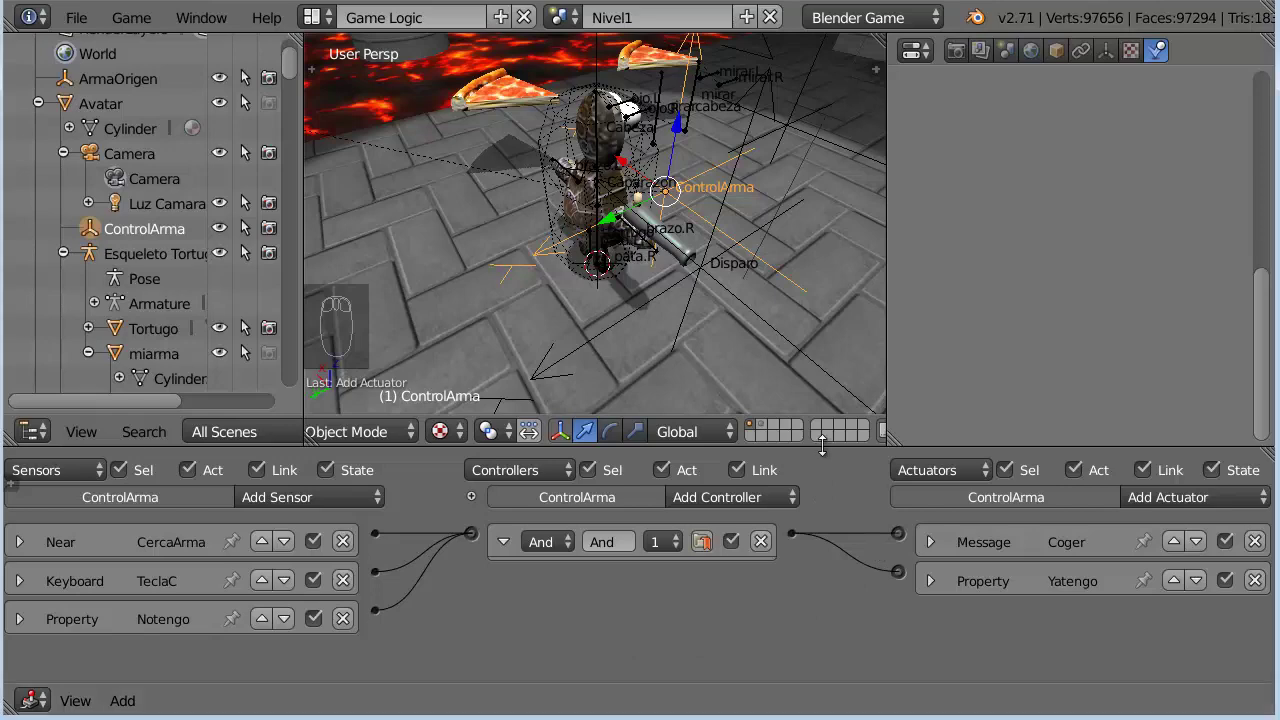
pyautogui.click(1210, 505)
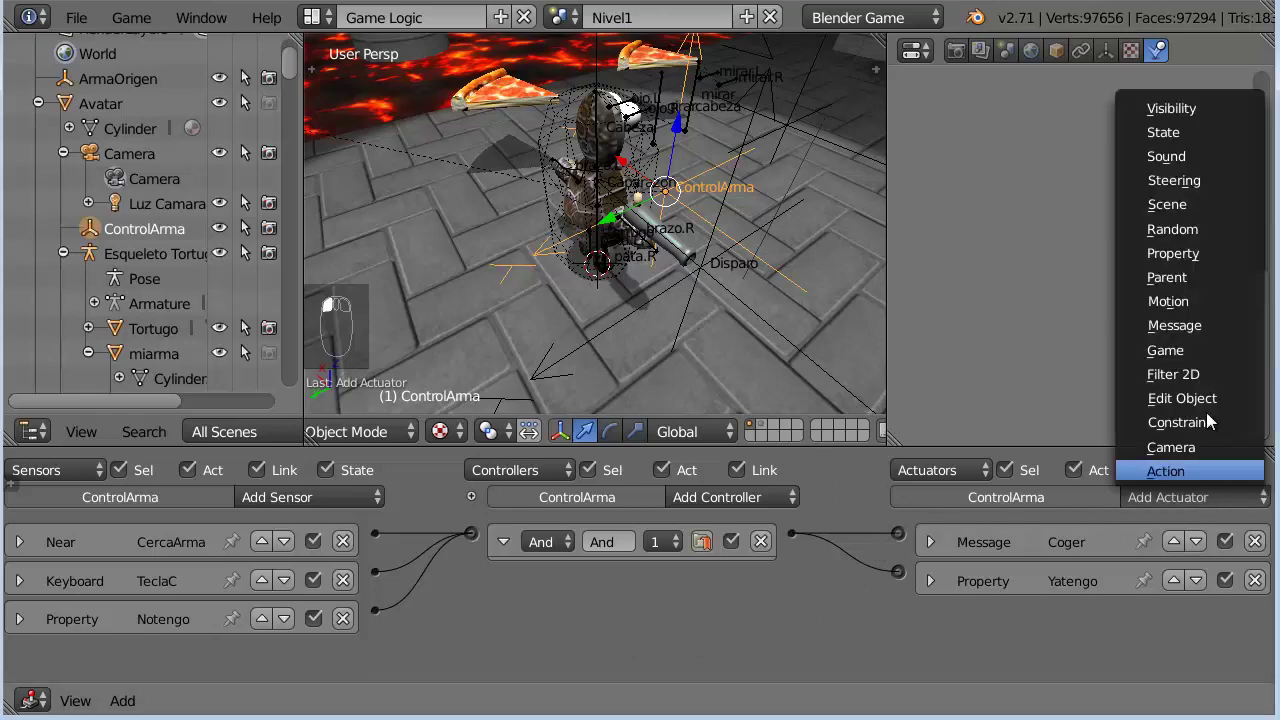
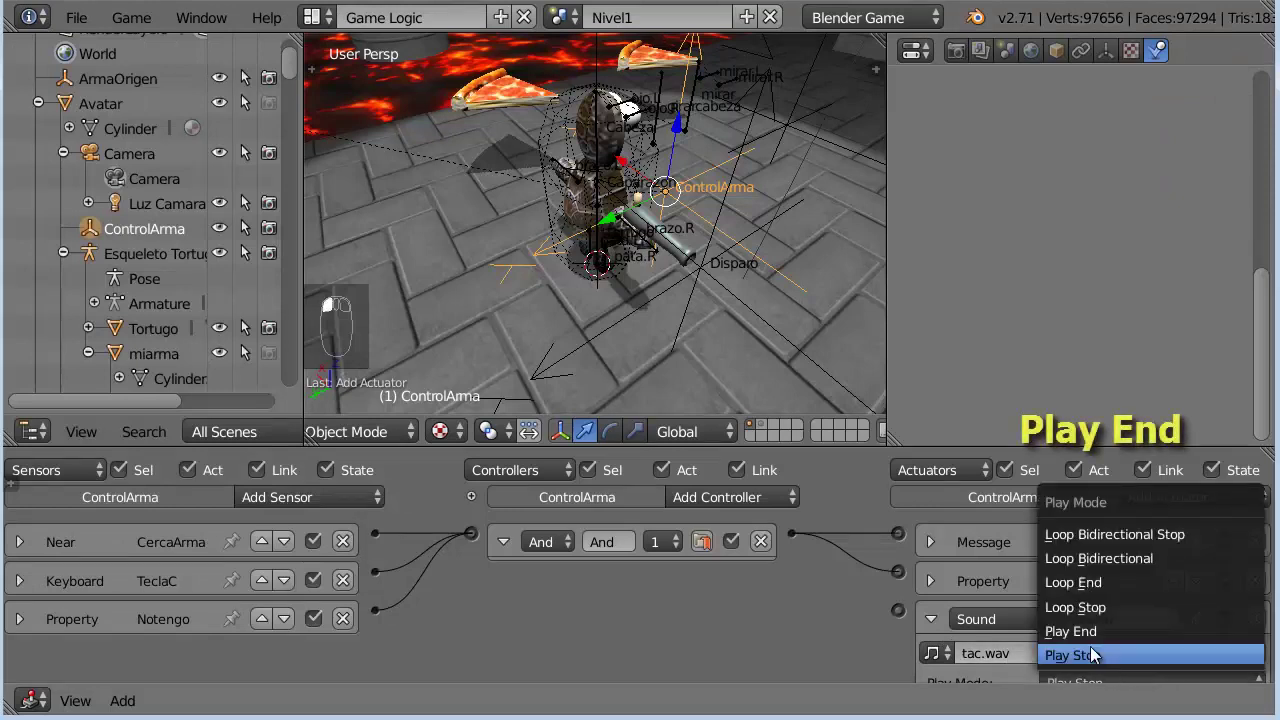
# Set the tac.wav Sound actuator to Play End and collapse its settings
pyautogui.click(816, 558)
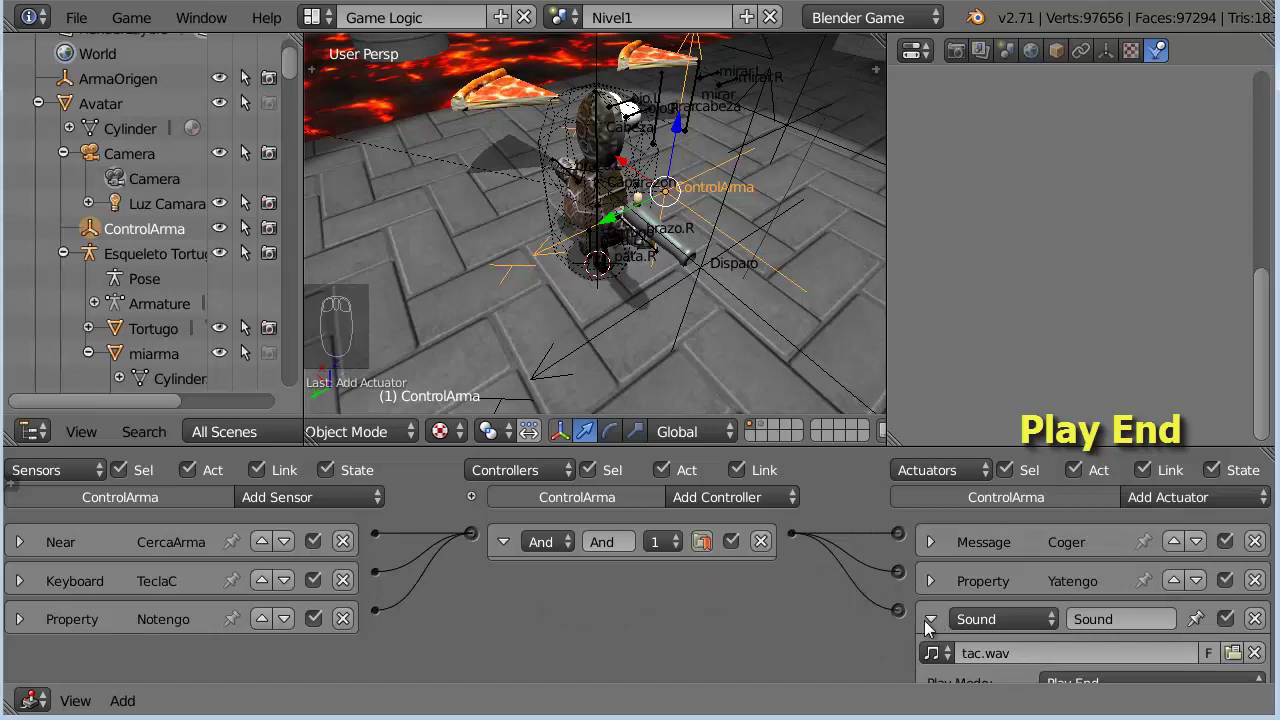
pyautogui.click(926, 623)
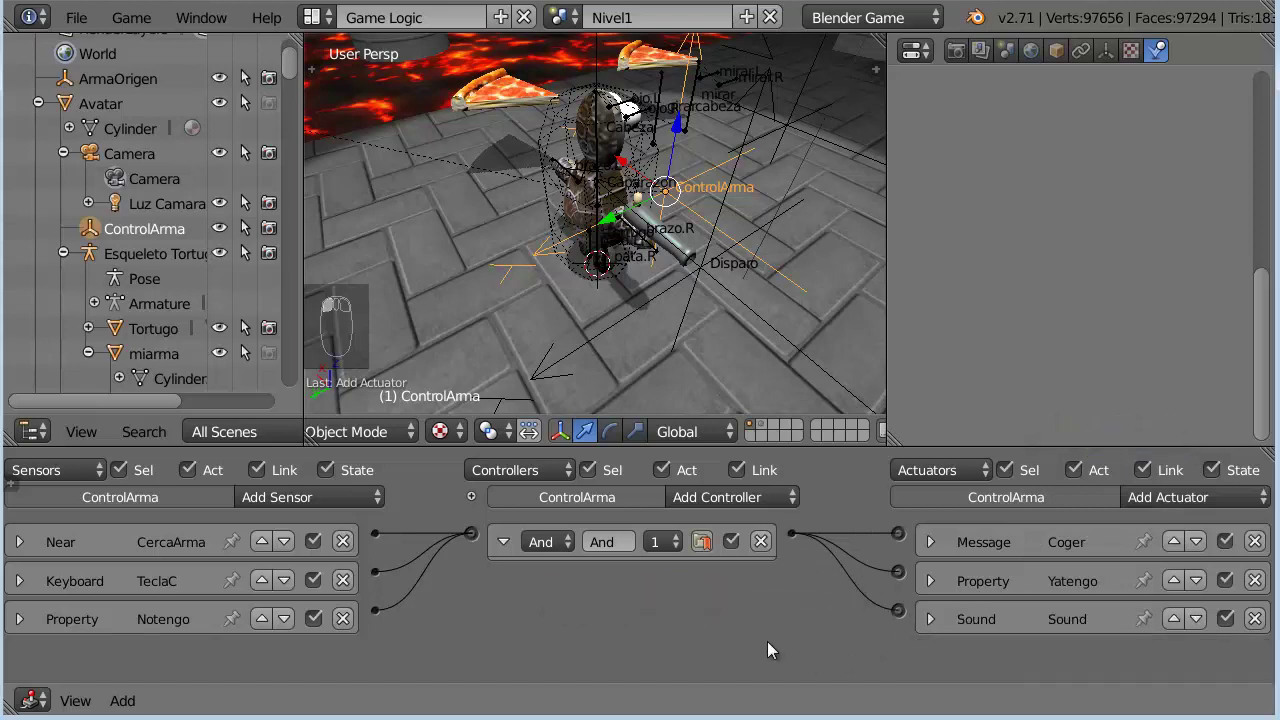
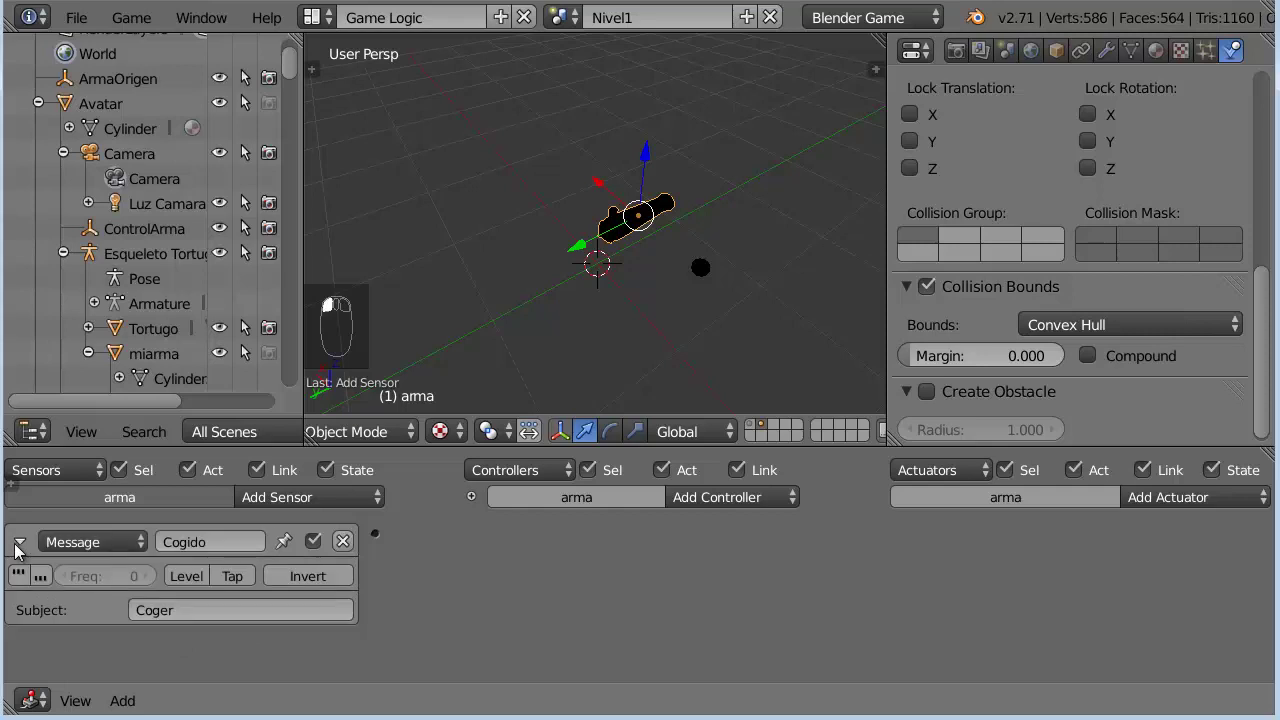
# Give arma an Edit Object actuator Desaparece set to End Object
pyautogui.click(22, 551)
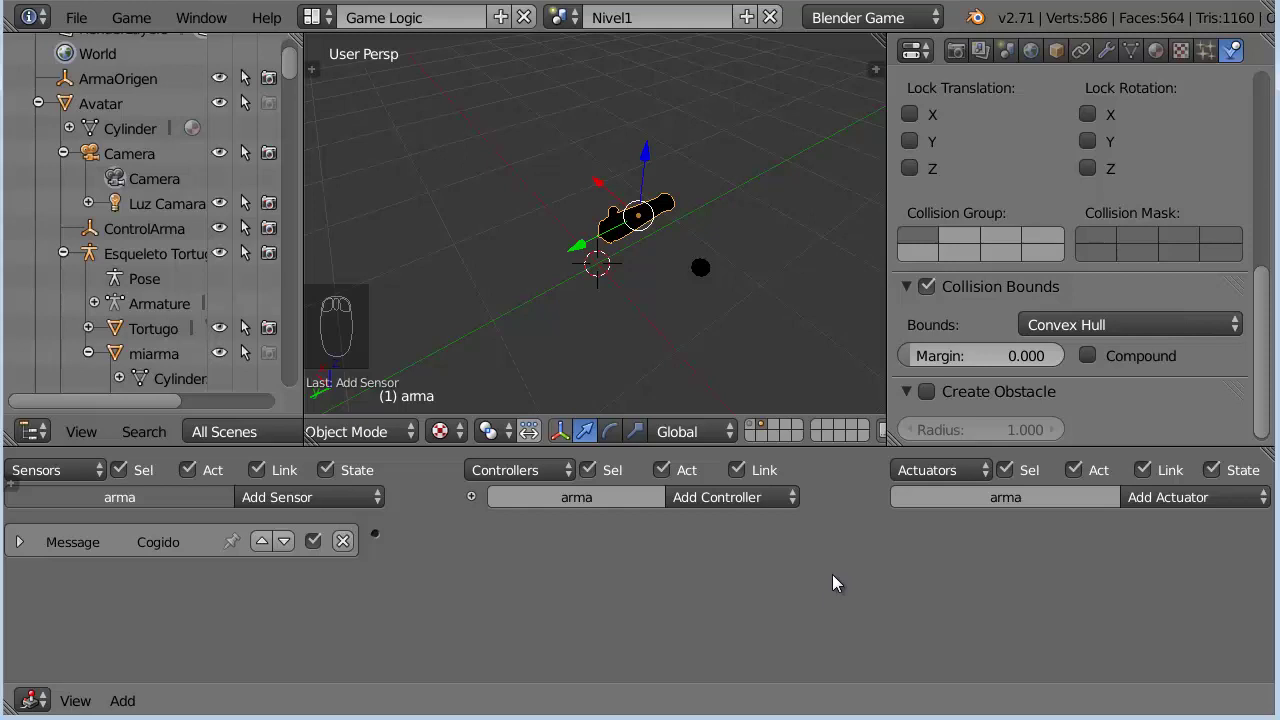
pyautogui.click(1201, 509)
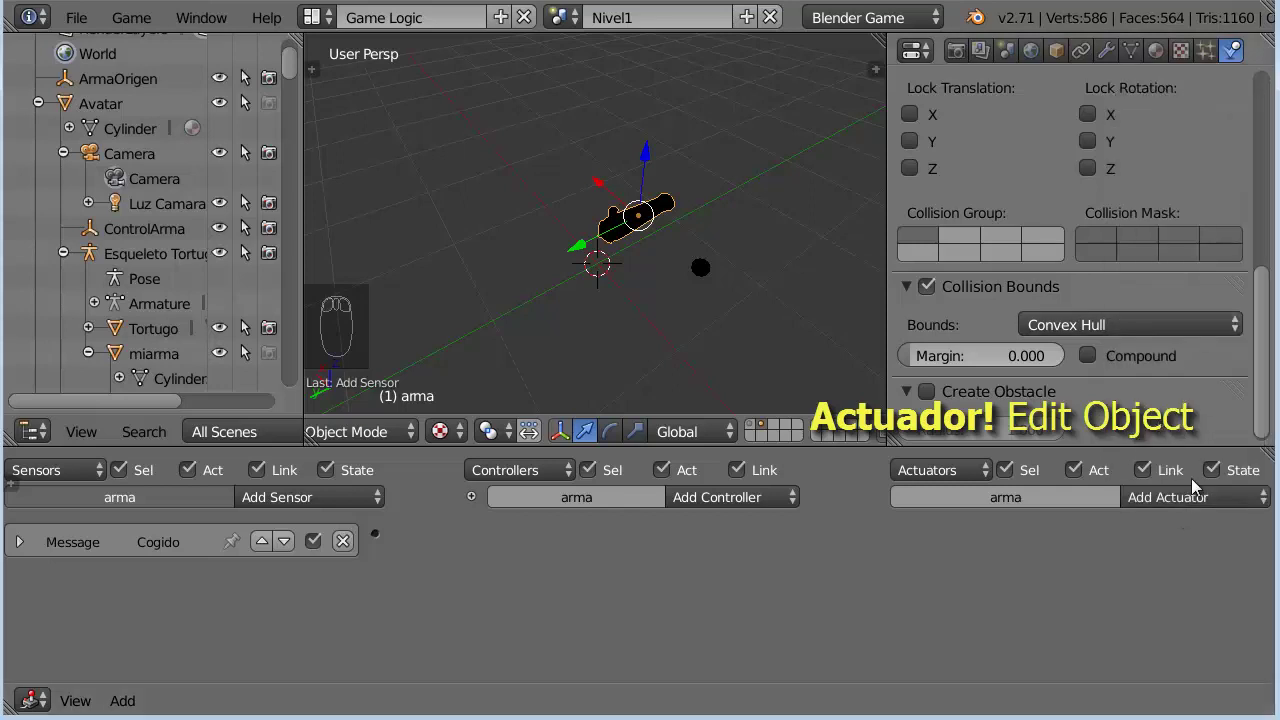
pyautogui.click(1205, 499)
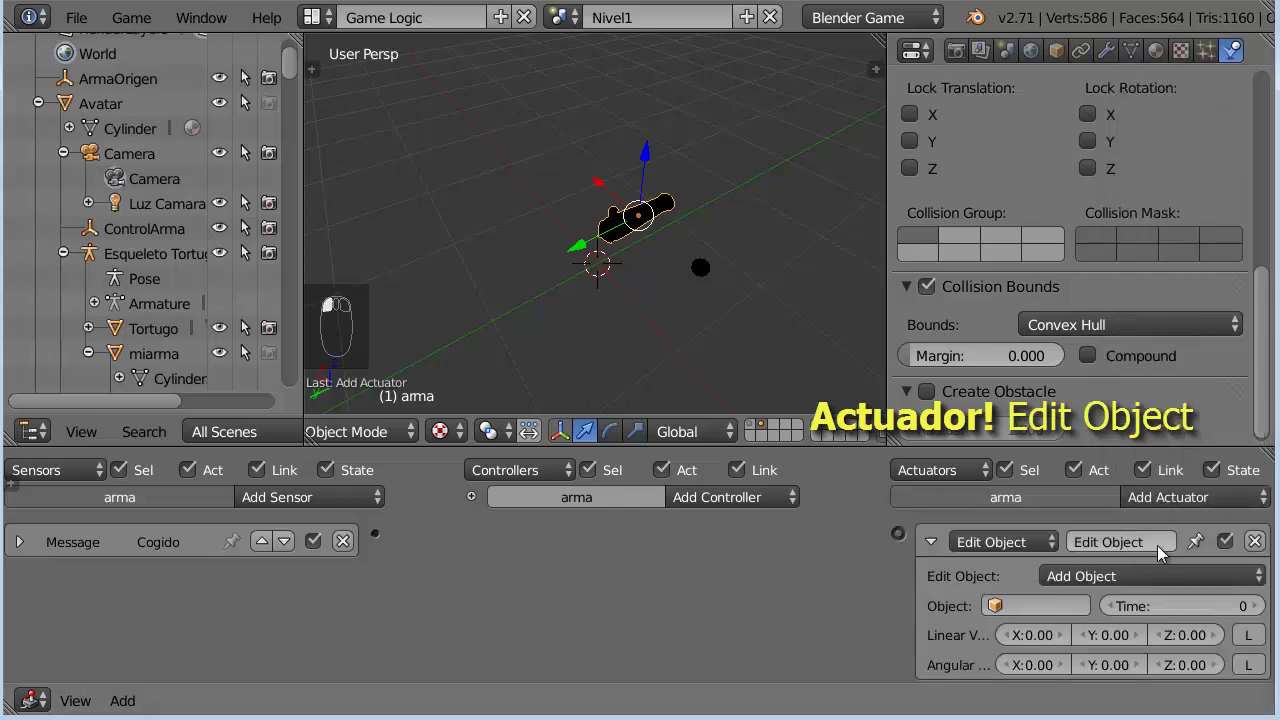
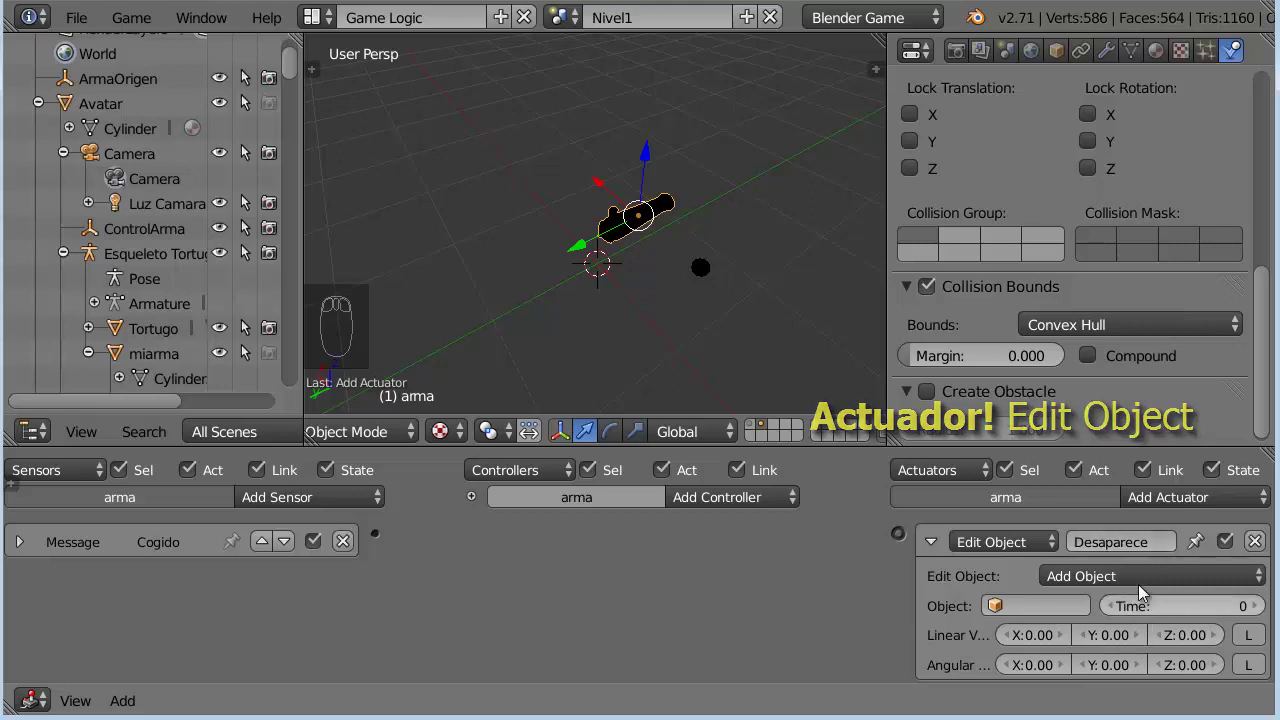
pyautogui.click(1146, 585)
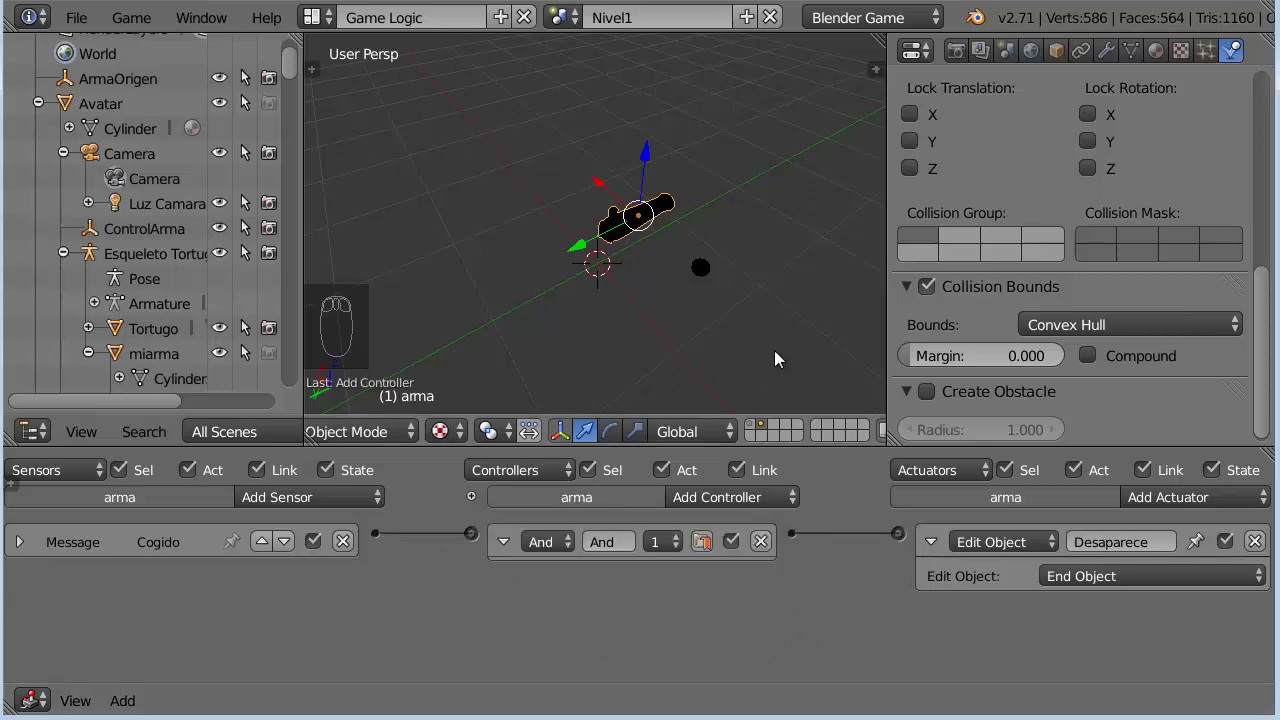
# Select miarma and add a Message sensor to start its logic
pyautogui.click(757, 431)
pyautogui.write('(1) ama')
pyautogui.moveTo(664, 244); pyautogui.dragTo(307, 499)
pyautogui.write('1) miama')
pyautogui.click(328, 335)
# Set miarma's Cogido sensor subject to Coger and wire it through an And controller to a Visibility actuator set Visible
pyautogui.click(220, 606)
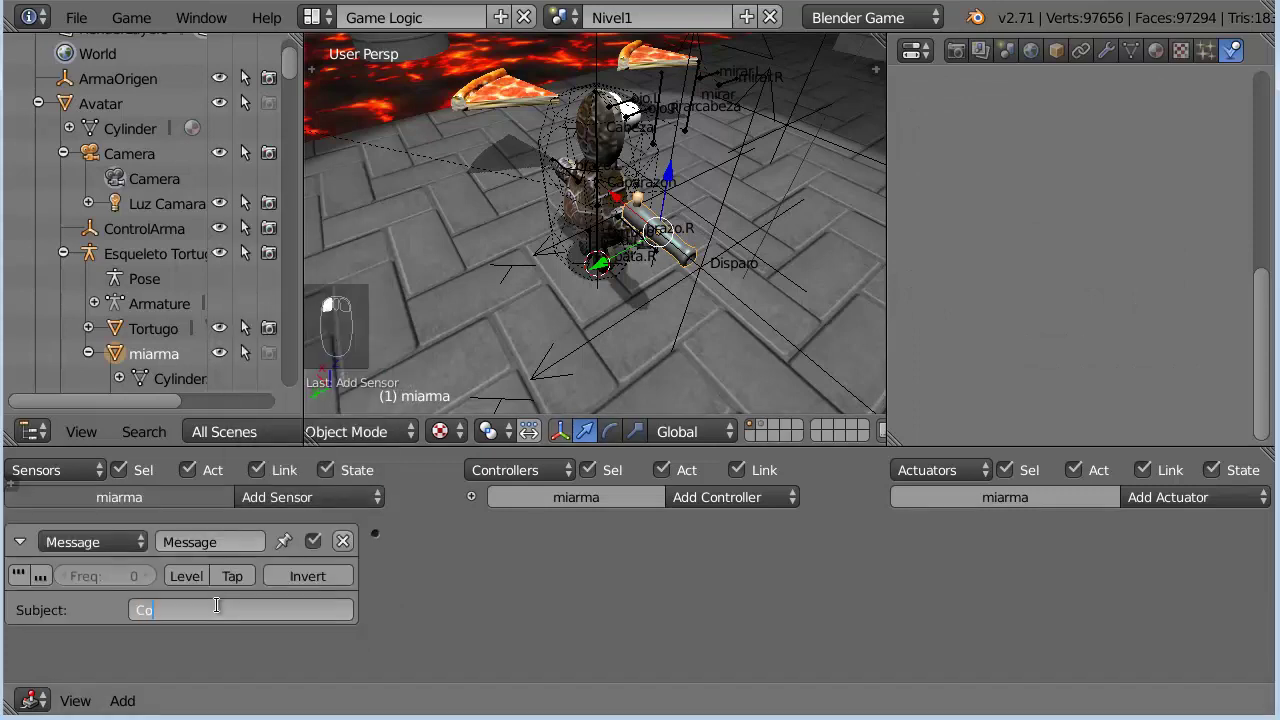
pyautogui.click(237, 541)
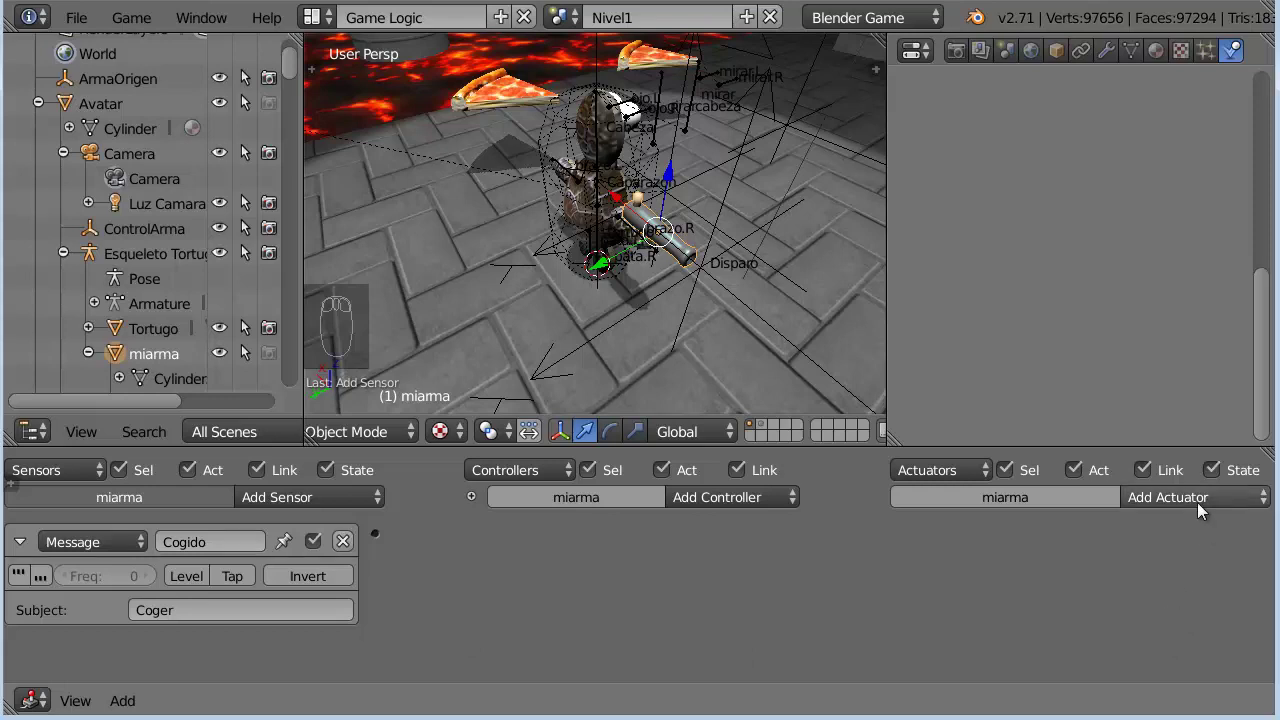
pyautogui.click(1204, 509)
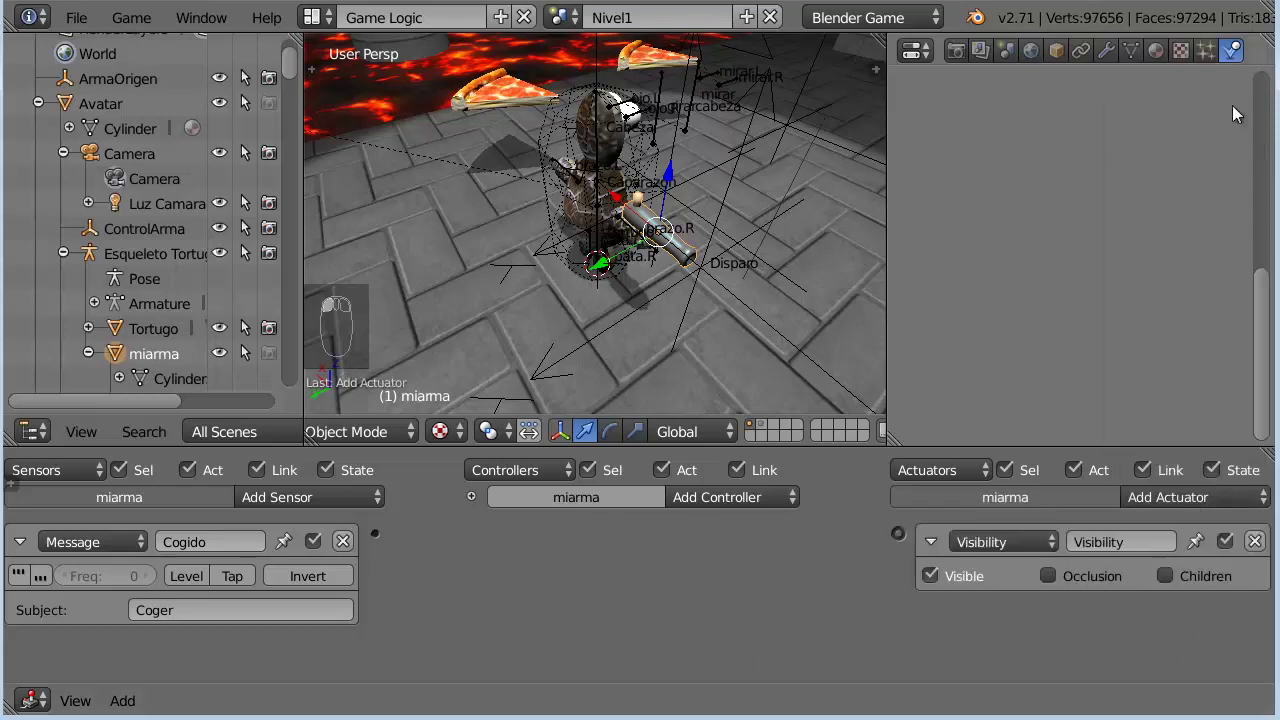
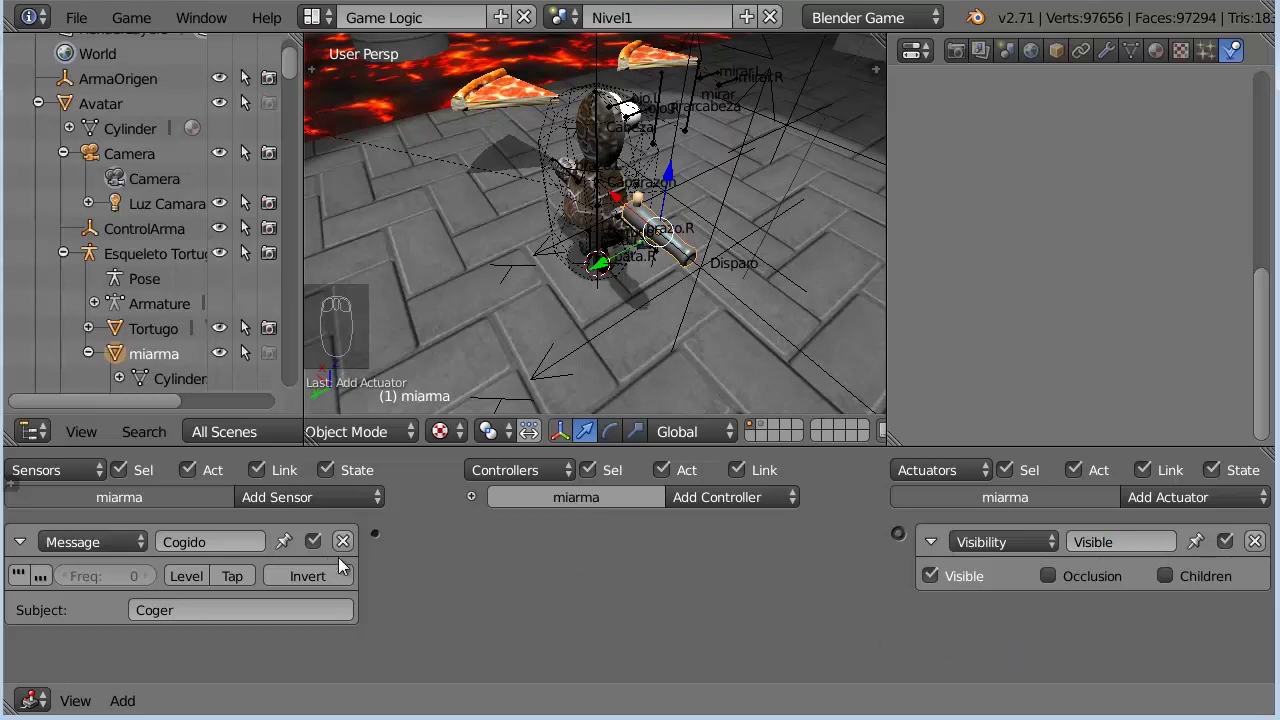
pyautogui.click(387, 543)
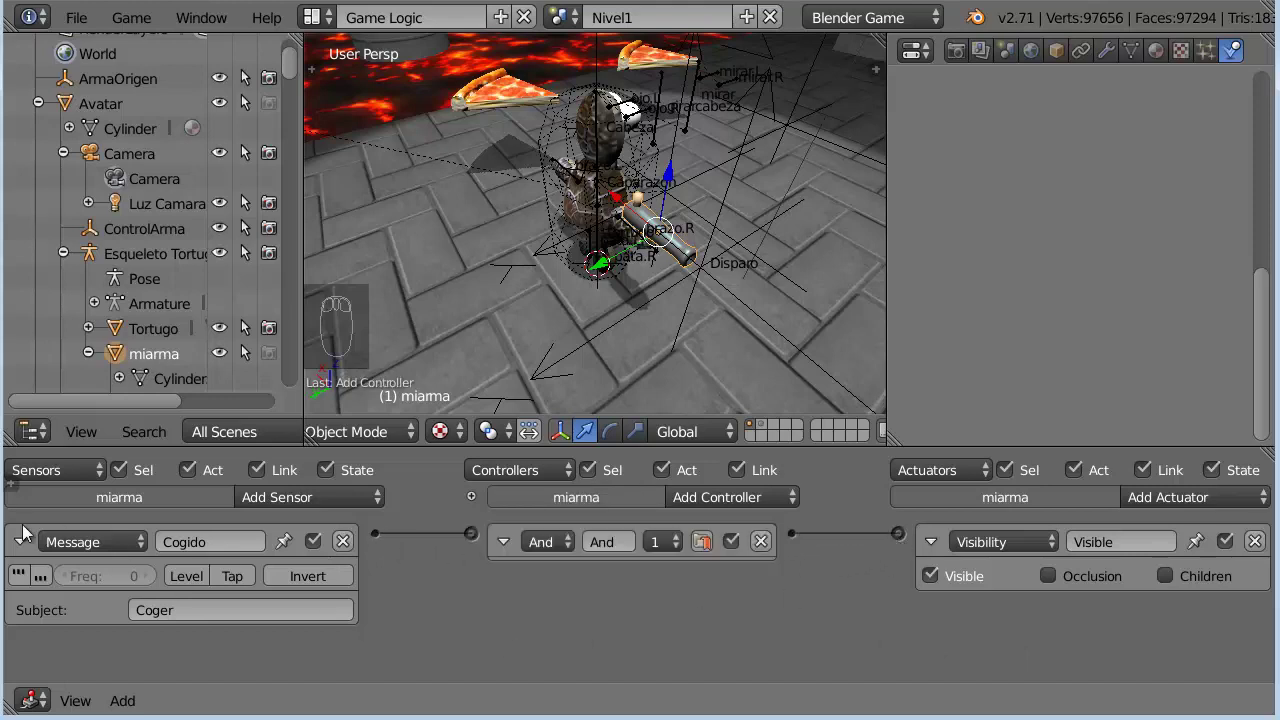
pyautogui.click(28, 547)
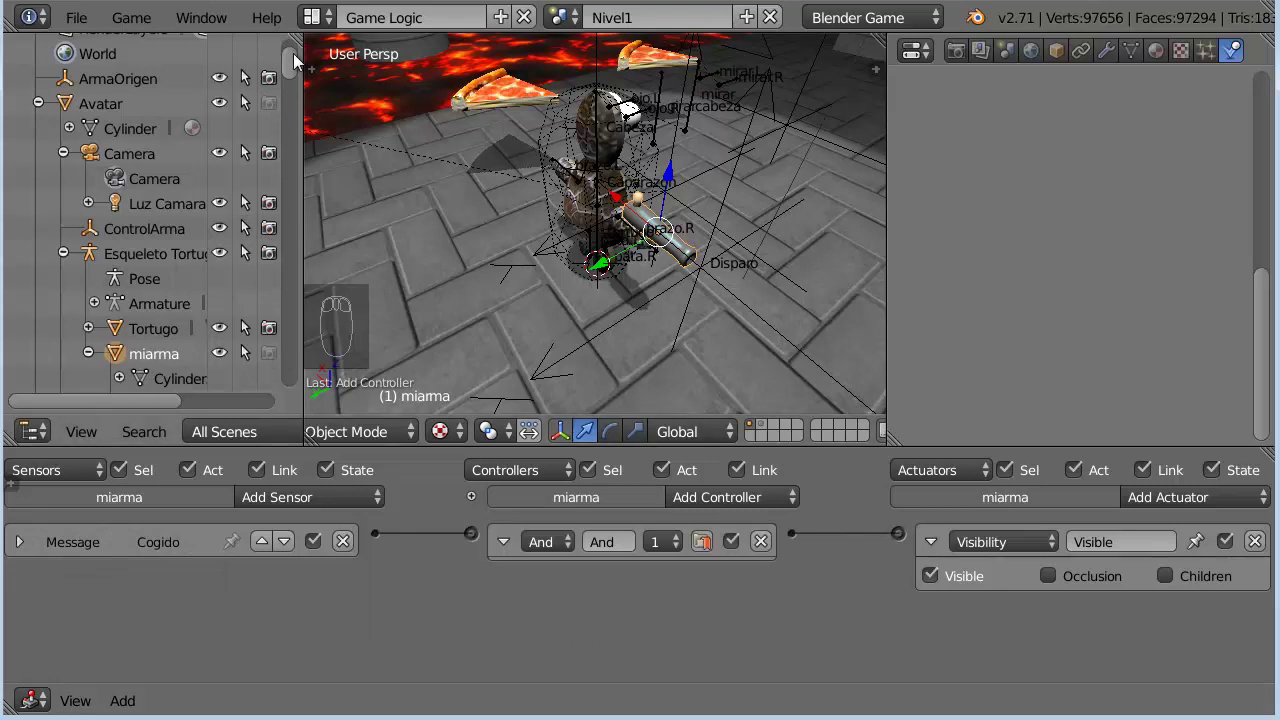
# Give Disparo a Cogido message sensor and Activar Property actuator assigning true to activo, linked via a new And controller
pyautogui.moveTo(304, 75); pyautogui.dragTo(458, 642)
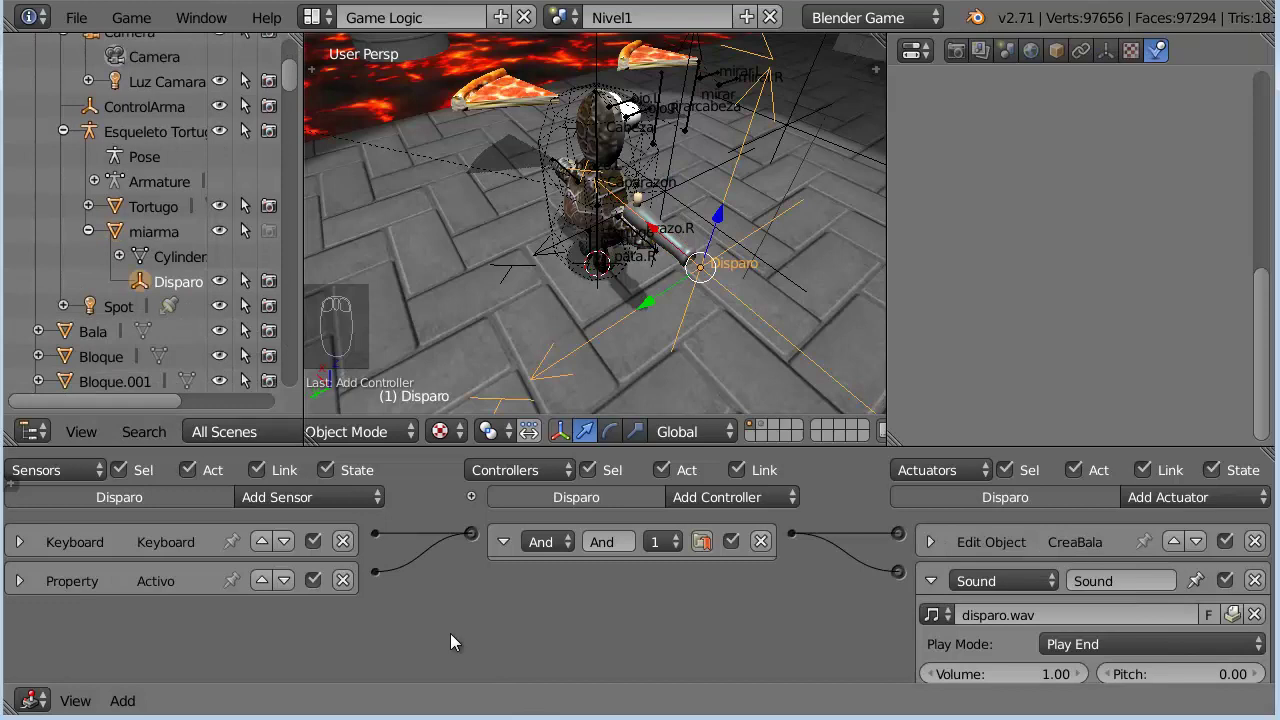
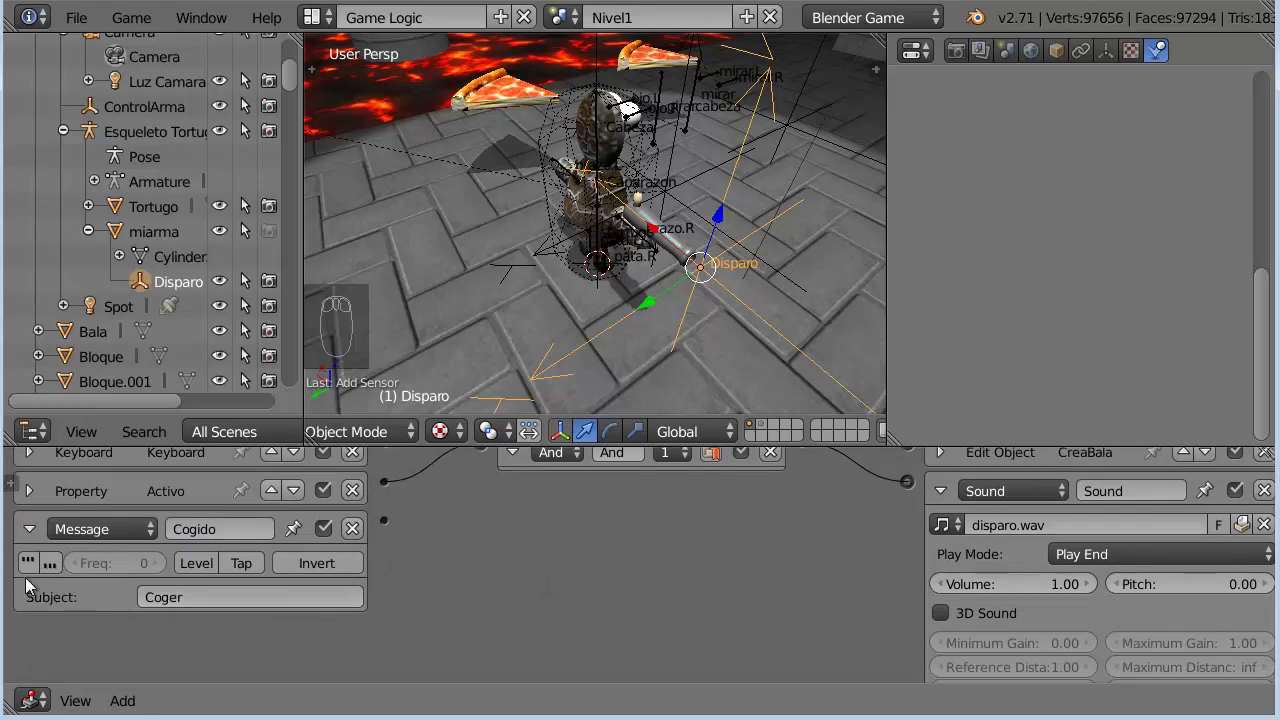
pyautogui.moveTo(28, 531); pyautogui.dragTo(748, 570)
pyautogui.moveTo(748, 570); pyautogui.dragTo(1200, 183)
pyautogui.click(1200, 183)
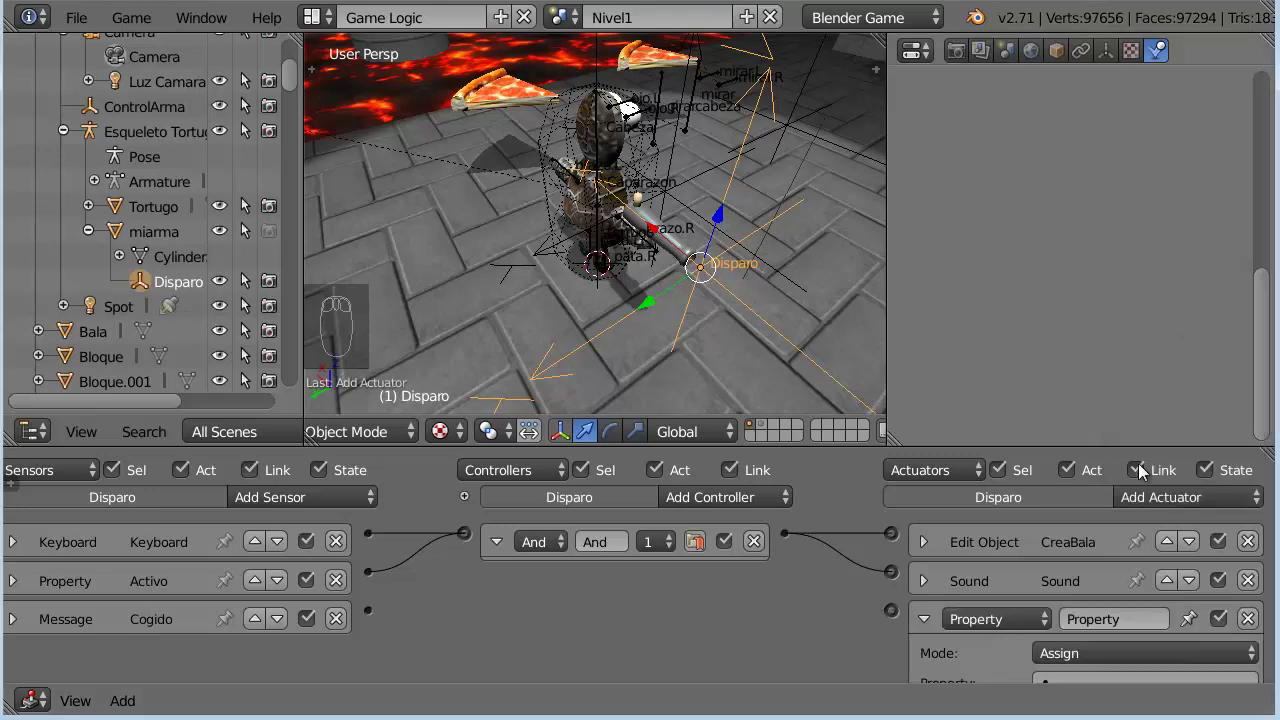
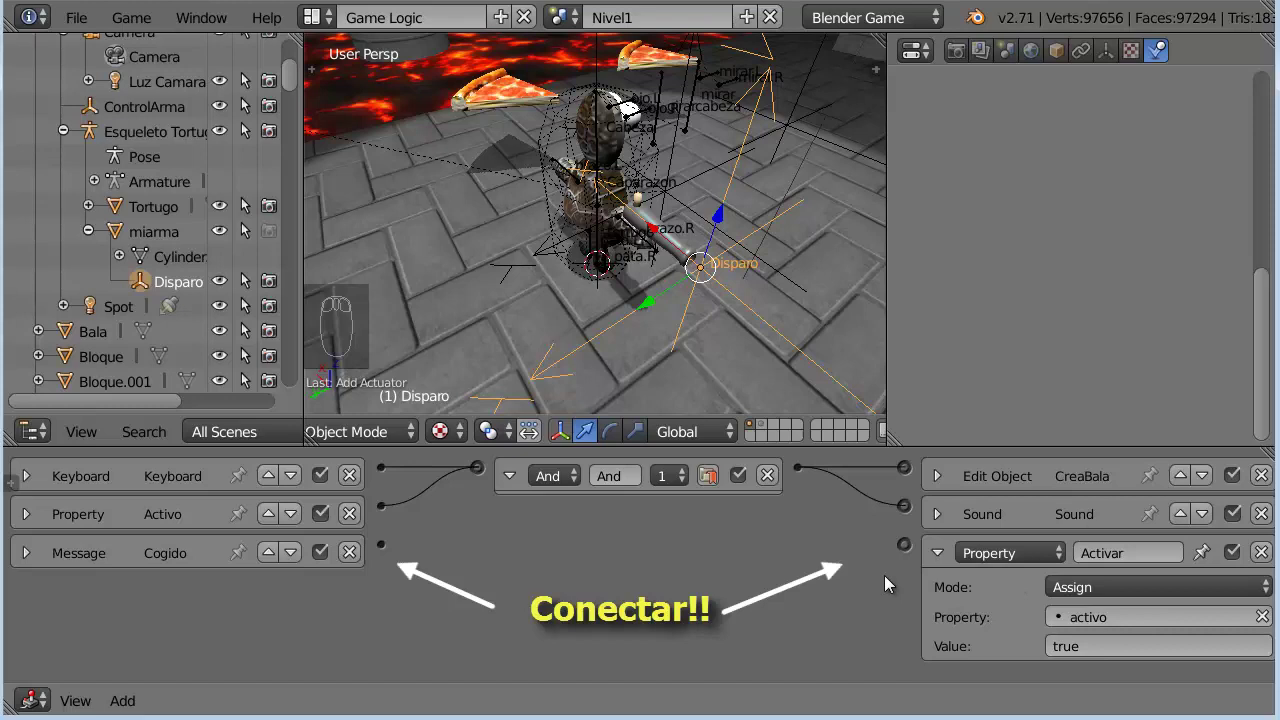
pyautogui.click(390, 547)
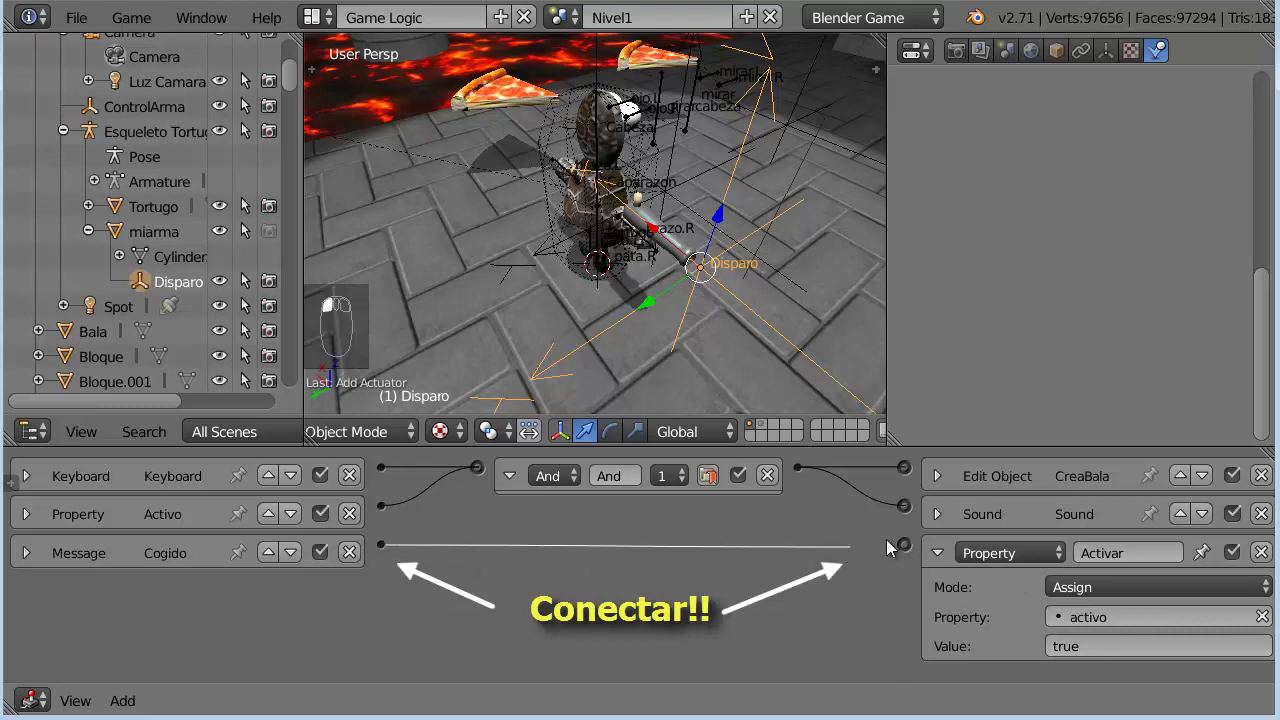